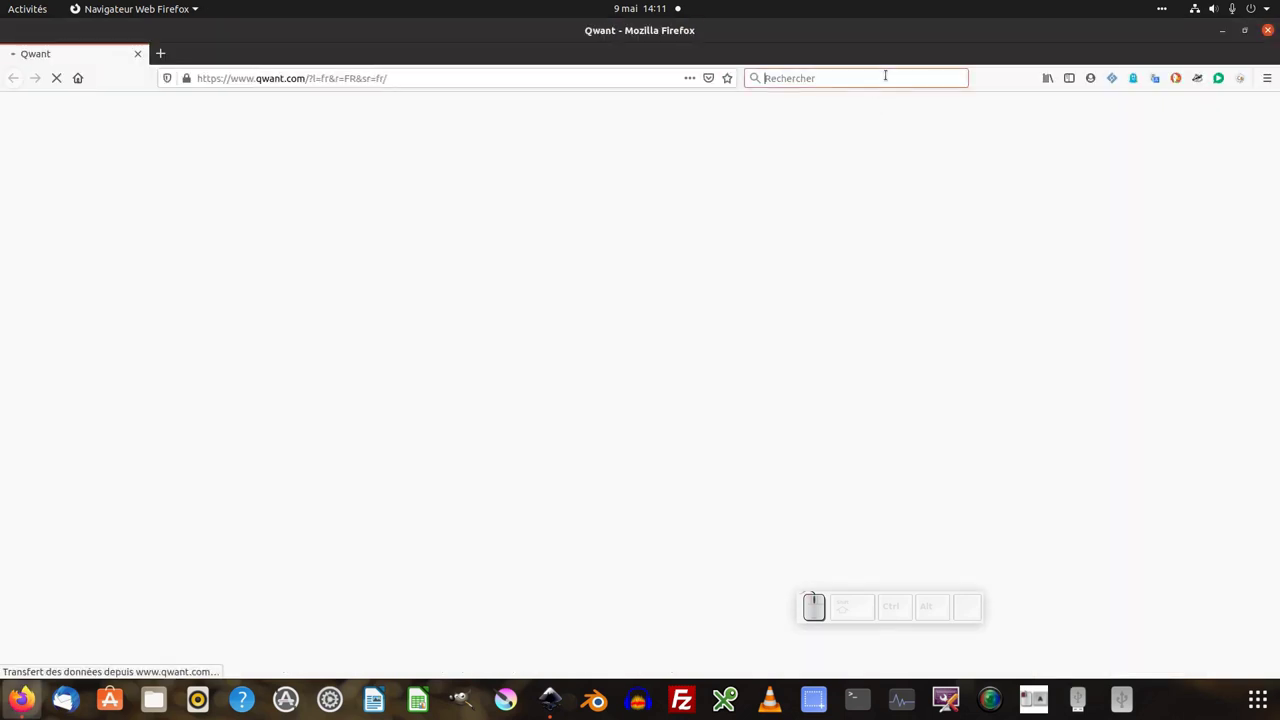
# Run the Qwant search for ublock.
pyautogui.press('Return')
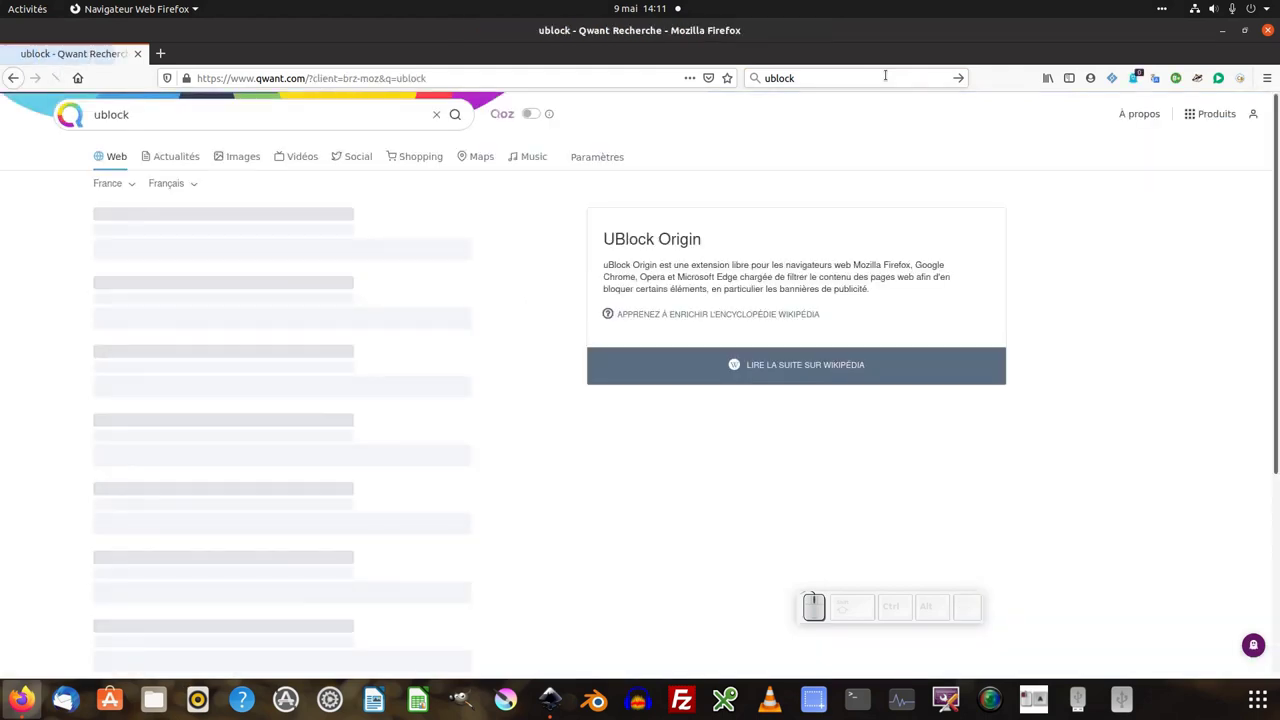
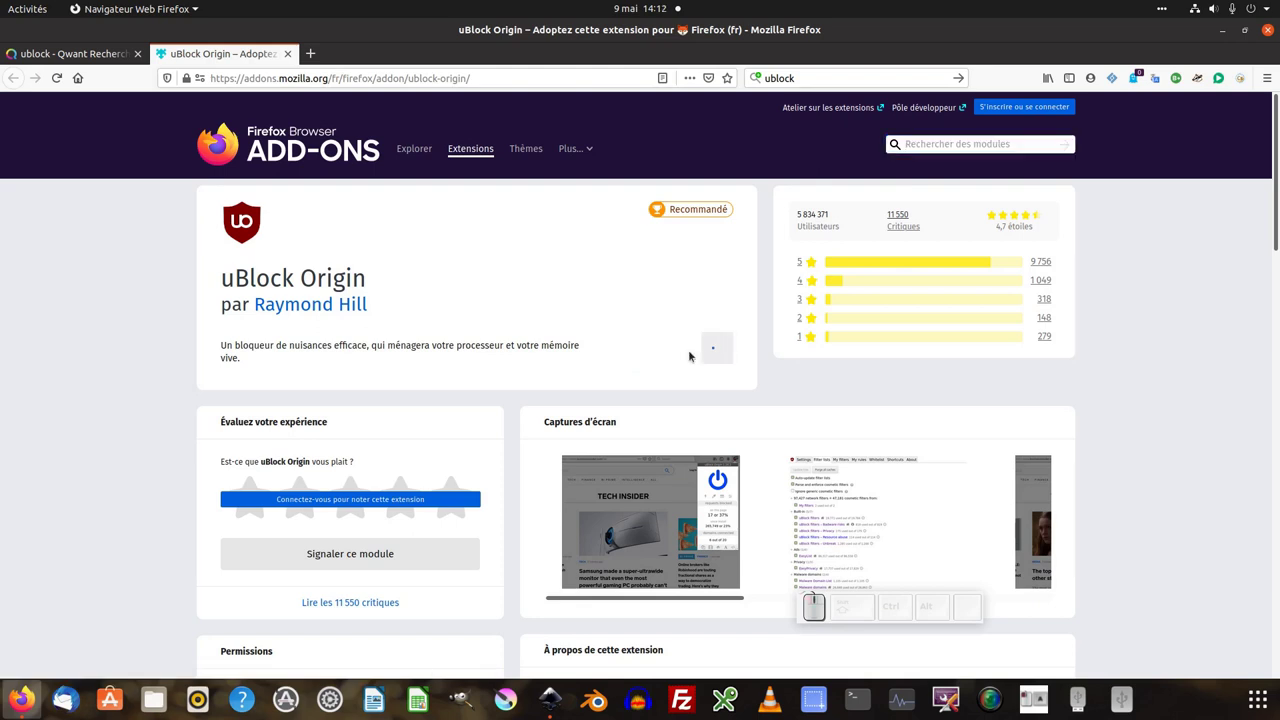
# Confirm adding uBlock Origin to Firefox from its add-ons page.
pyautogui.click(429, 270)
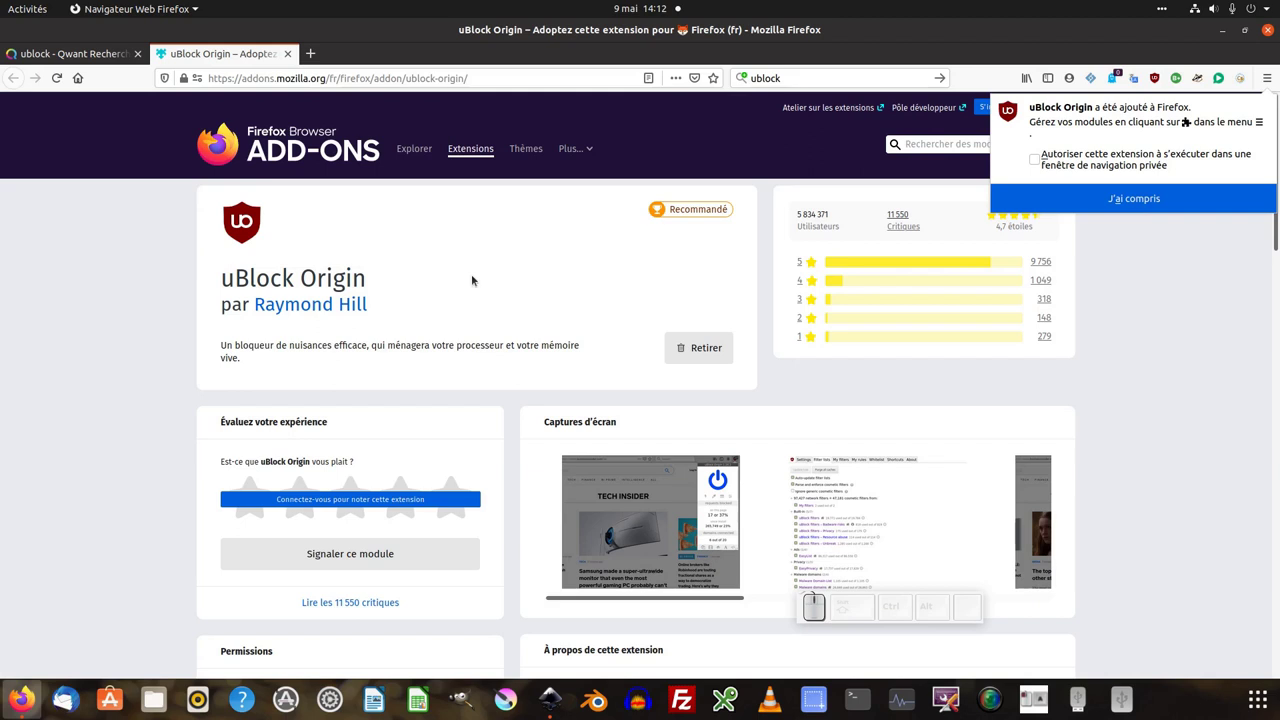
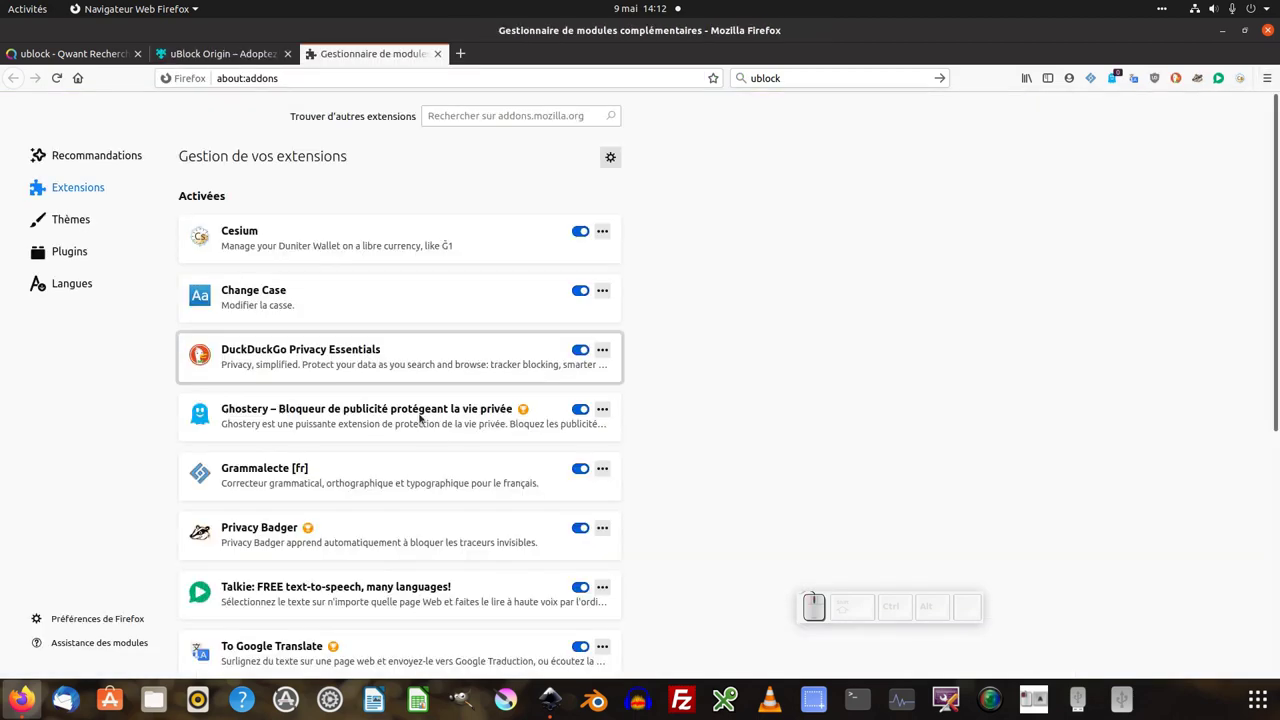
# Check uBlock Origin is enabled in the extensions list, close that tab, and search ublock on Wikipedia in a new tab.
pyautogui.scroll(-3)
pyautogui.click(586, 482)
pyautogui.click(586, 482)
pyautogui.click(605, 481)
pyautogui.click(773, 420)
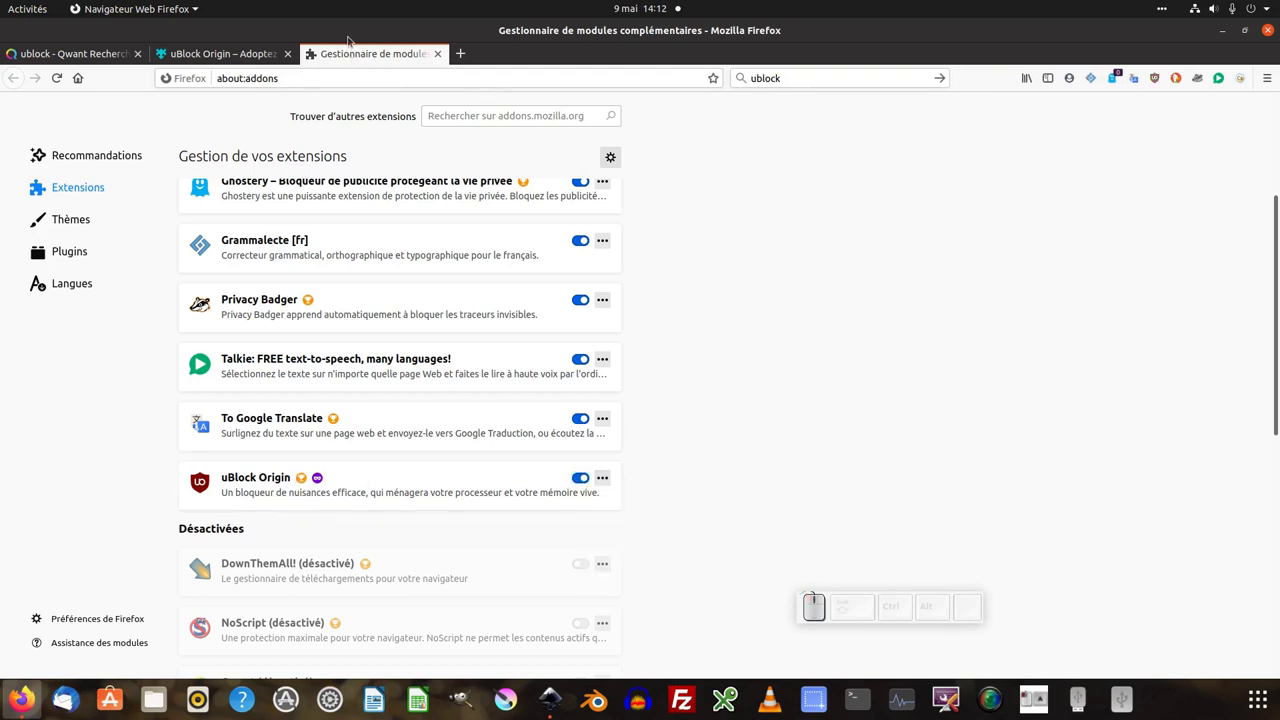
pyautogui.middleClick(375, 59)
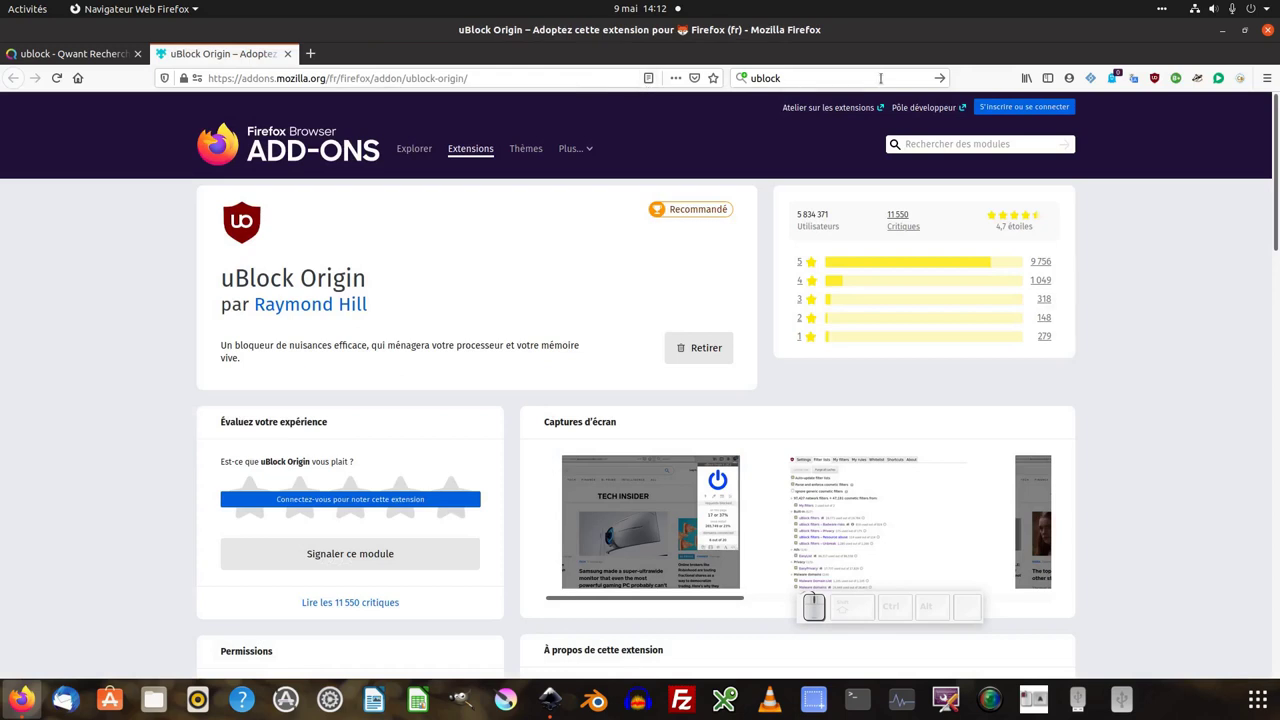
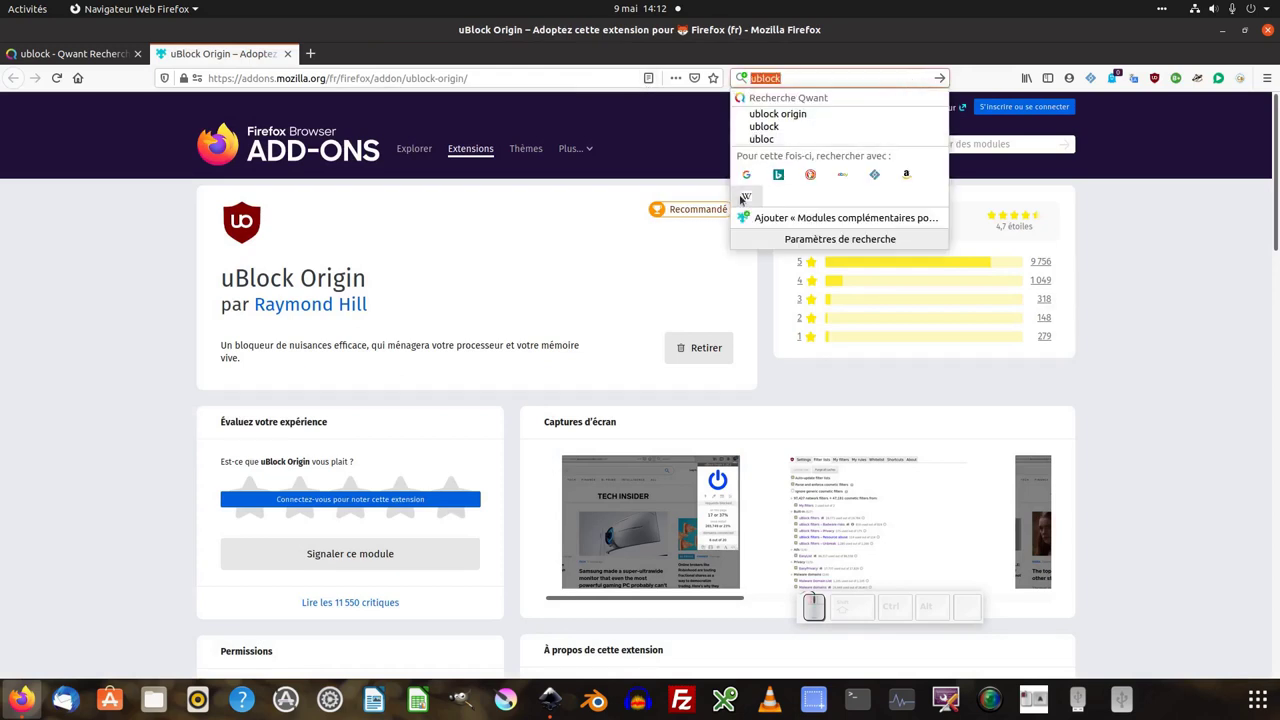
pyautogui.click(749, 200)
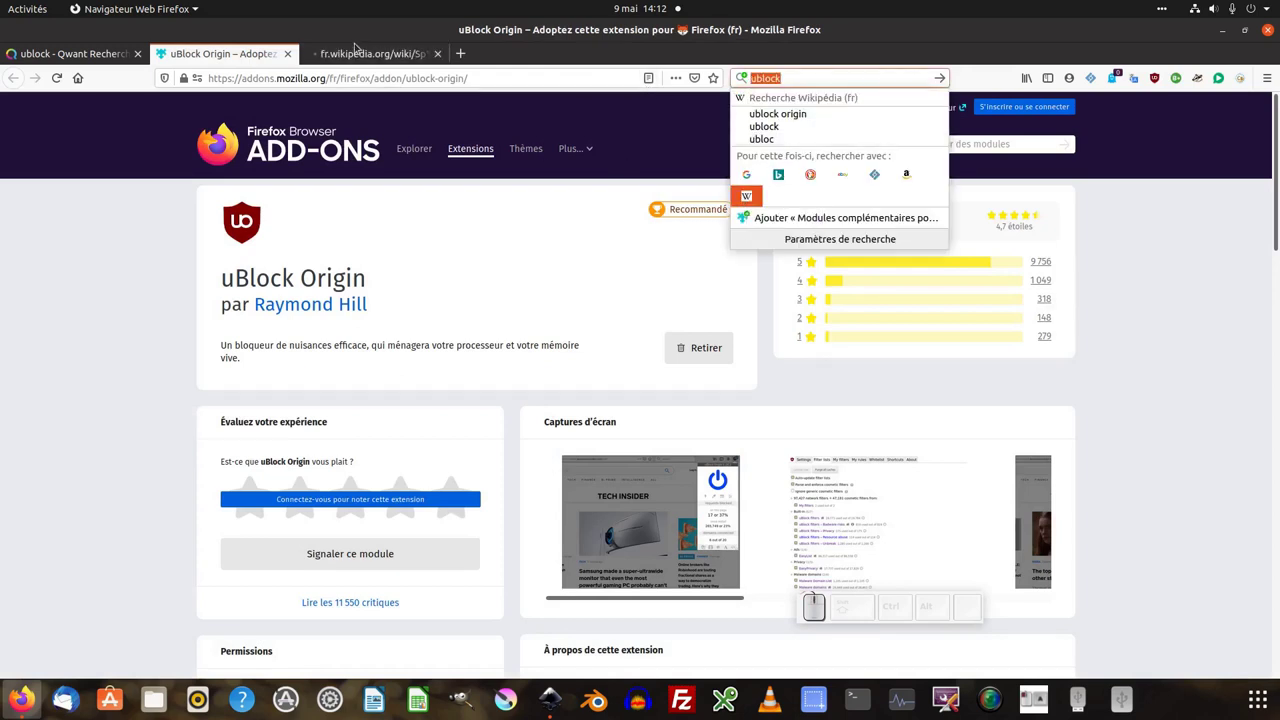
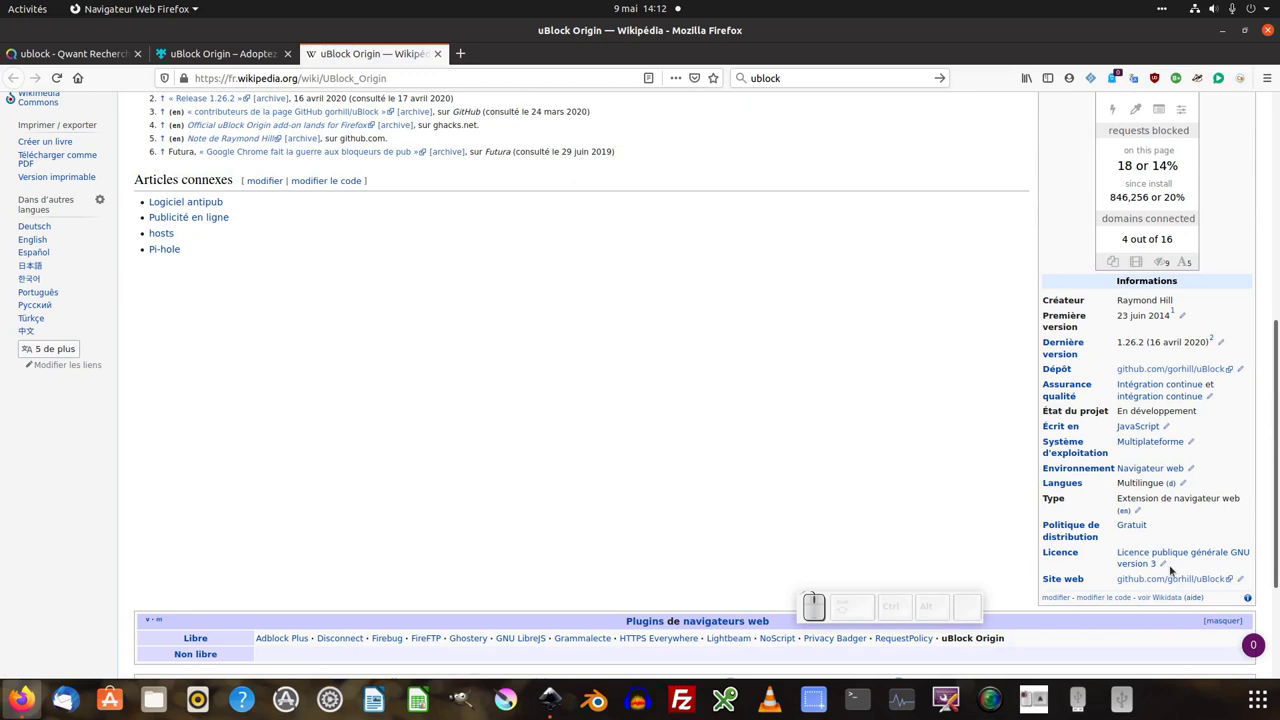
# Return to the uBlock Origin add-on page tab.
pyautogui.click(359, 57)
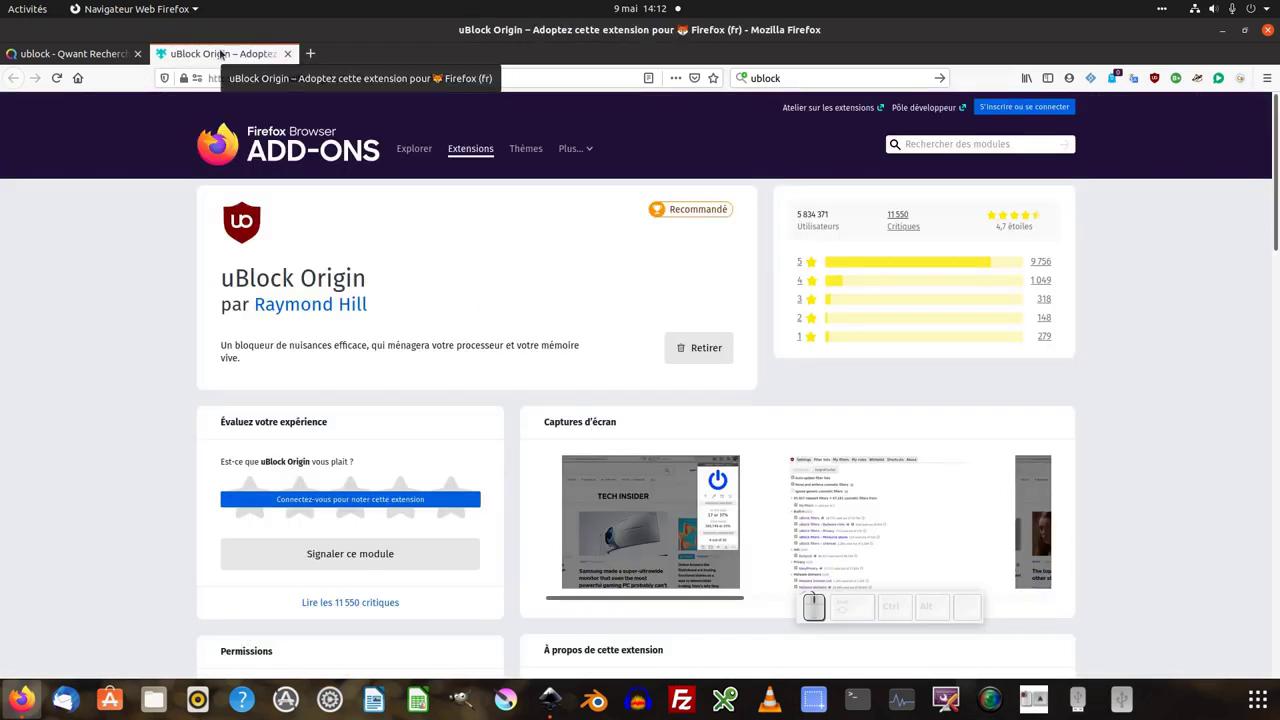
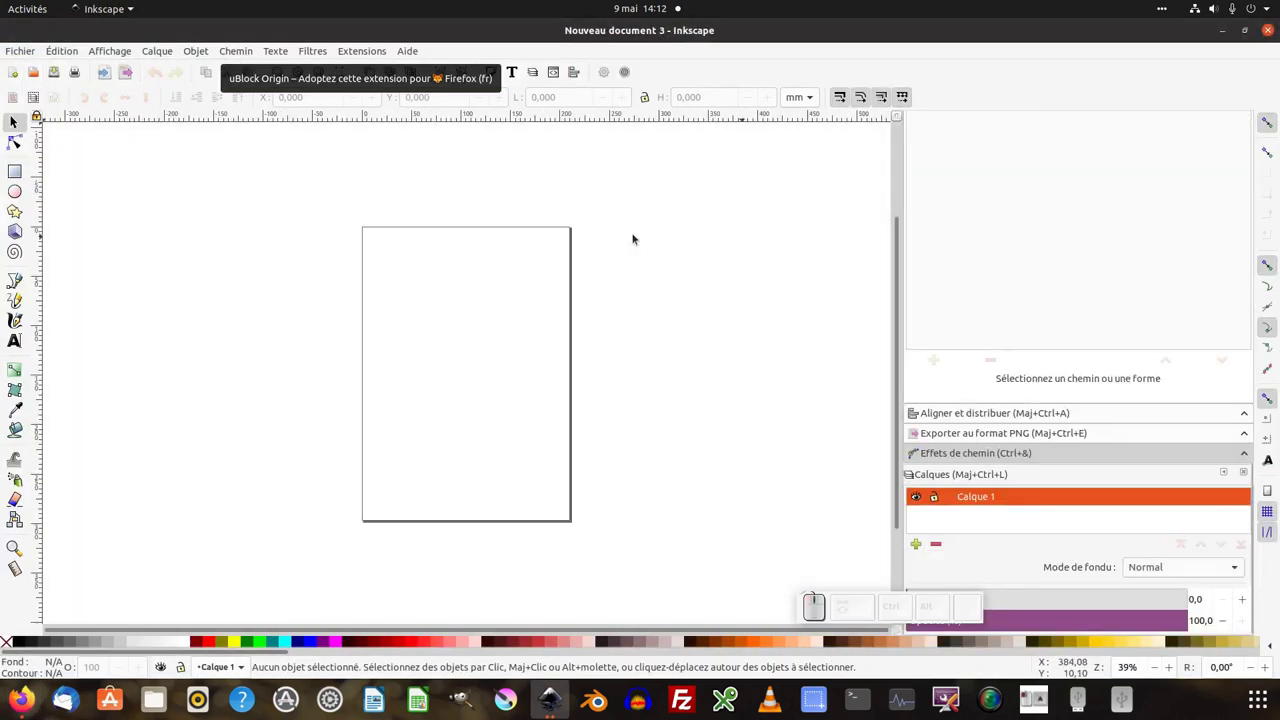
# Start Fichier > Importer to bring the file chooser up for the shield model PNG.
pyautogui.click(17, 54)
pyautogui.click(67, 225)
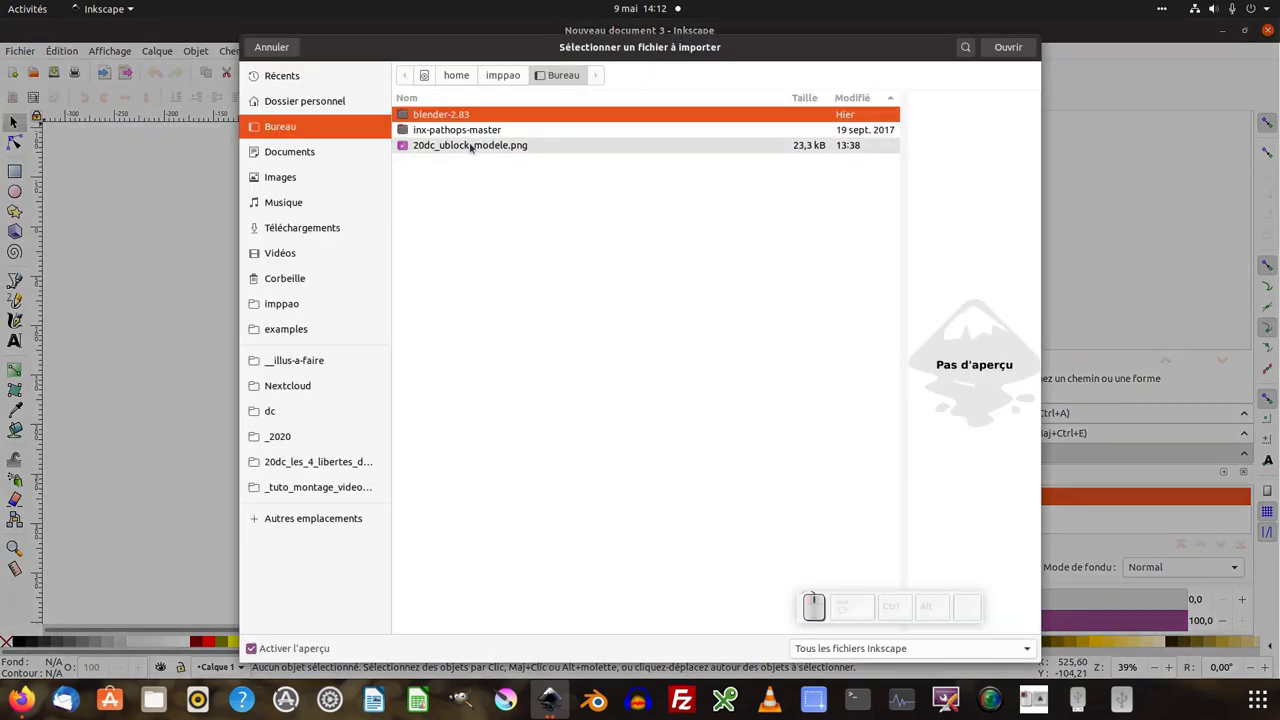
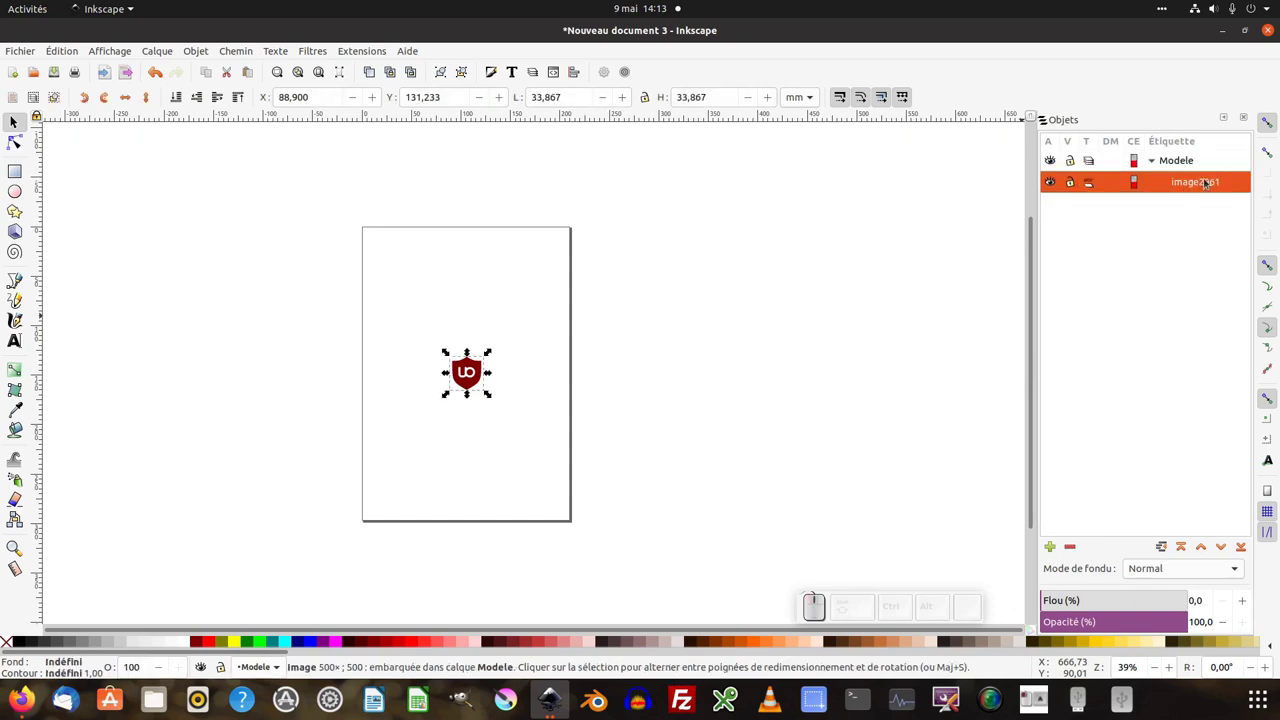
# Add a new layer named Illus above Modele in the Objects panel.
pyautogui.click(1078, 164)
pyautogui.click(1057, 549)
pyautogui.press('shift+Return')
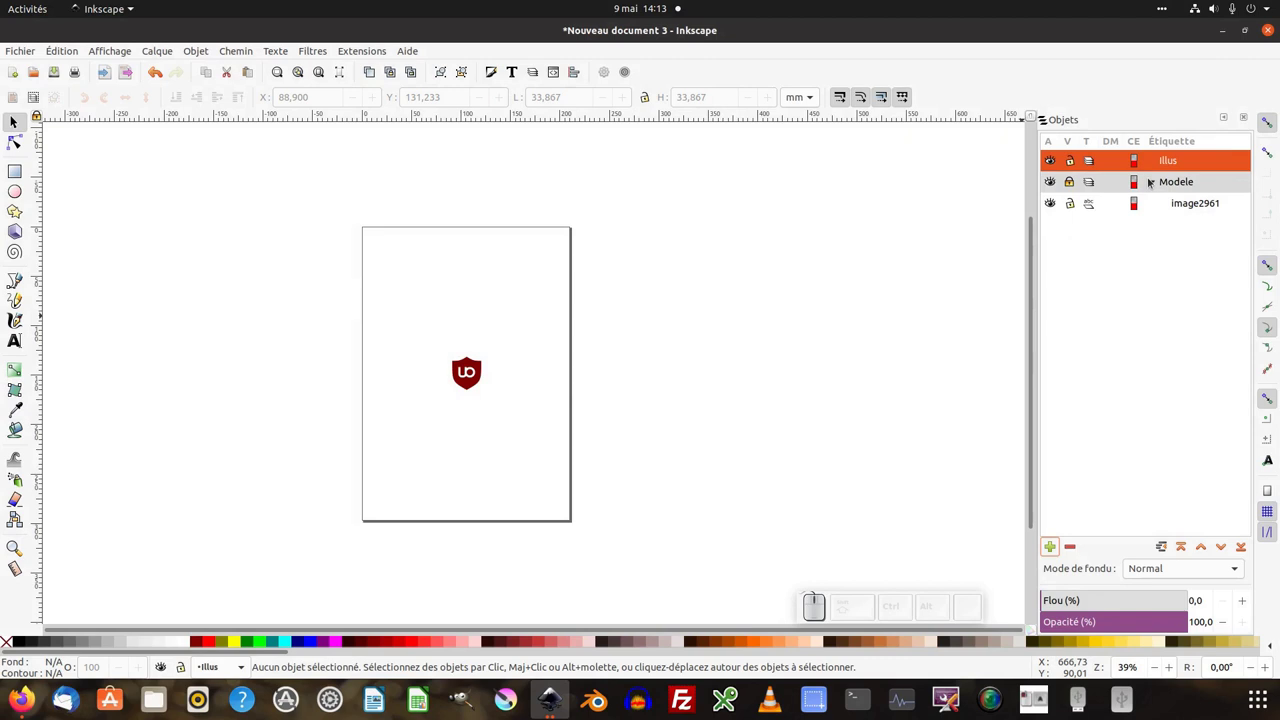
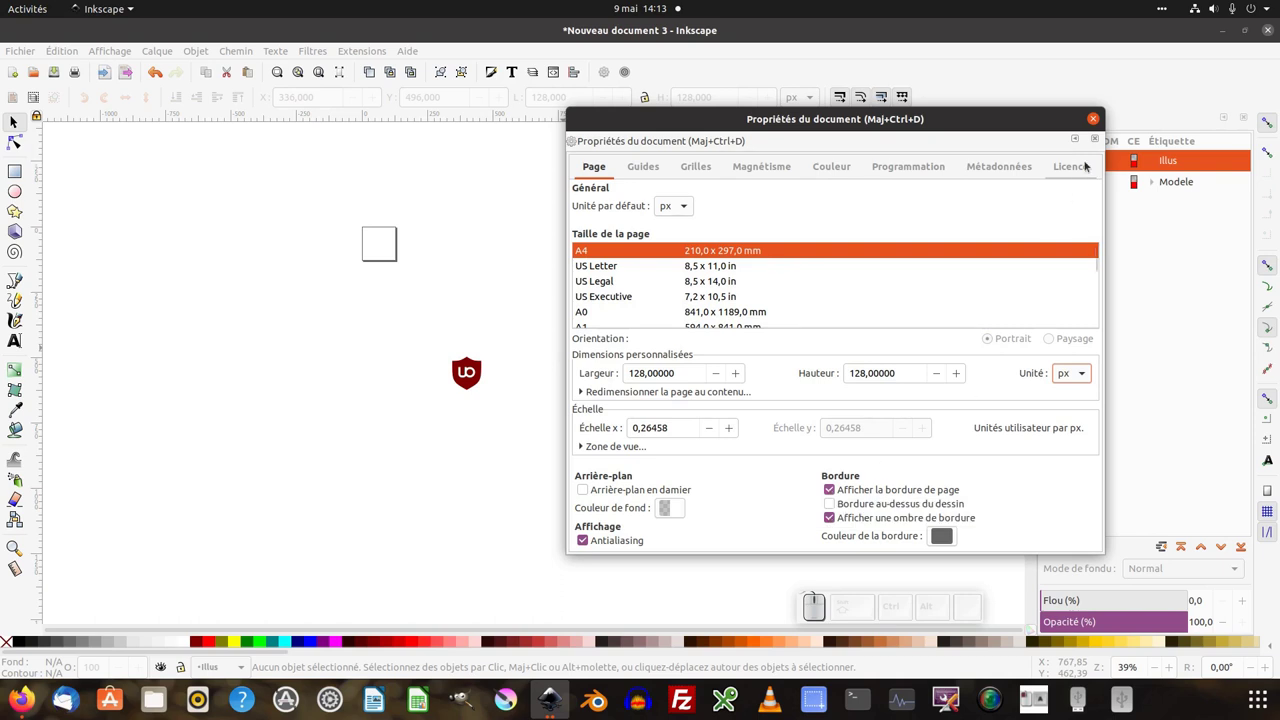
# Close Document Properties and select the shield picture on the canvas.
pyautogui.click(1108, 110)
pyautogui.scroll(3)
pyautogui.click(470, 378)
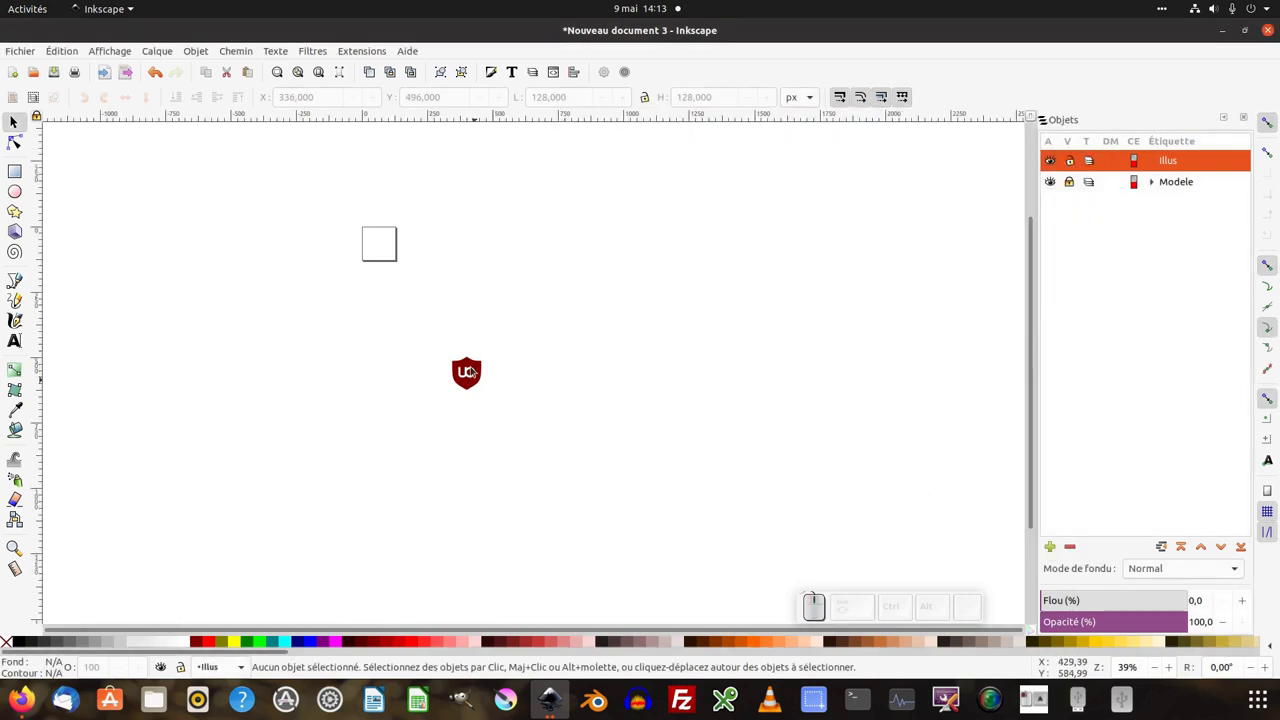
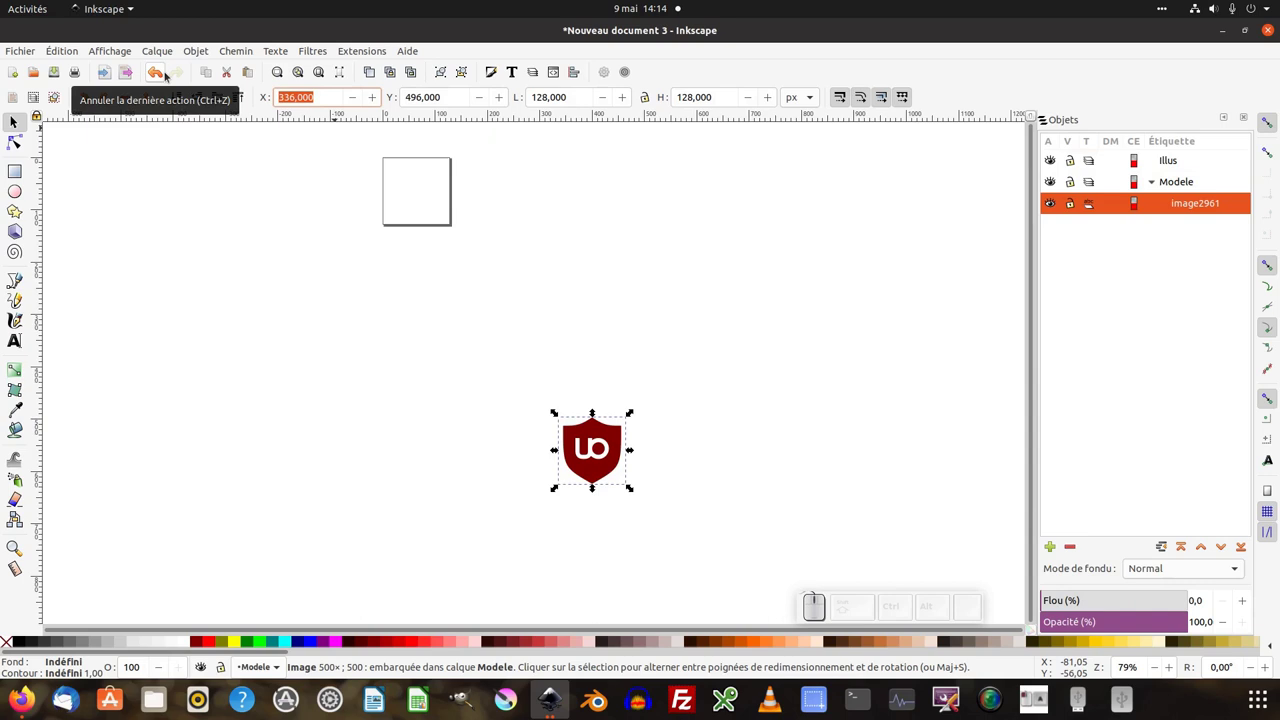
# Set the shield image position to X 0 and Y 0 so it covers the page.
pyautogui.press('KP_0')
pyautogui.press('Tab')
pyautogui.press('KP_0')
pyautogui.press('Tab')
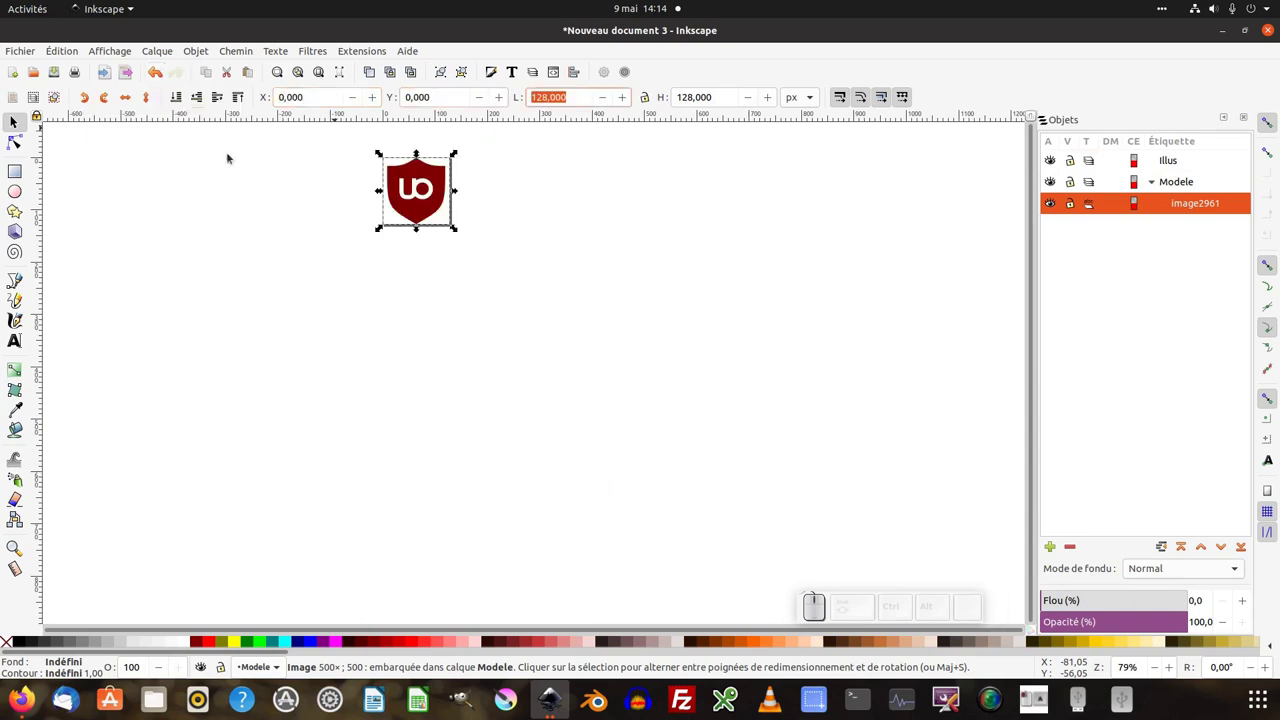
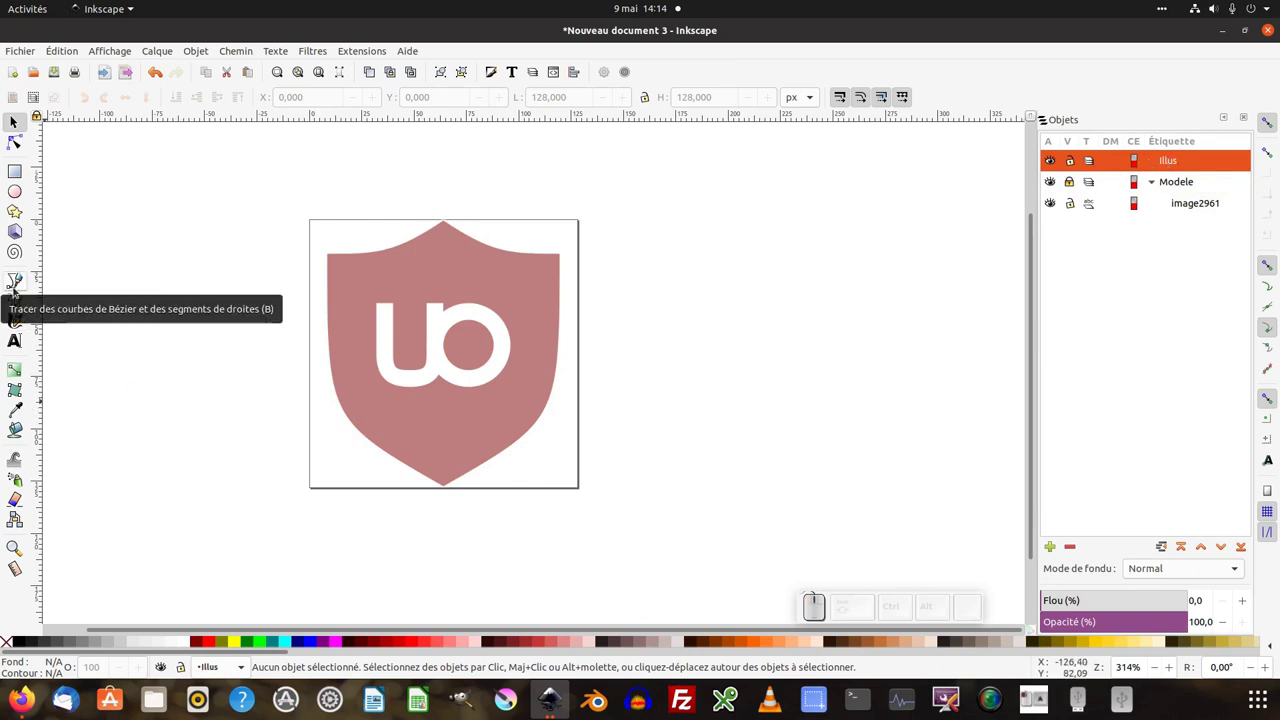
# Choose the Bézier tool and turn on the page grid via Affichage > Grille.
pyautogui.click(17, 288)
pyautogui.click(124, 53)
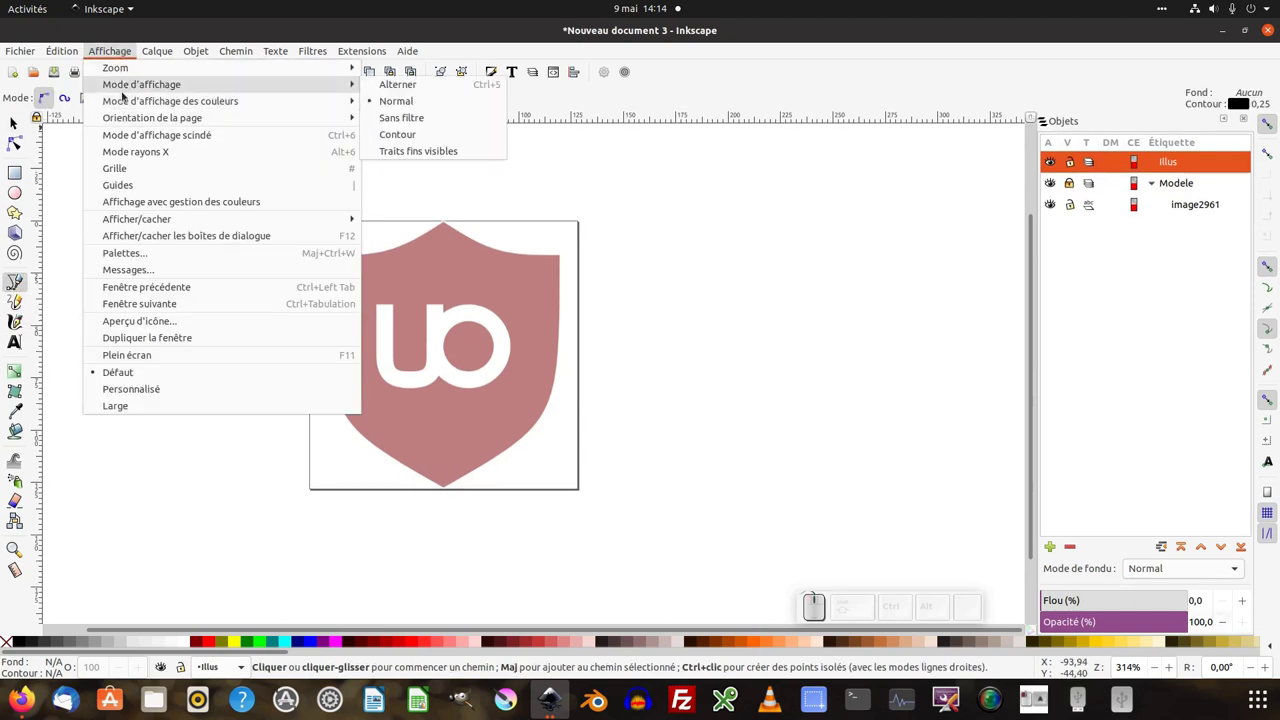
pyautogui.click(133, 174)
pyautogui.click(319, 278)
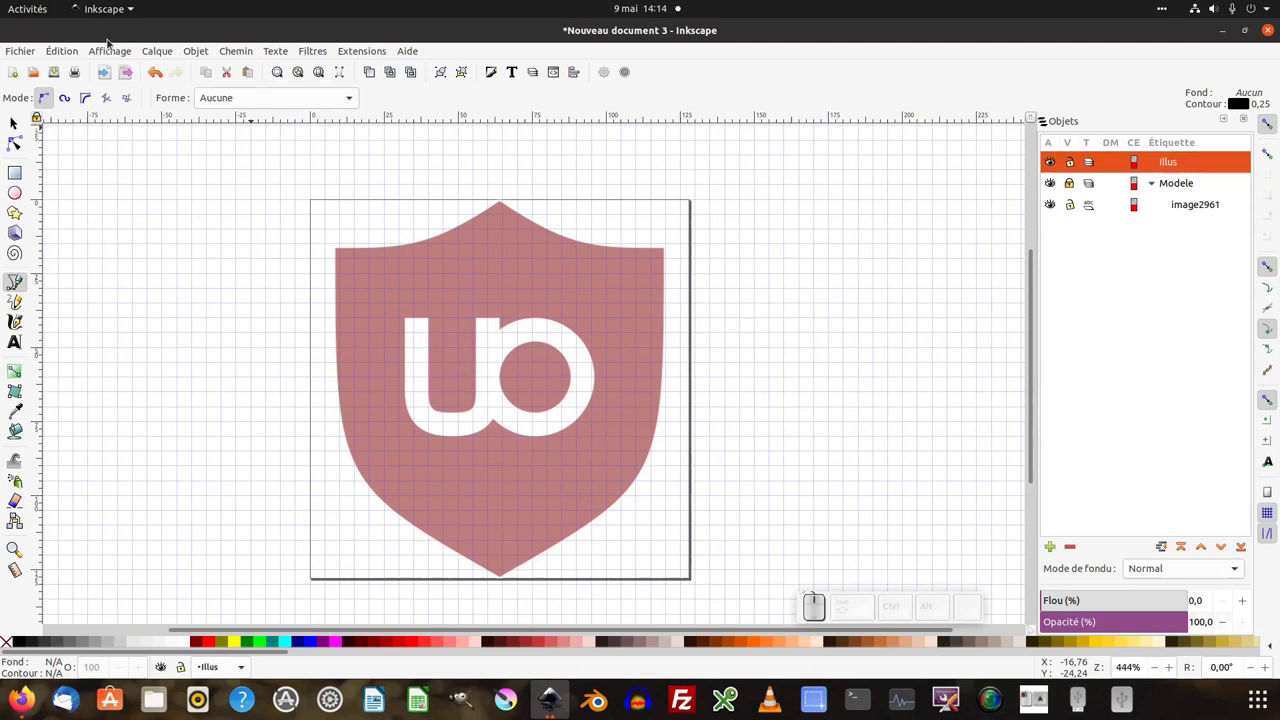
pyautogui.click(29, 56)
pyautogui.click(579, 105)
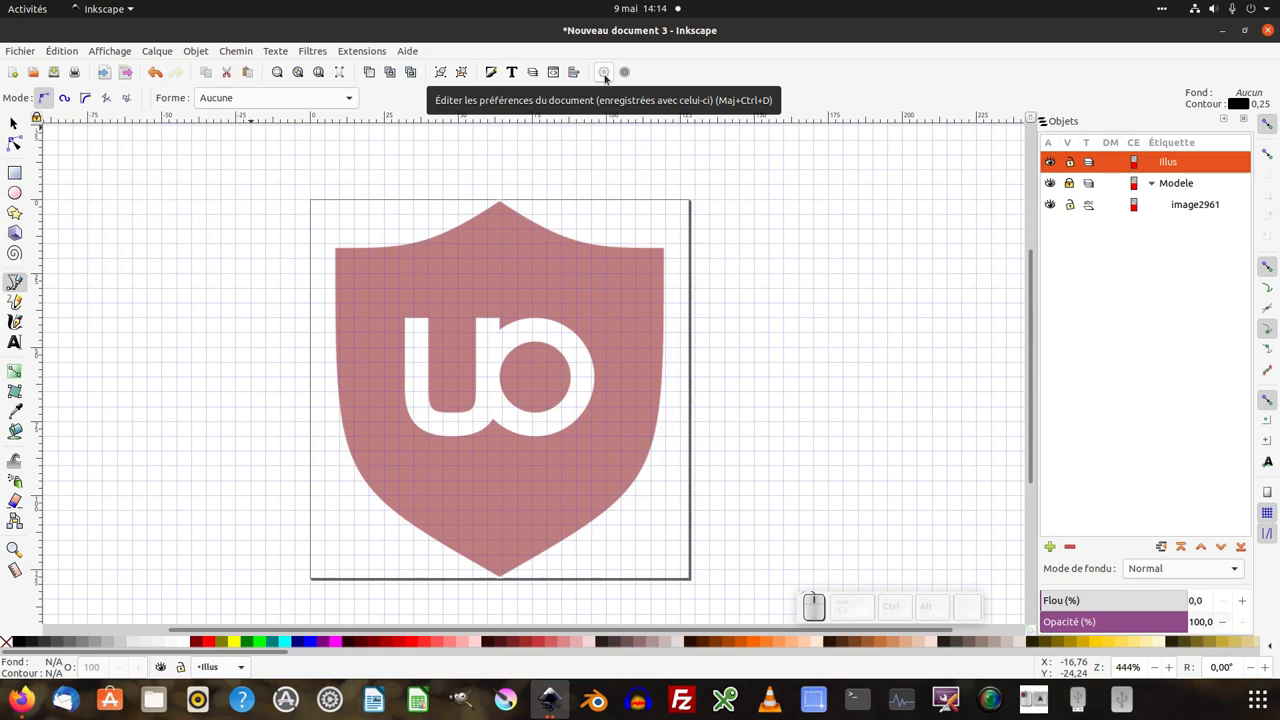
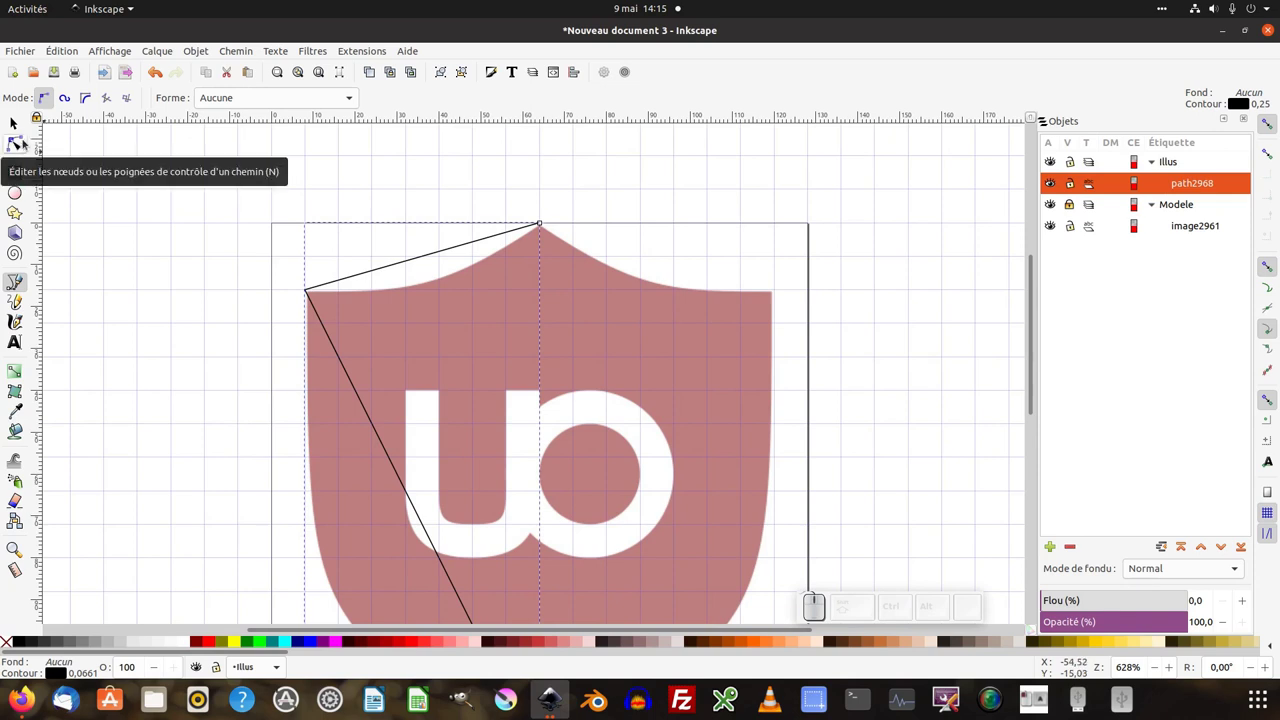
# Switch to the node tool (N) to edit the traced left-edge path.
pyautogui.press('n')
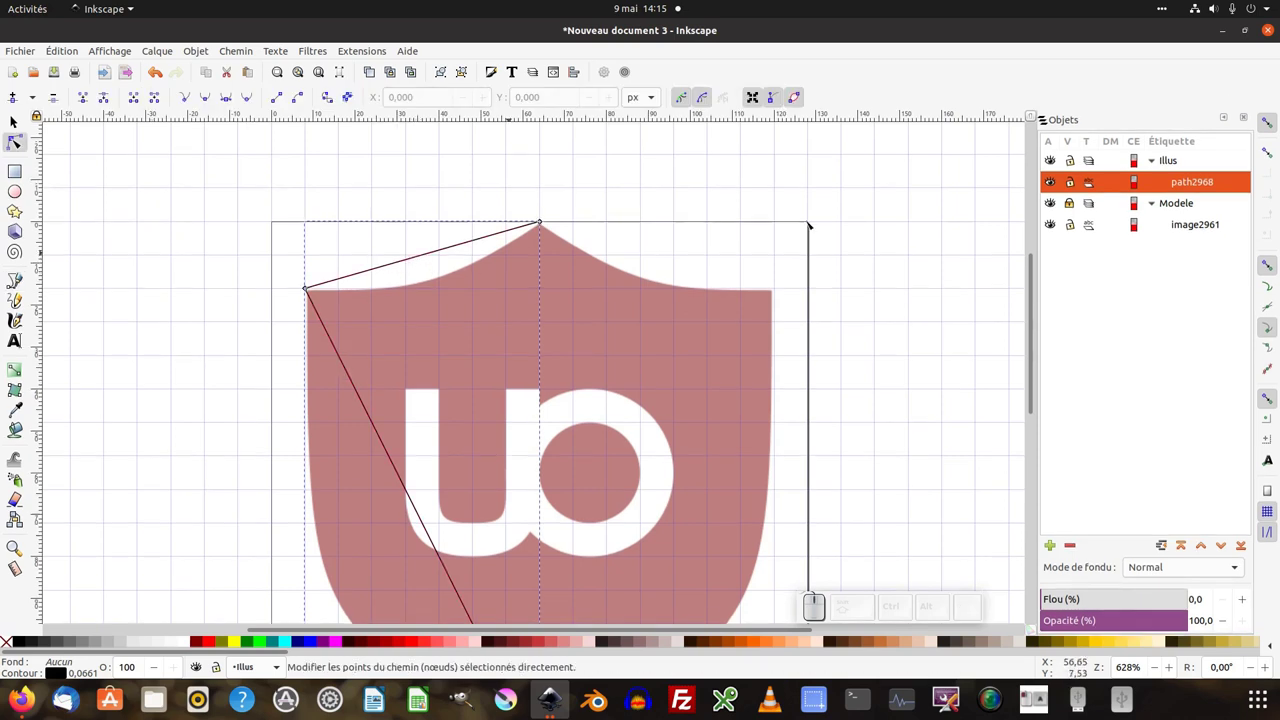
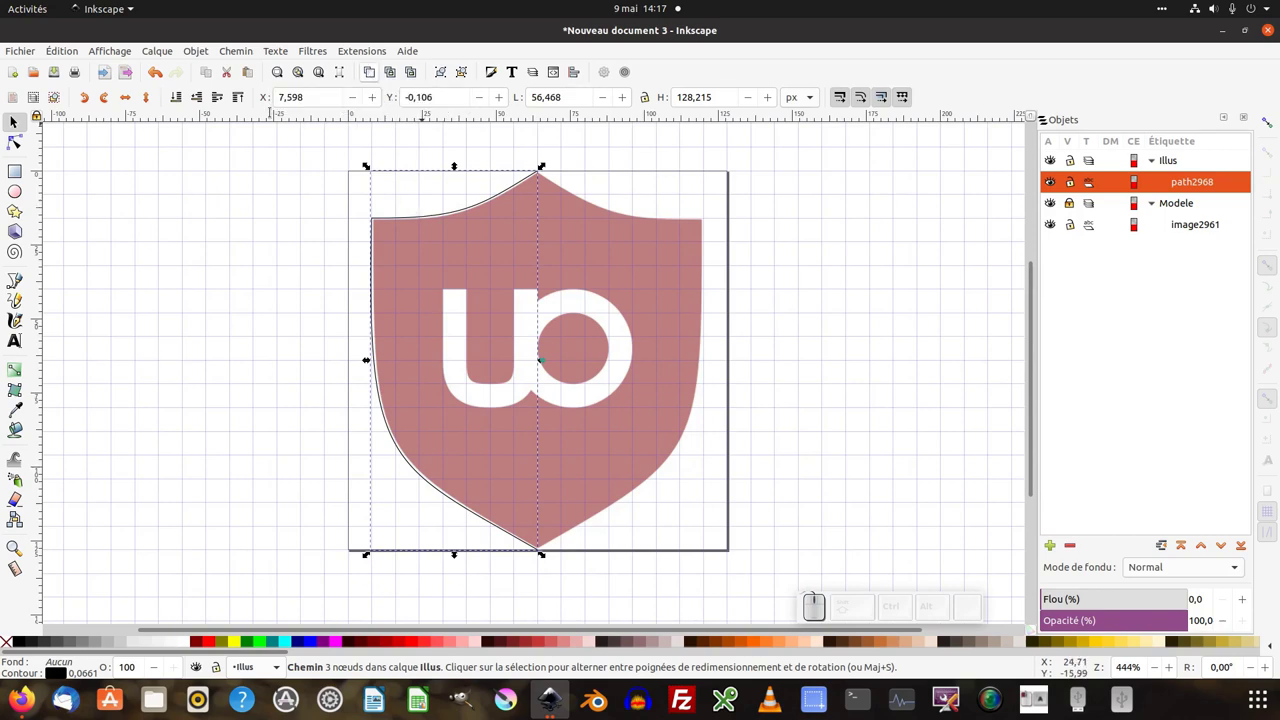
# Duplicate the left-half path path2970 and flip the copy horizontally onto the shield's right half.
pyautogui.click(62, 52)
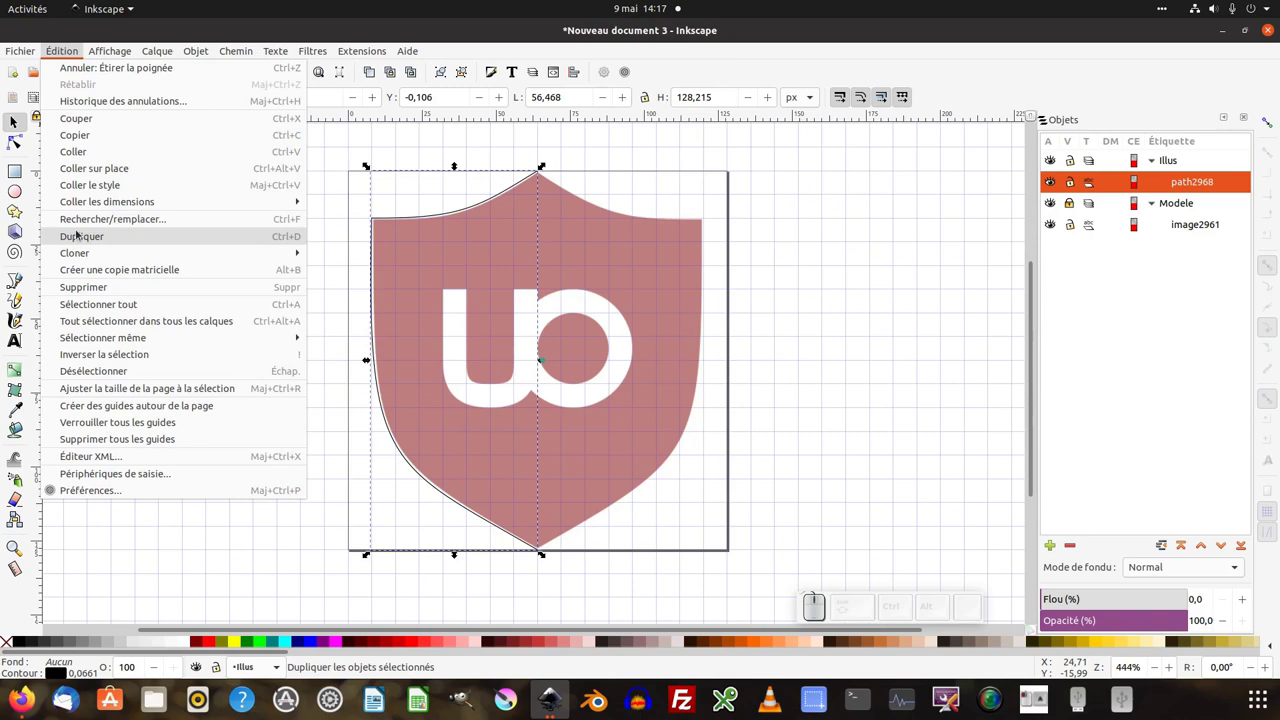
pyautogui.click(368, 204)
pyautogui.press('ctrl+d')
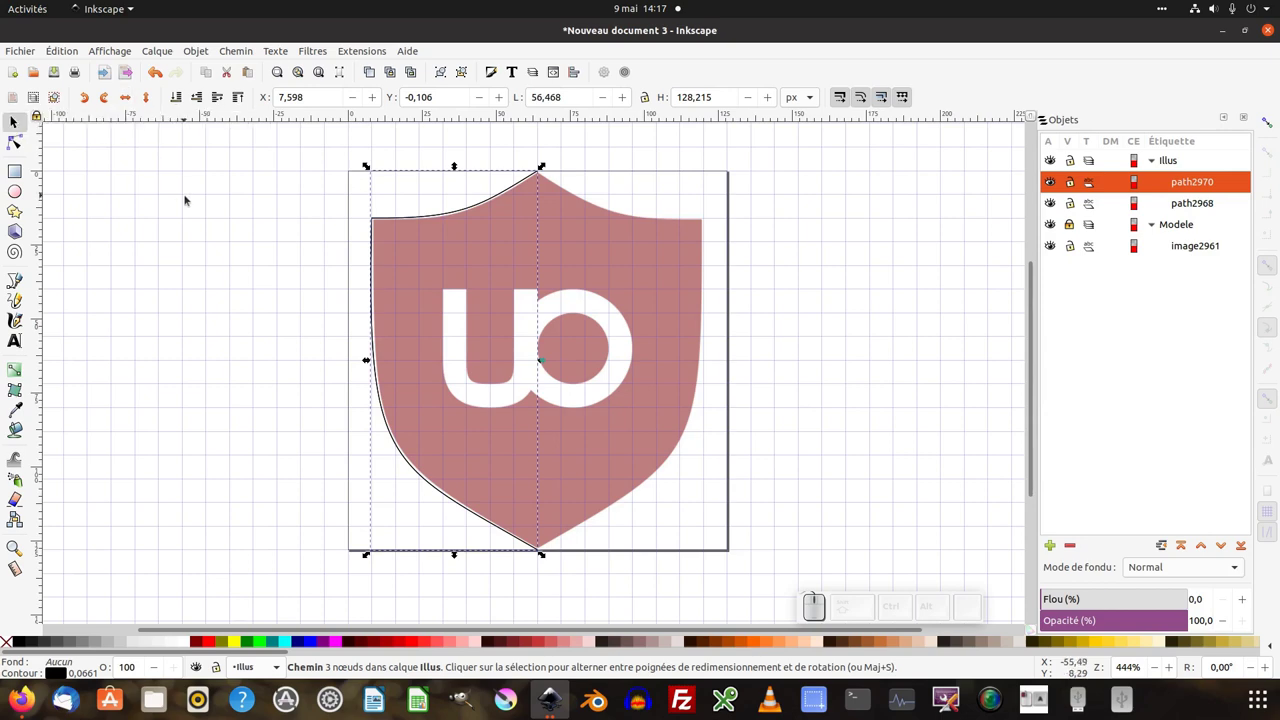
pyautogui.press('h')
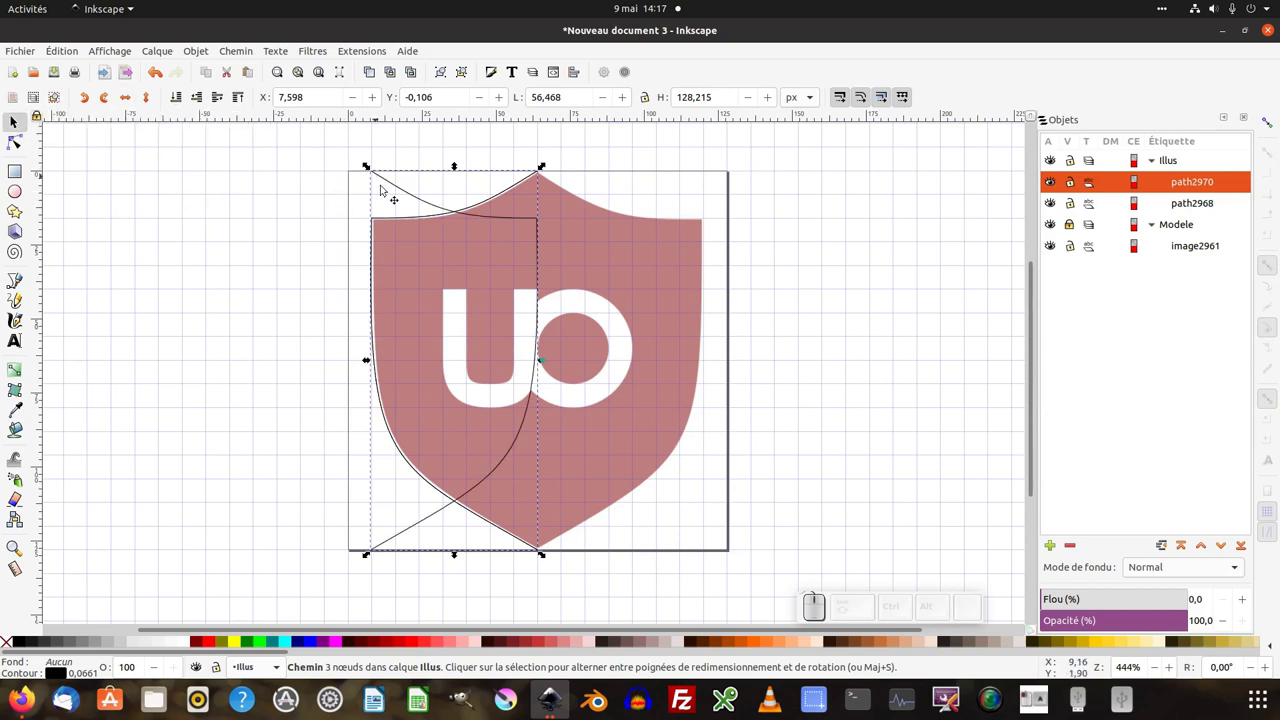
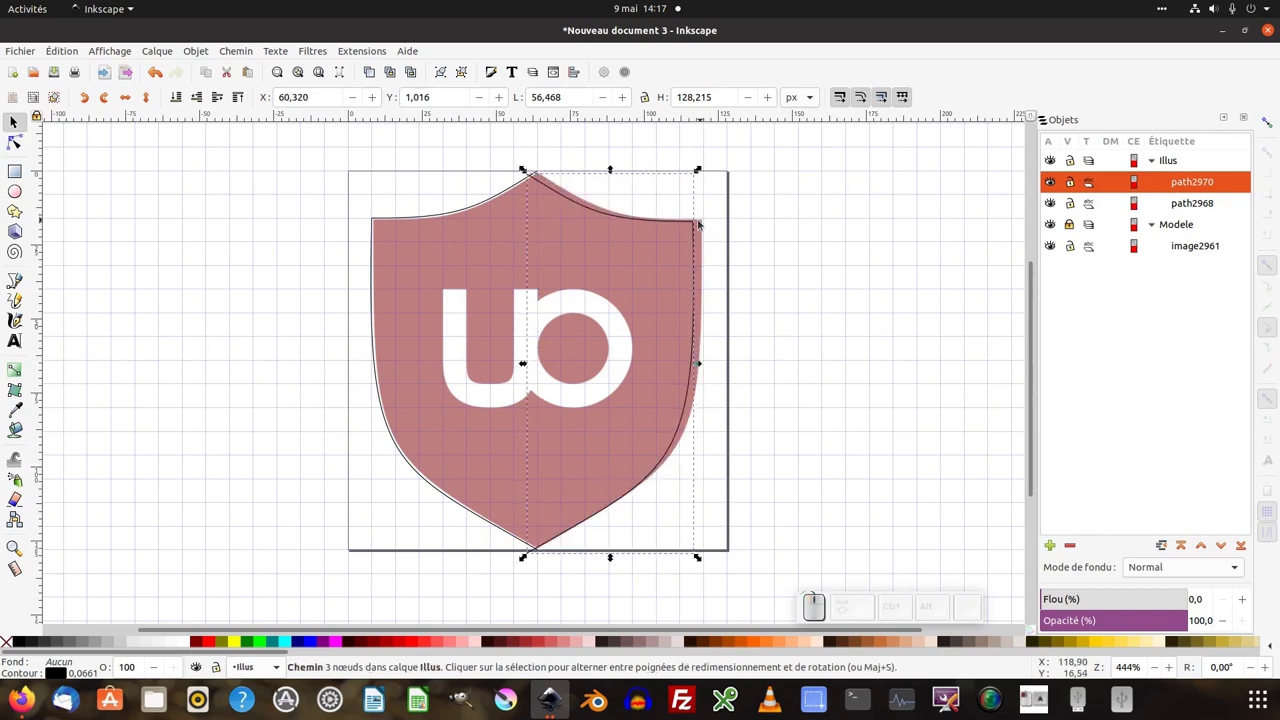
pyautogui.middleClick(711, 226)
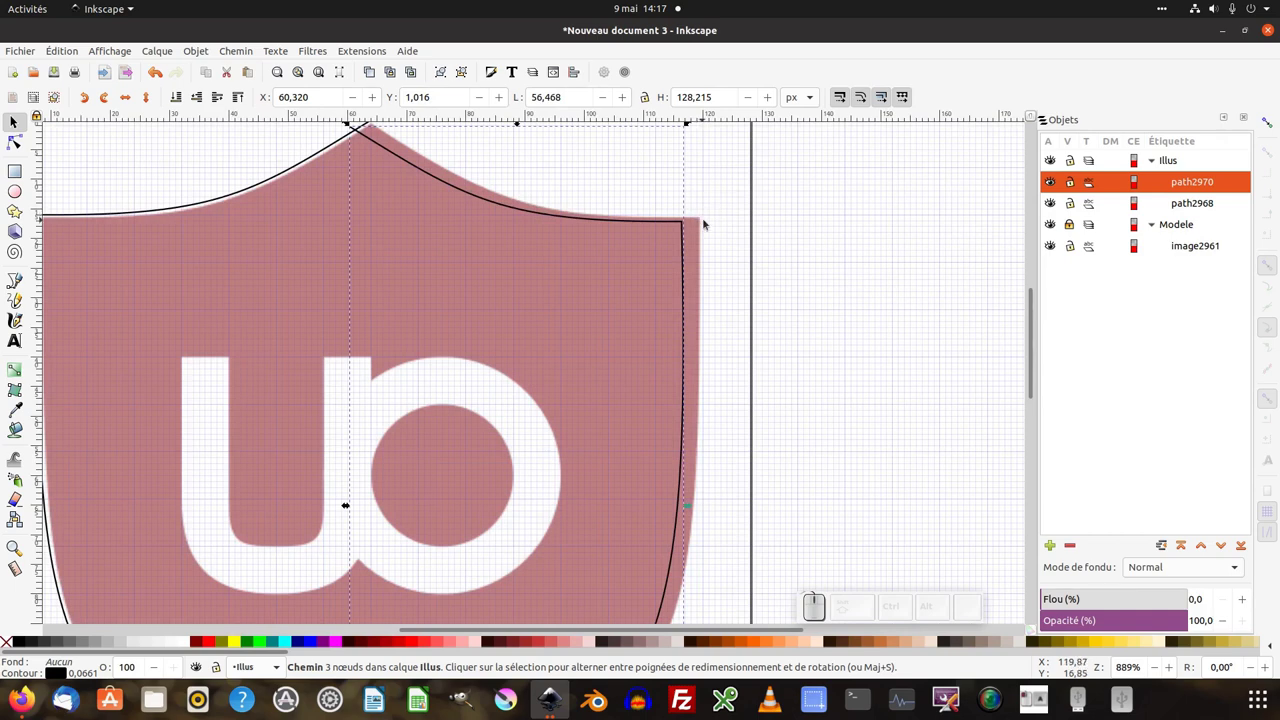
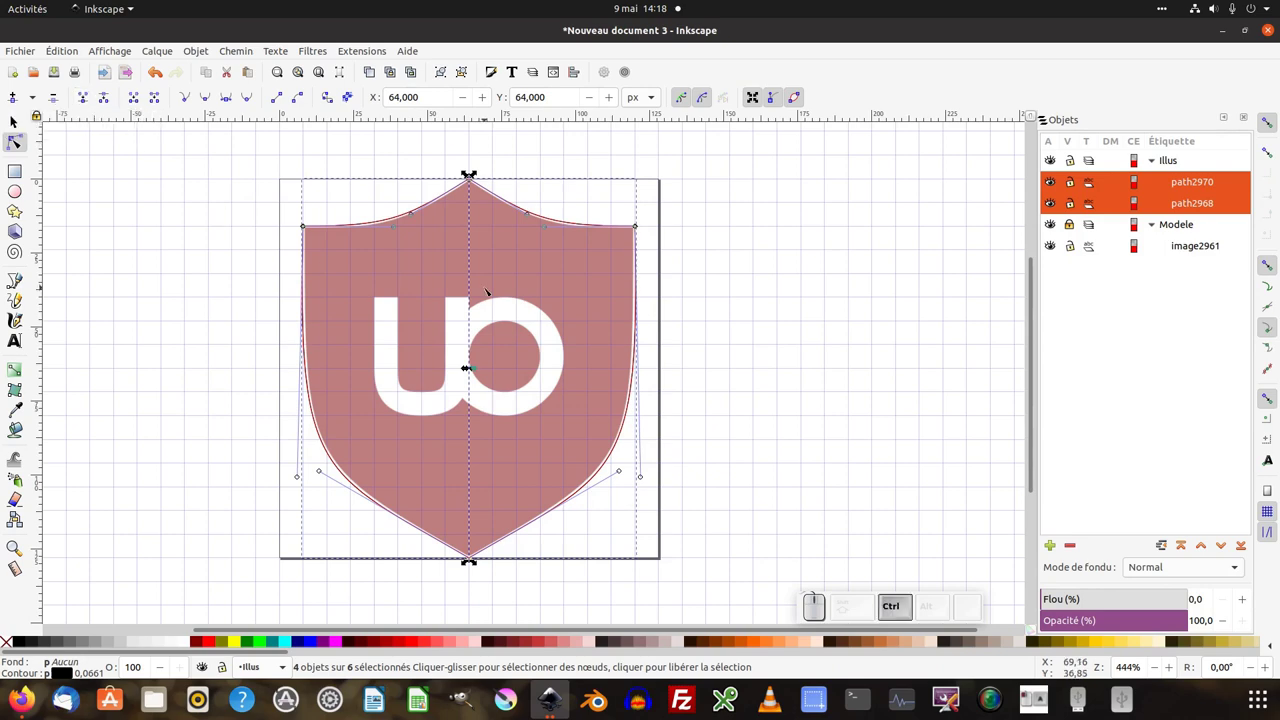
# Join the two half-outlines into one single shield path.
pyautogui.press('shift+j')
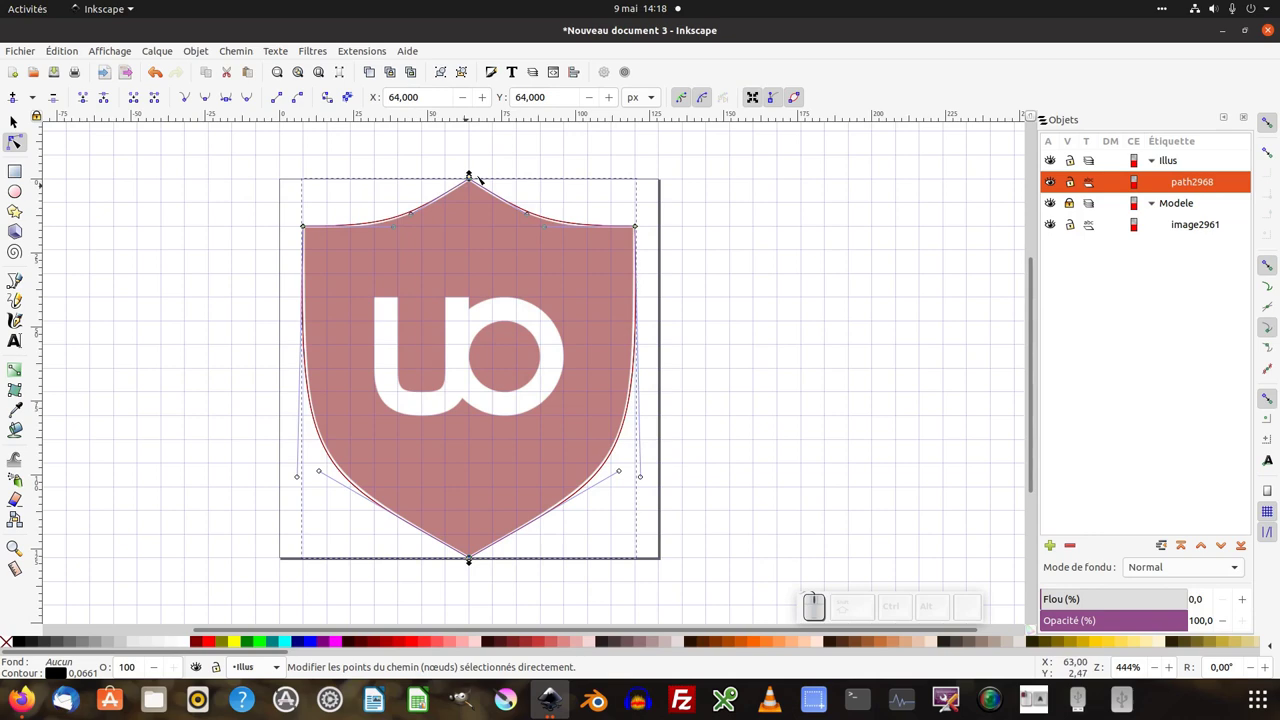
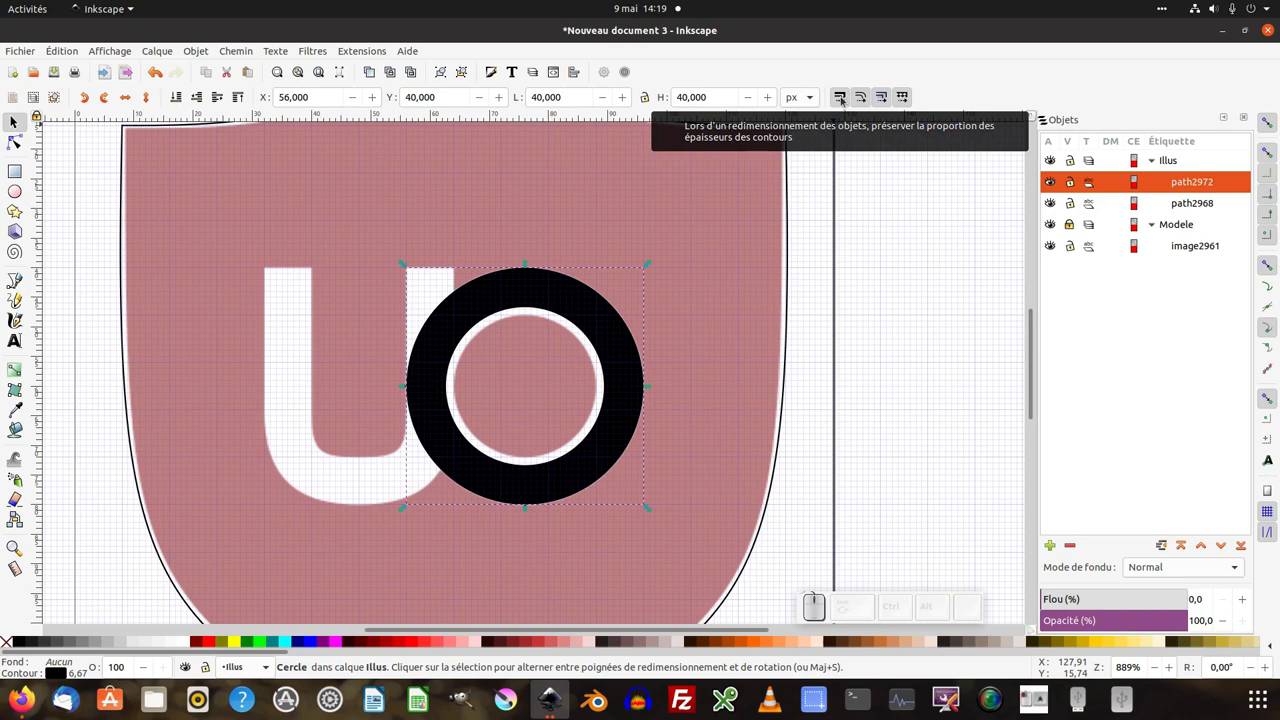
# Keep stroke width fixed while scaling, then resize the ring to 40 by 40 px with an 8 px stroke.
pyautogui.click(847, 101)
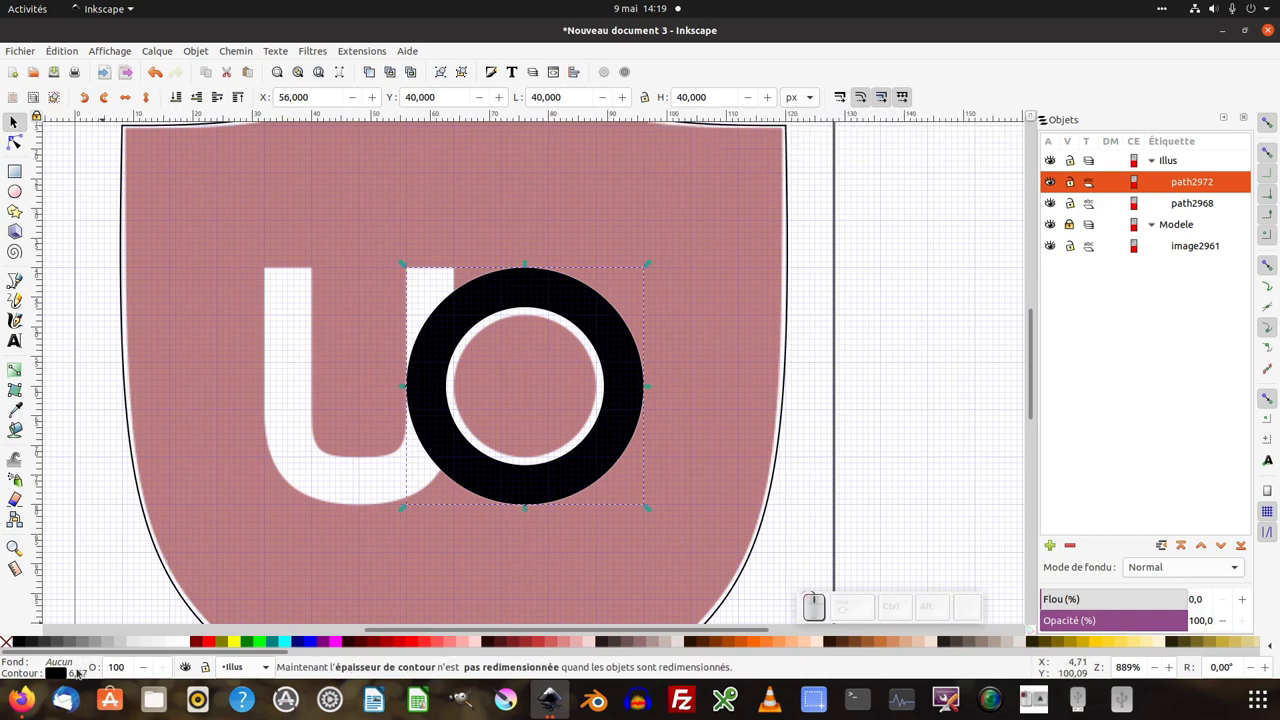
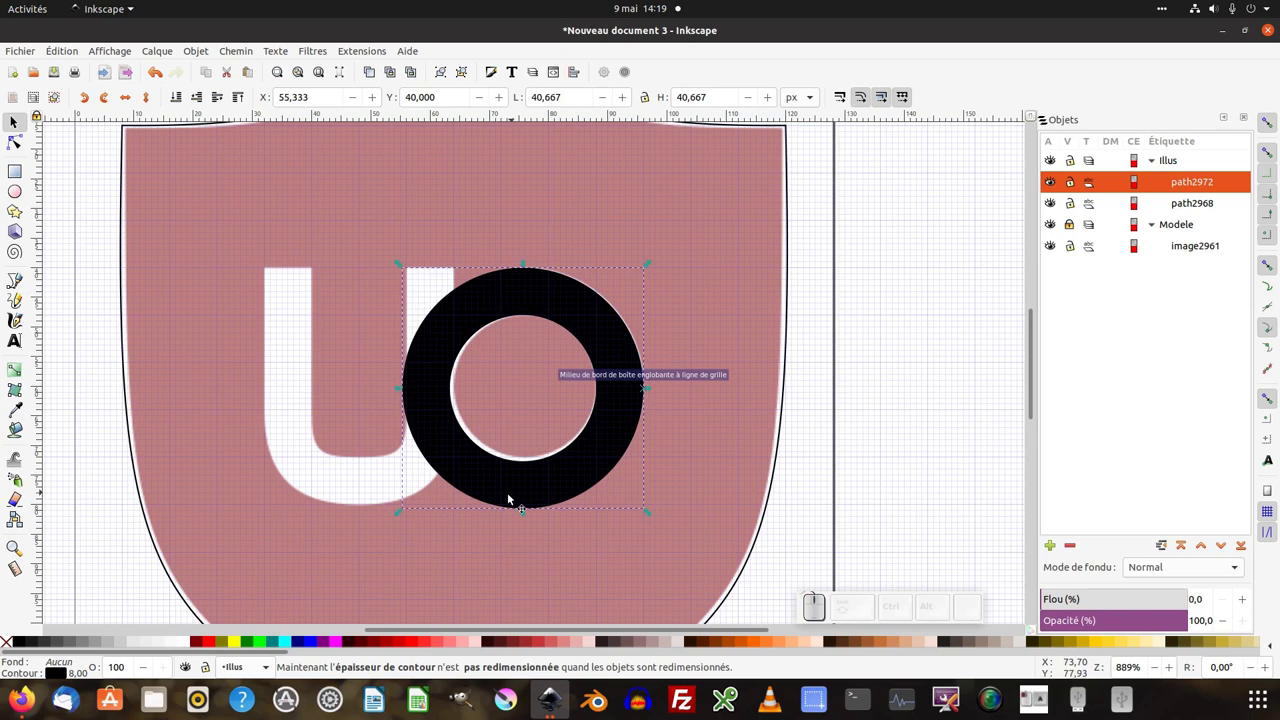
pyautogui.click(525, 517)
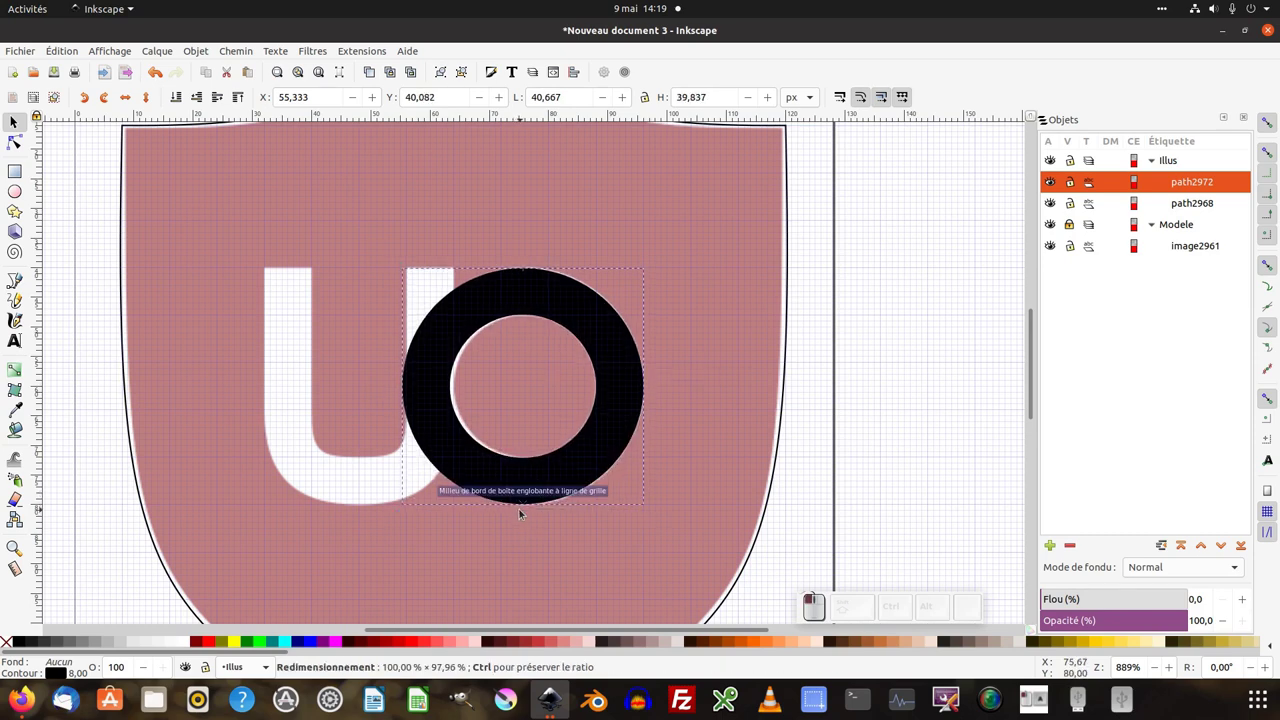
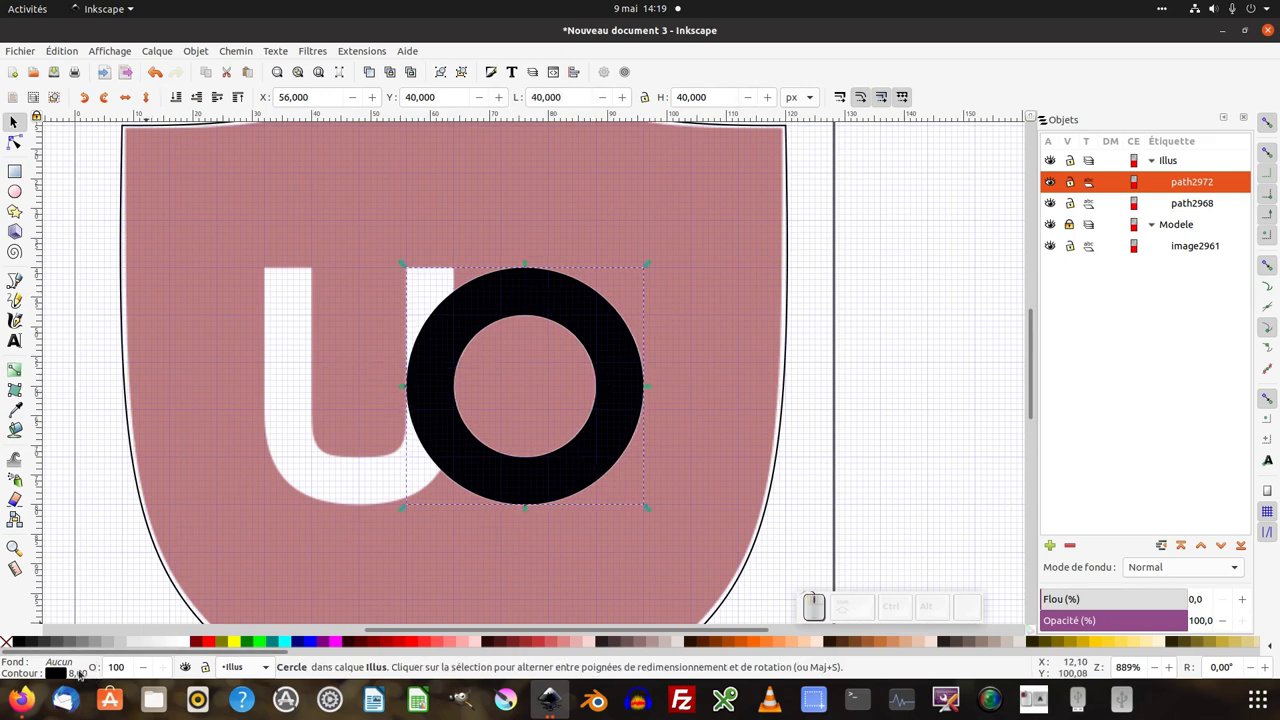
pyautogui.middleClick(314, 528)
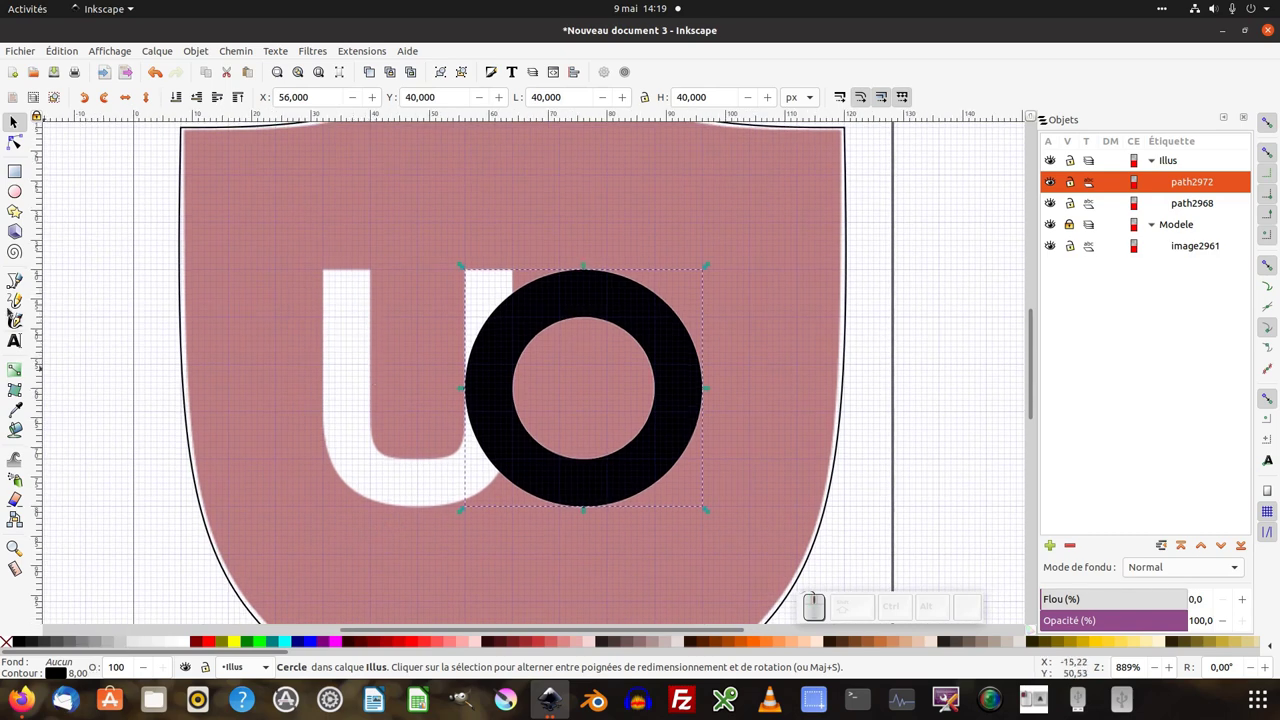
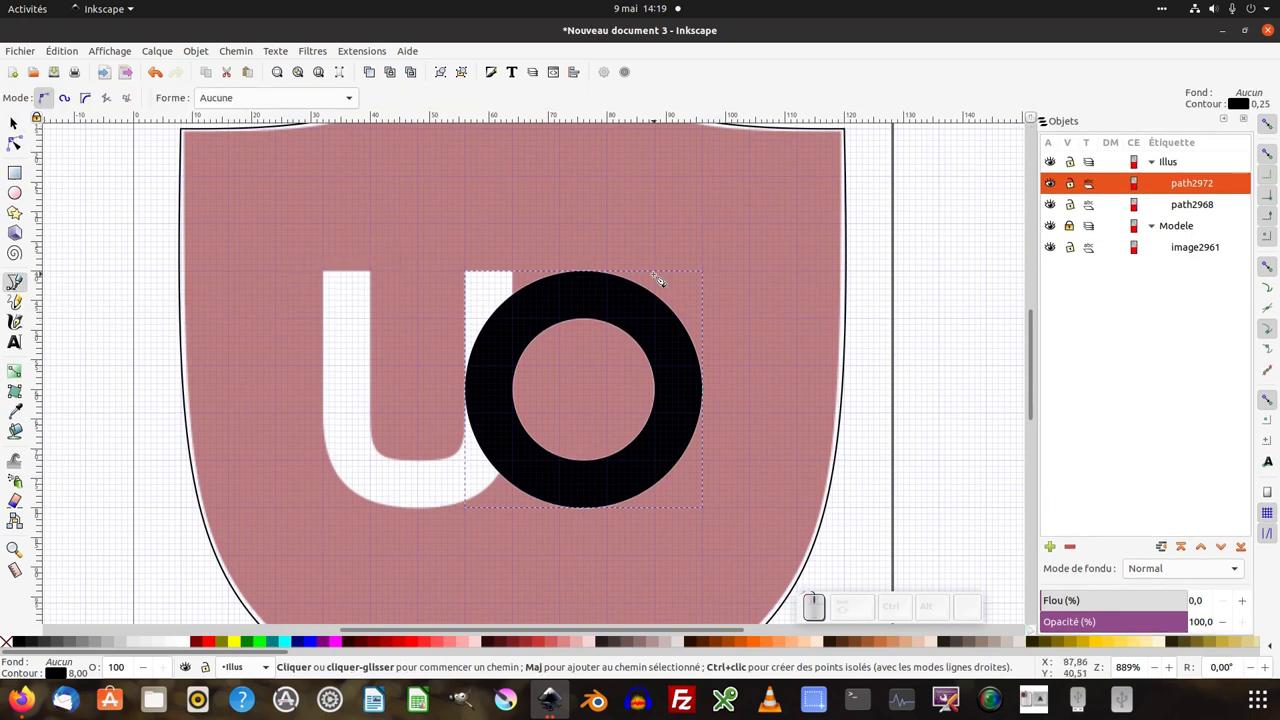
# Zoom out so the whole shield and its black ring are in view for tracing the u.
pyautogui.press('KP_Subtract')
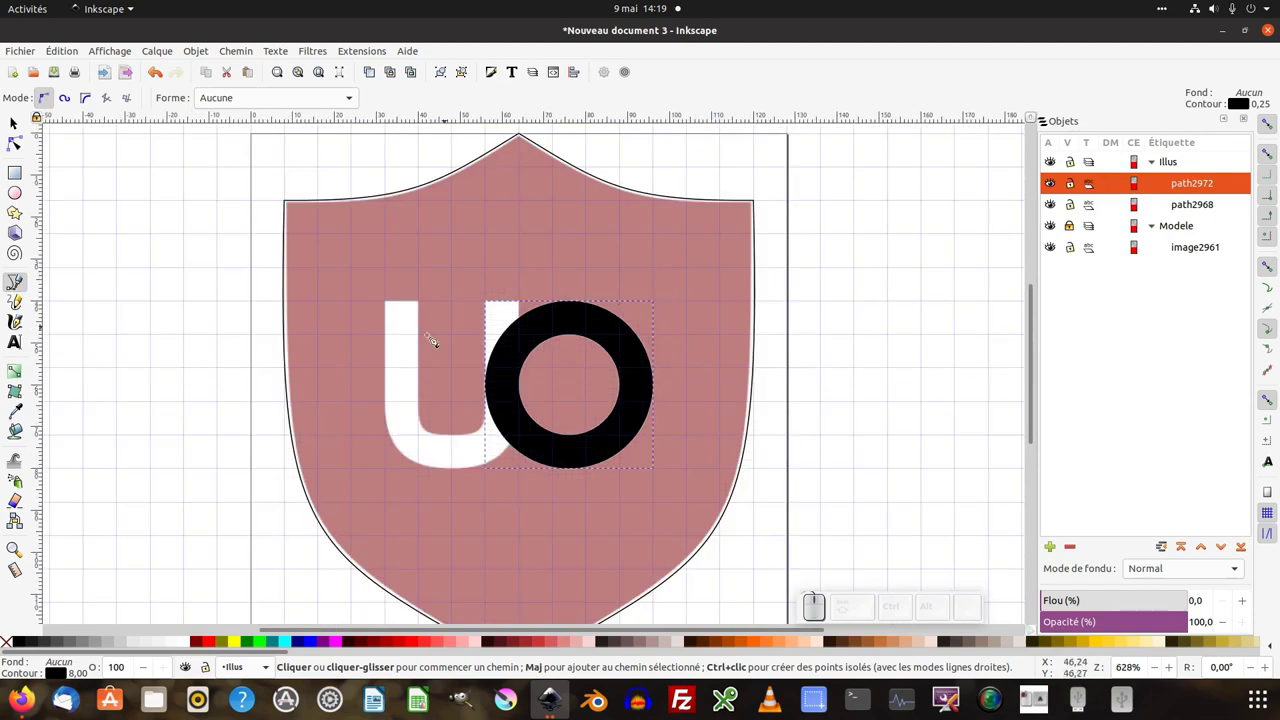
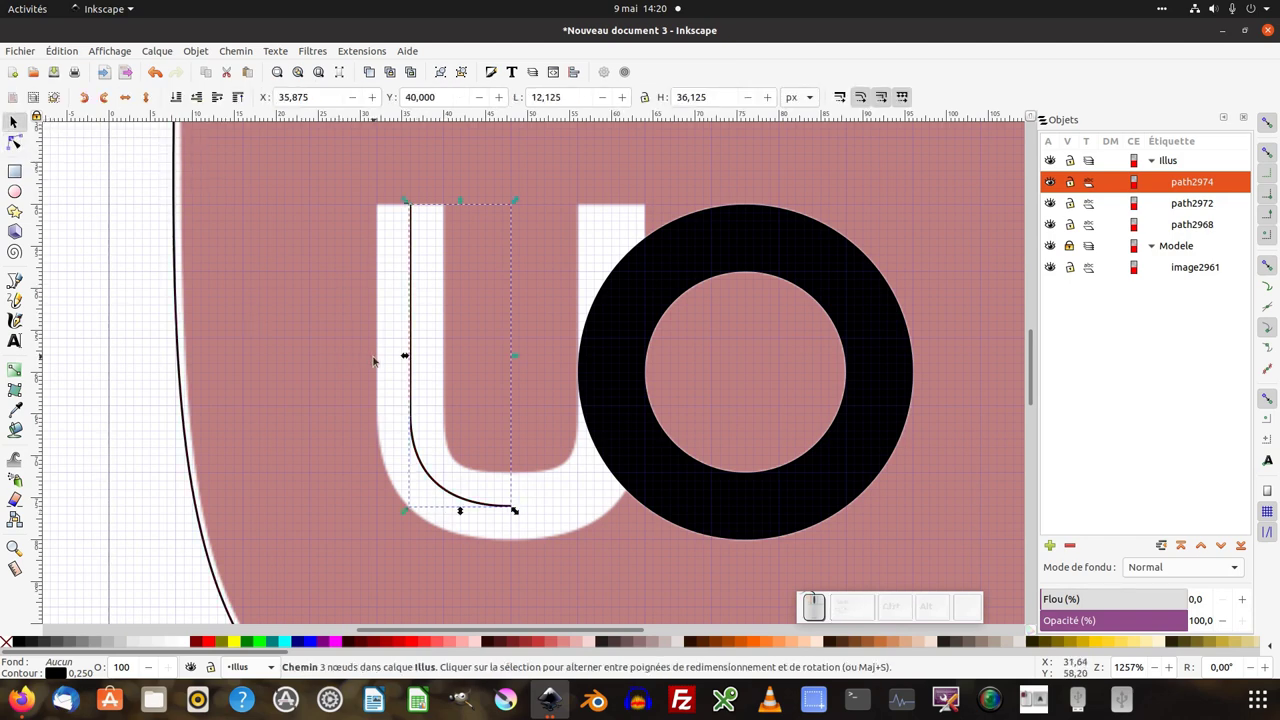
# Duplicate and flip the half-u curve, then join both halves at the bottom node into one five-node path.
pyautogui.press('shift+d')
pyautogui.press('h')
pyautogui.press('ctrl+z')
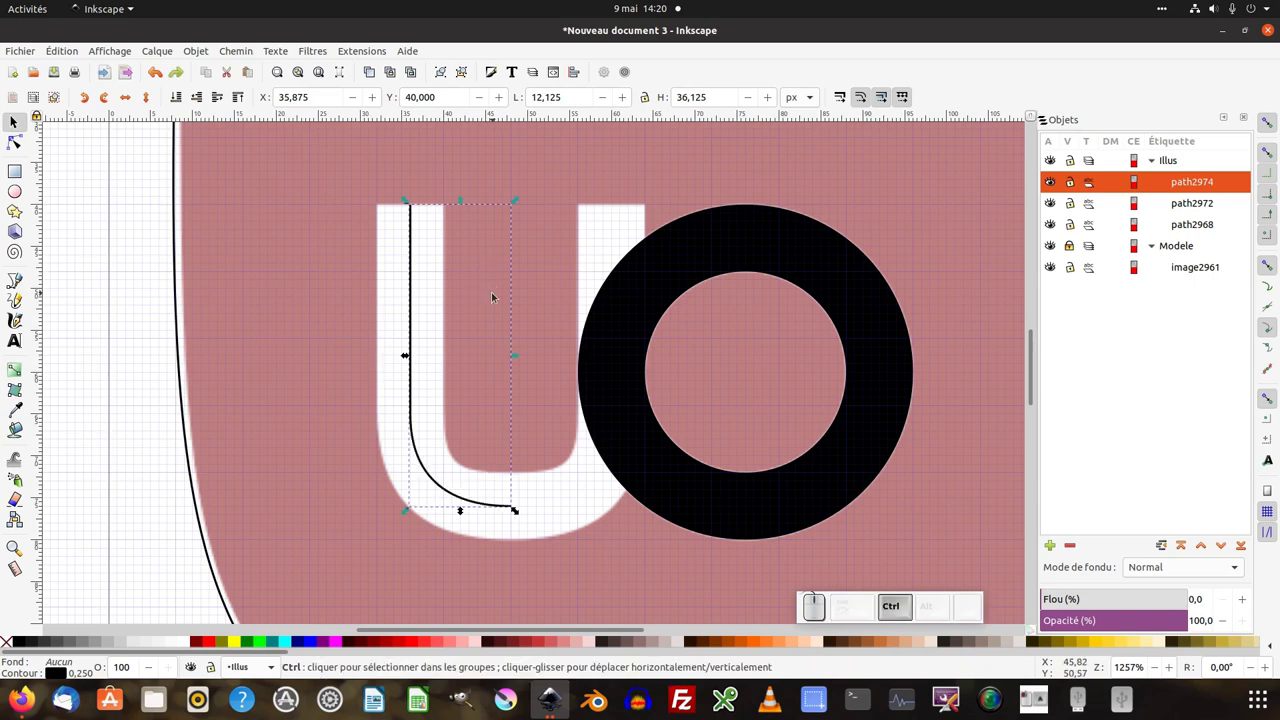
pyautogui.press('ctrl+d')
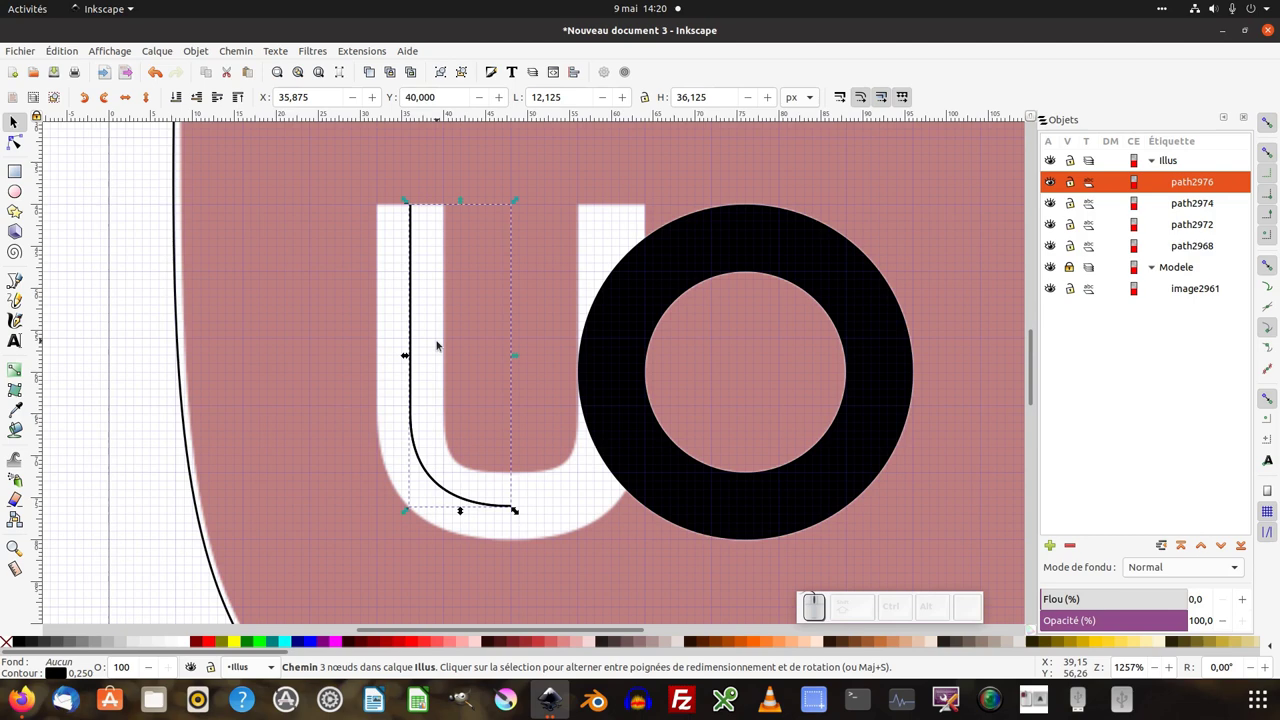
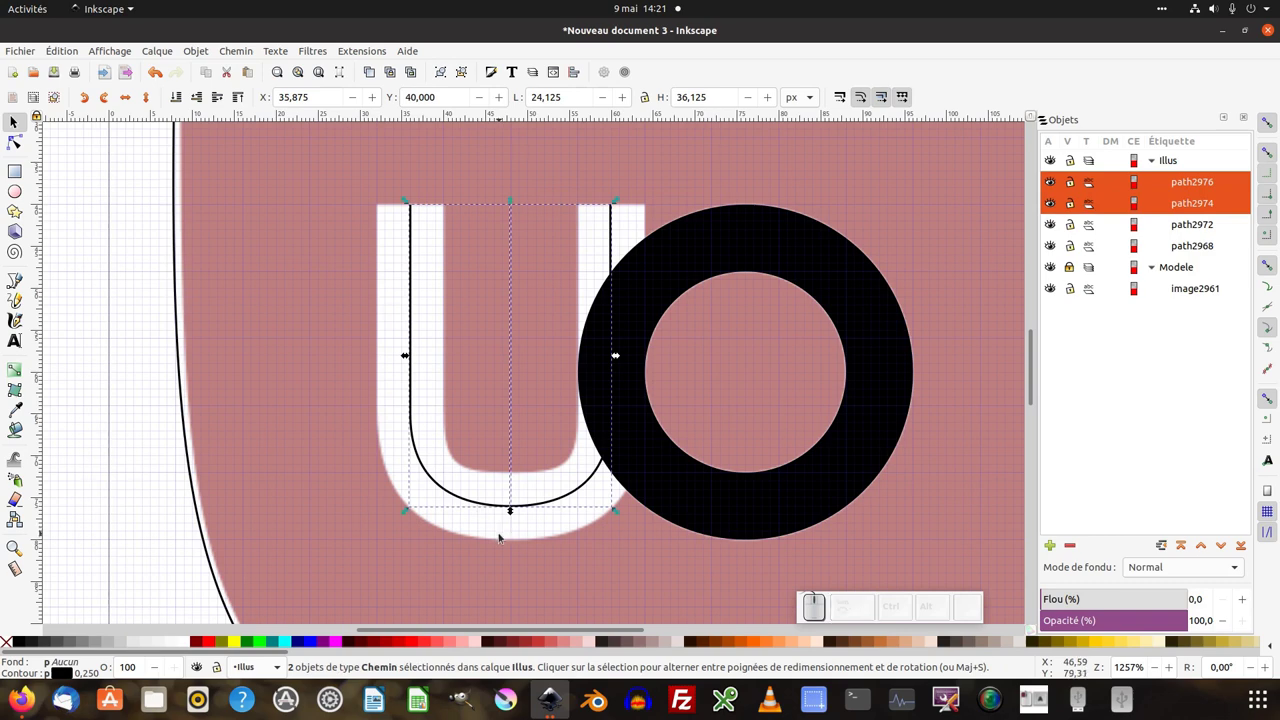
pyautogui.press('F2')
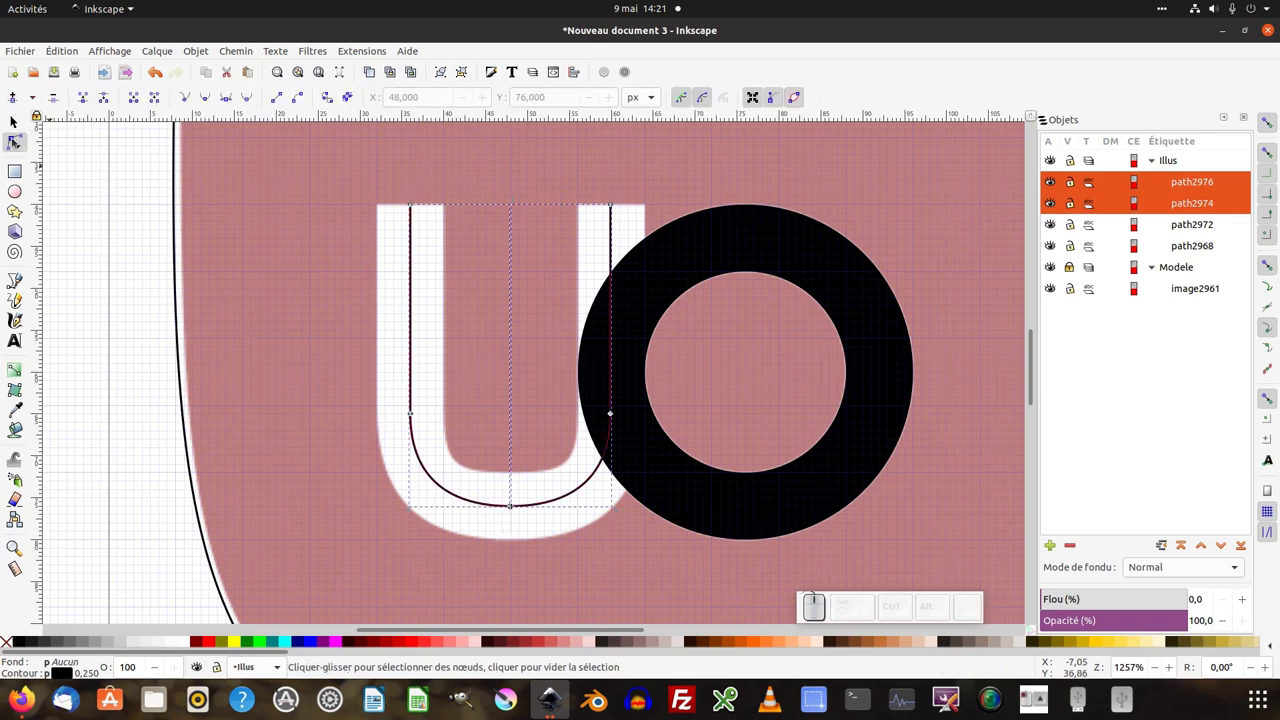
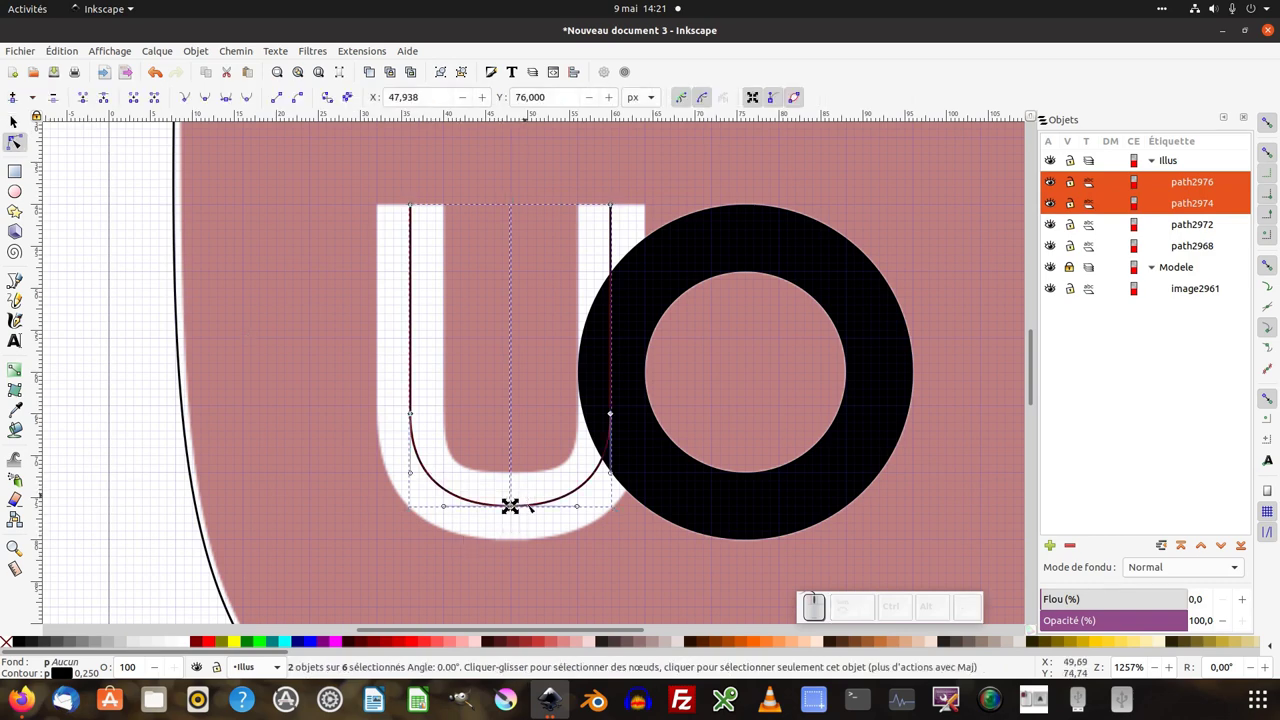
pyautogui.press('shift+j')
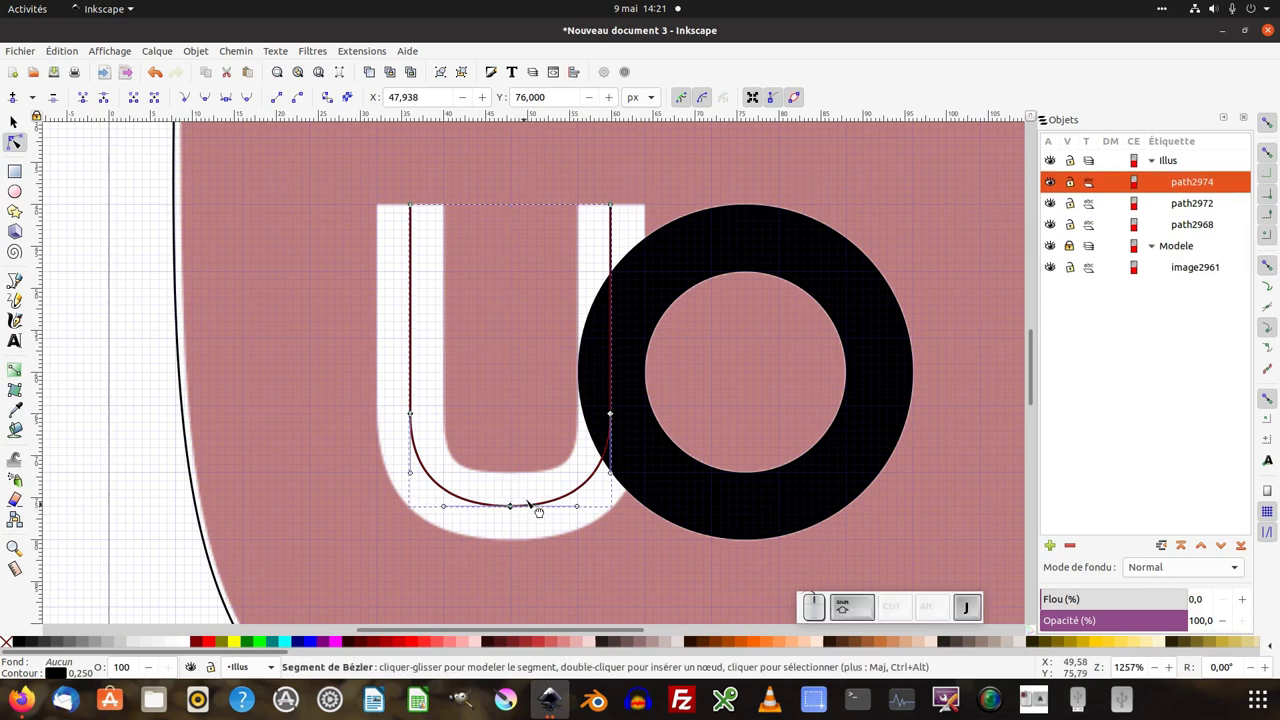
pyautogui.press('F1')
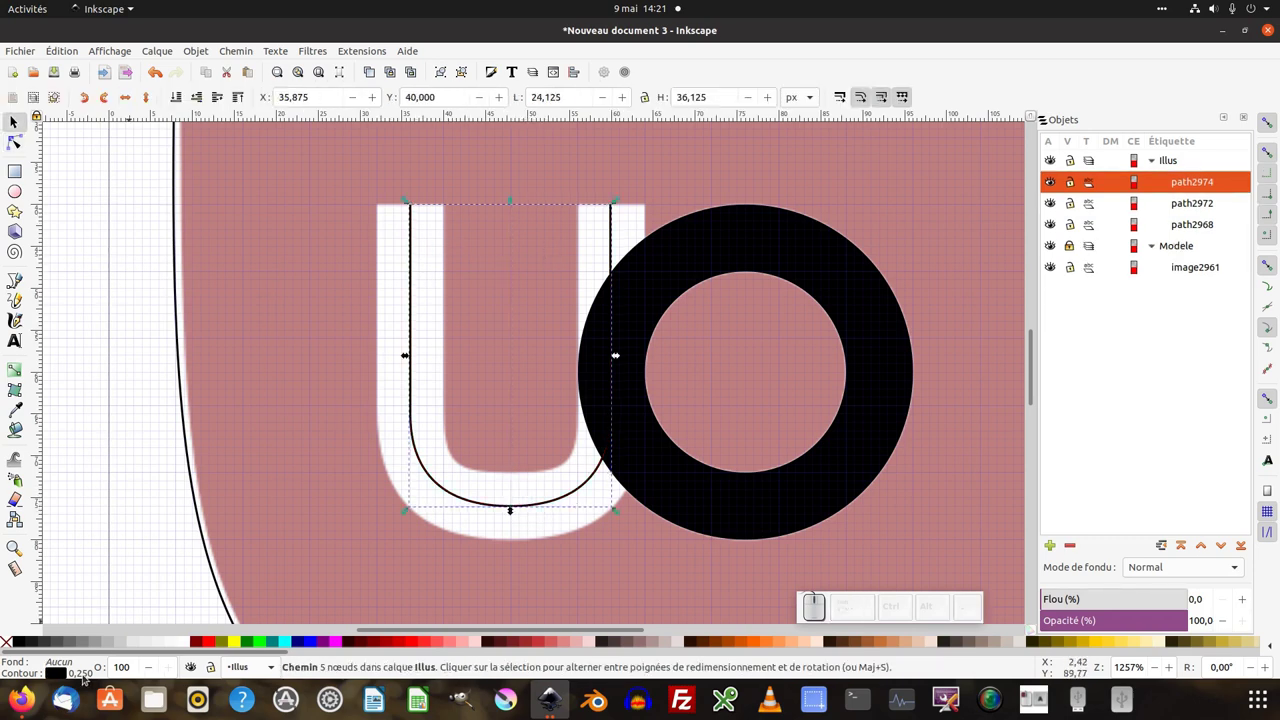
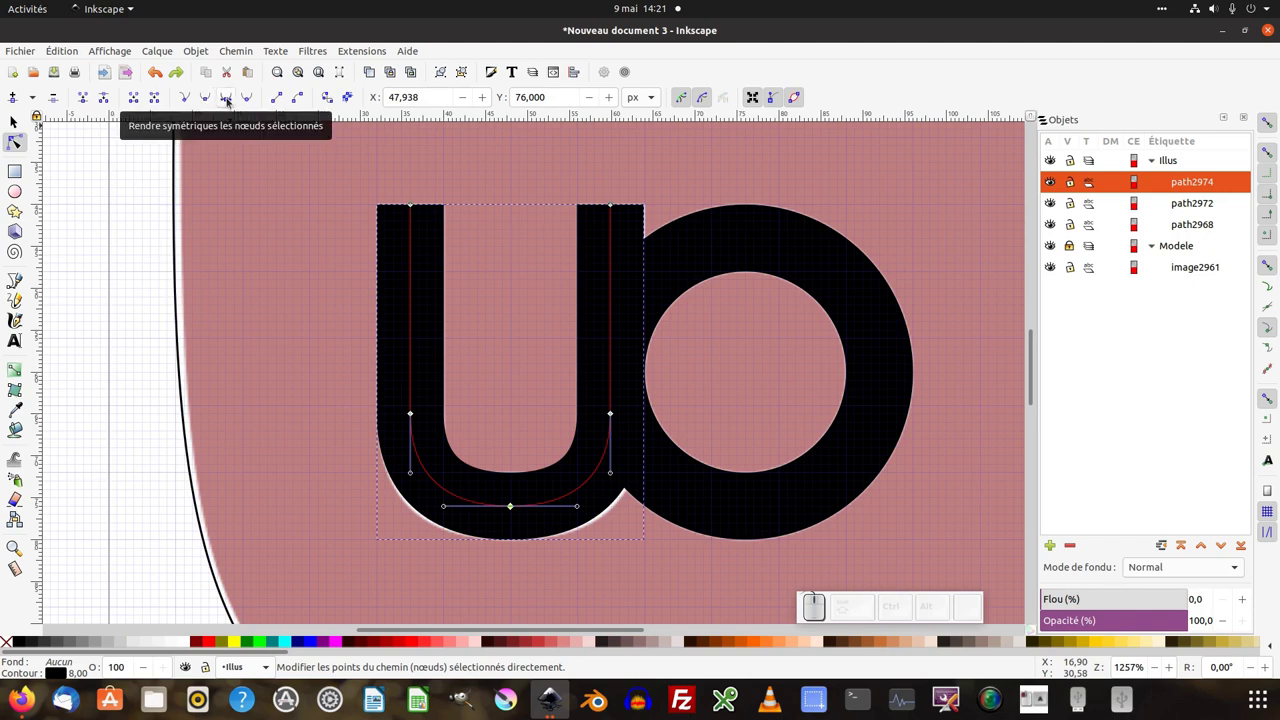
# Make the u's bottom node symmetric so the rounded bottom curves evenly.
pyautogui.click(230, 102)
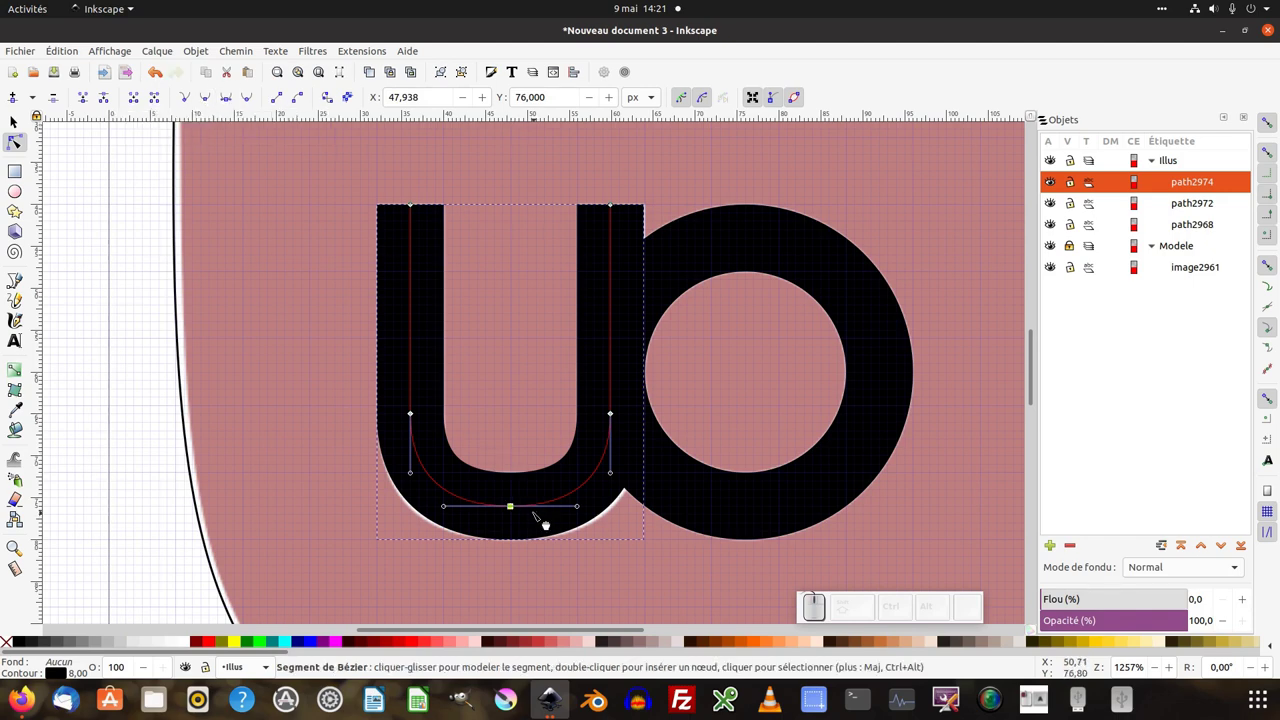
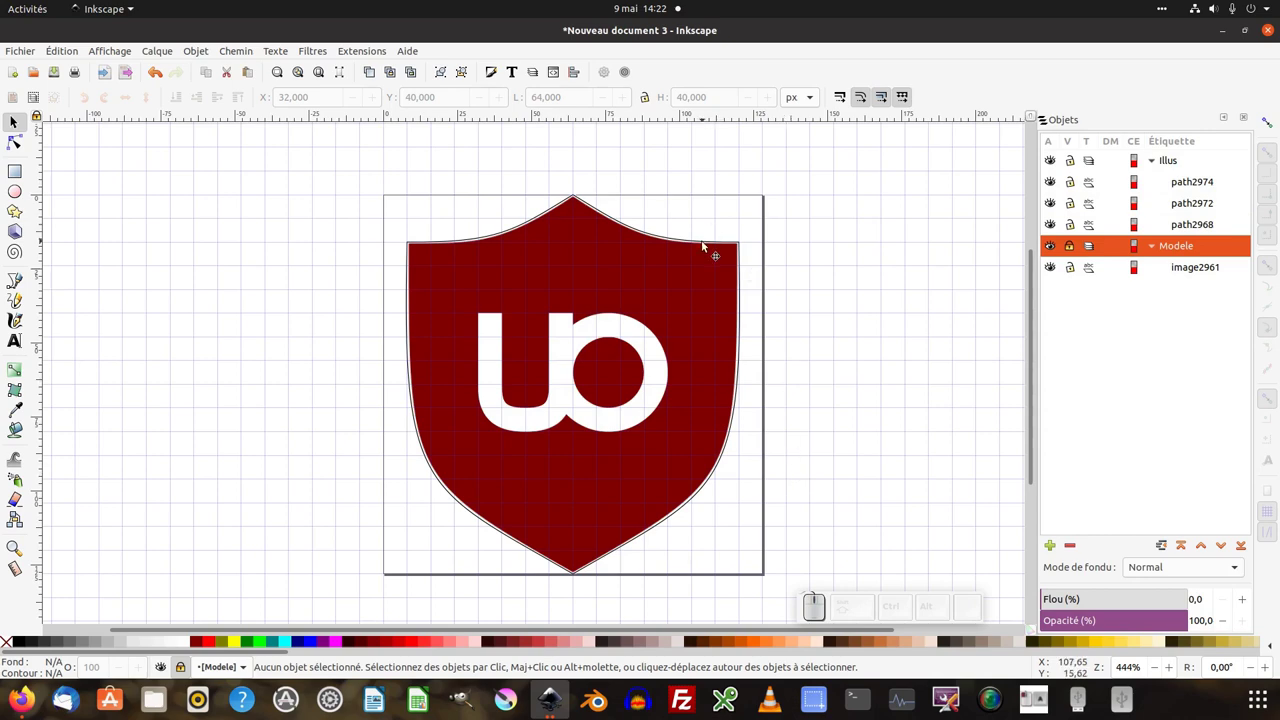
# Select the shield outline path2968 so its thin stroke can be removed.
pyautogui.click(708, 248)
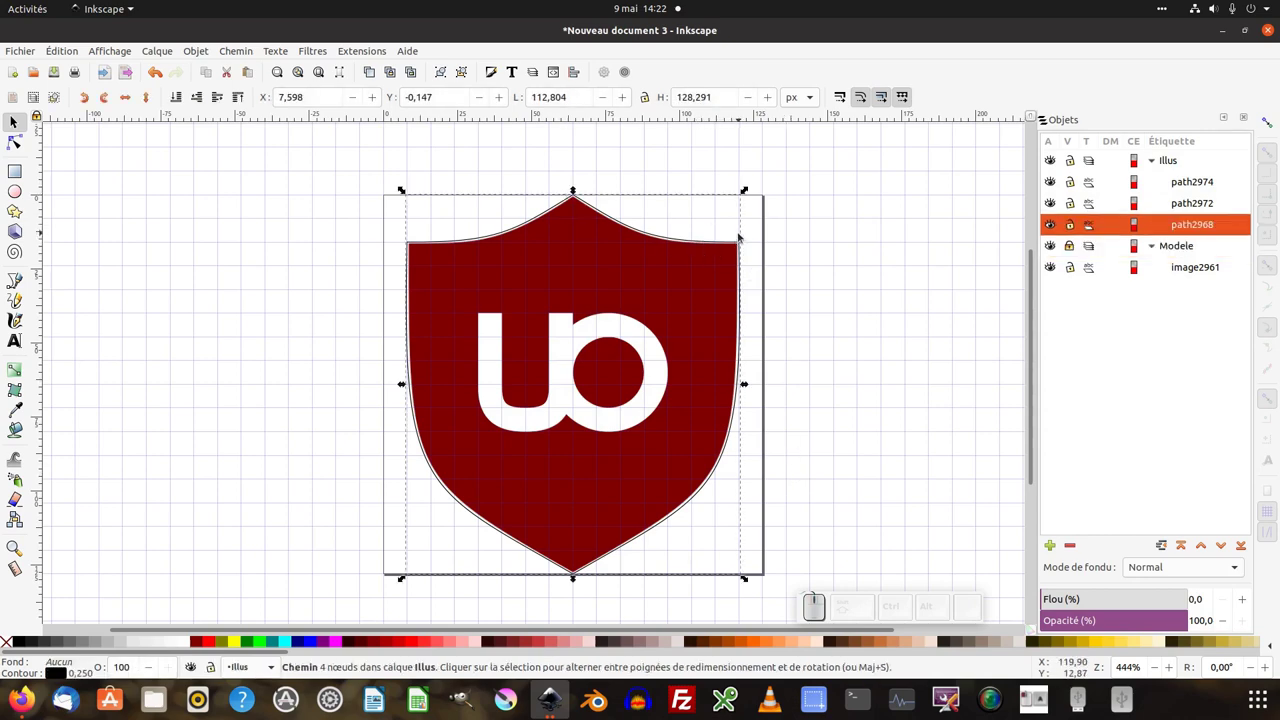
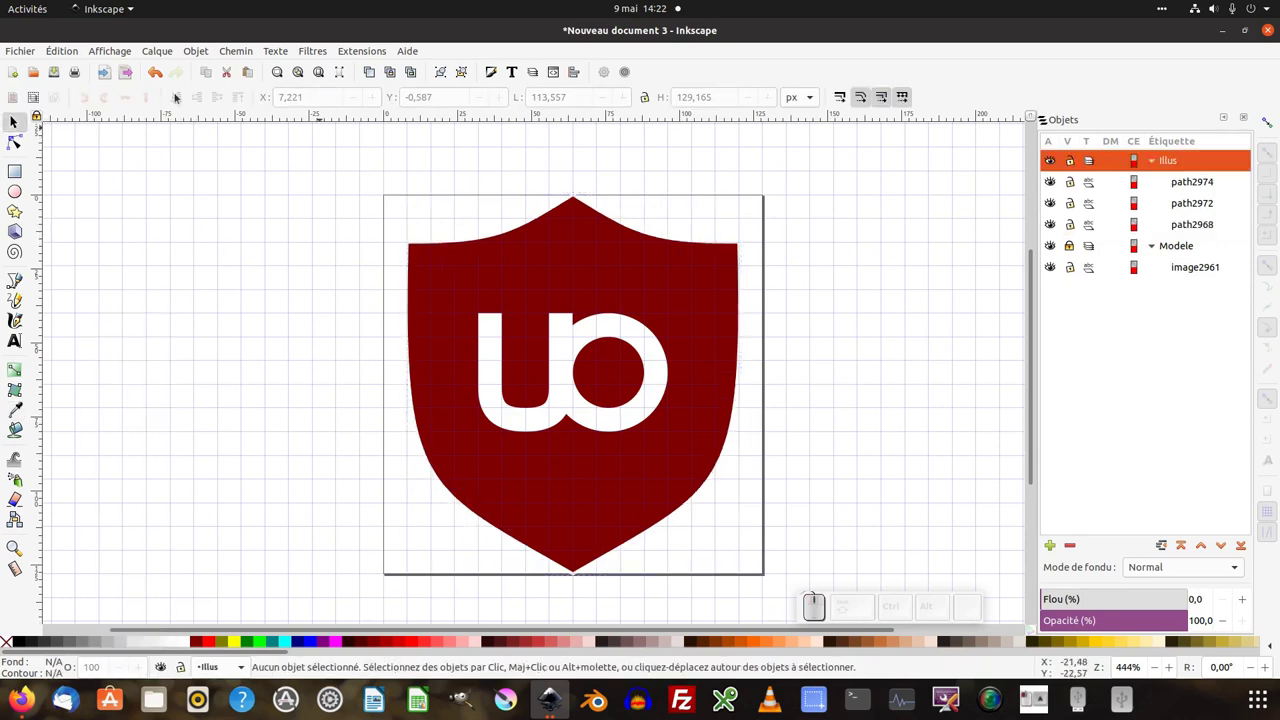
# Save the drawing as a new file on the desktop, naming it 20dc_ublock.svg.
pyautogui.click(34, 57)
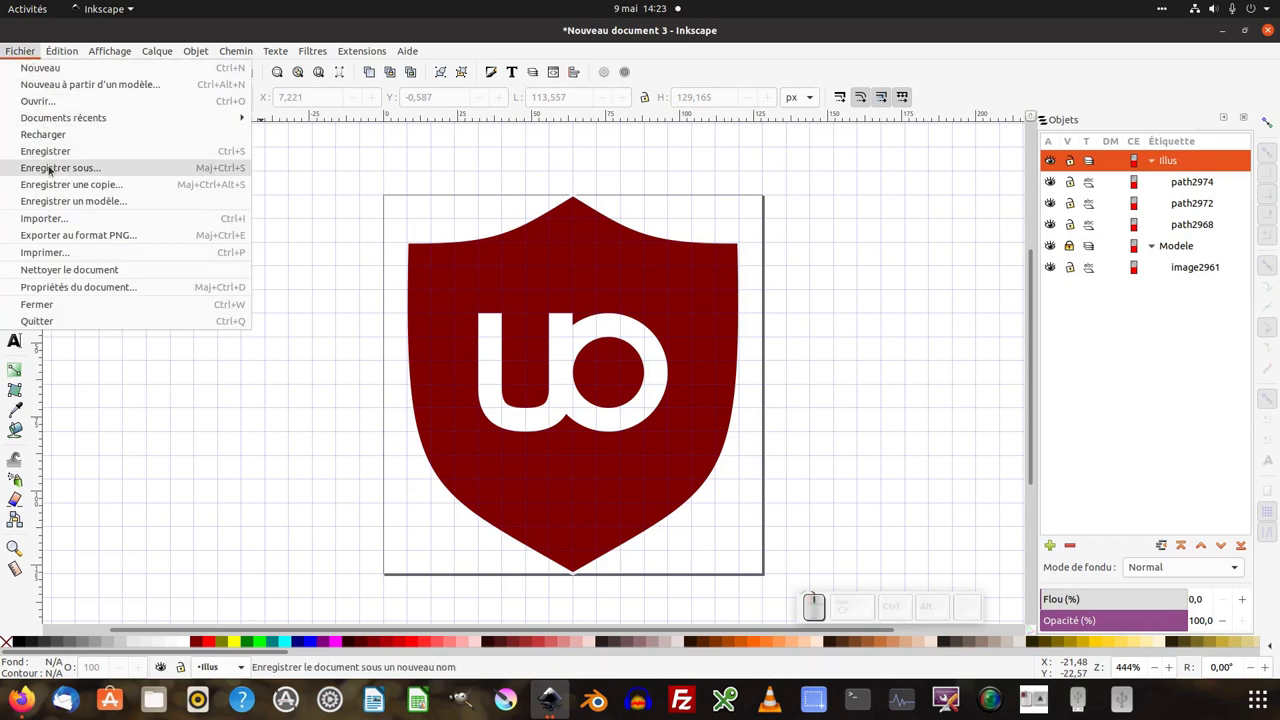
pyautogui.click(54, 156)
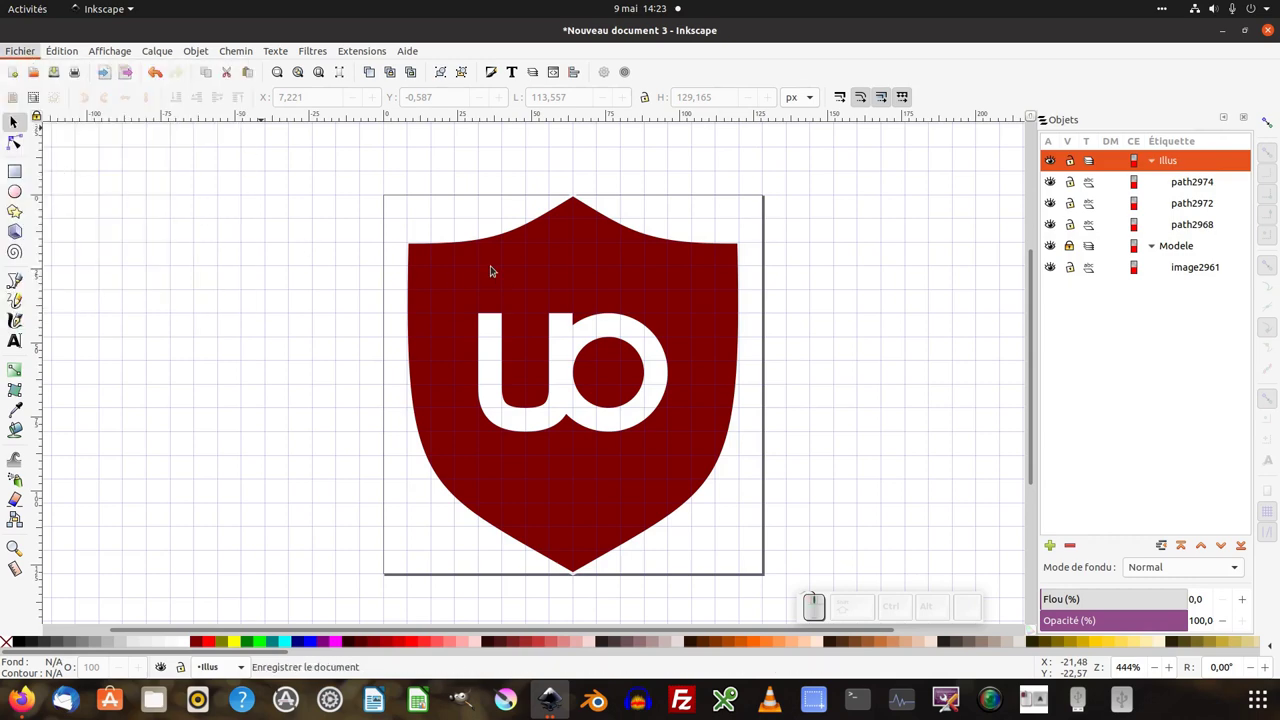
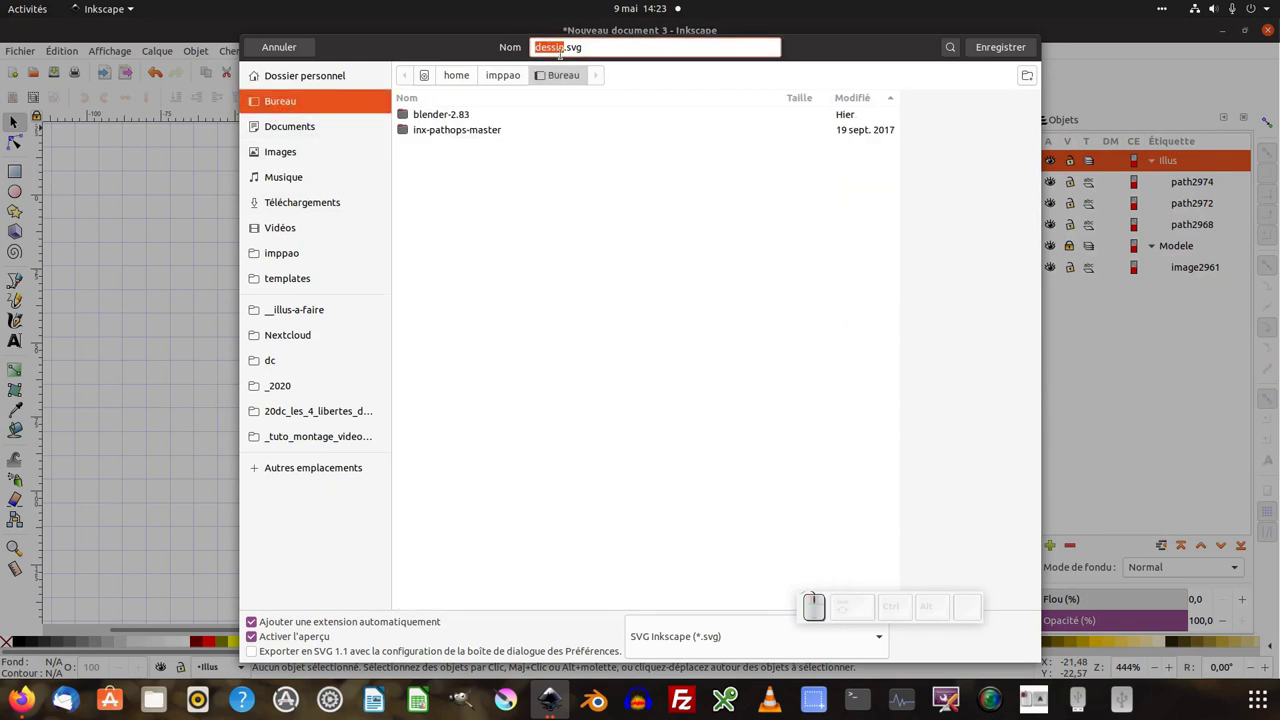
pyautogui.press('KP_2')
pyautogui.press('KP_0')
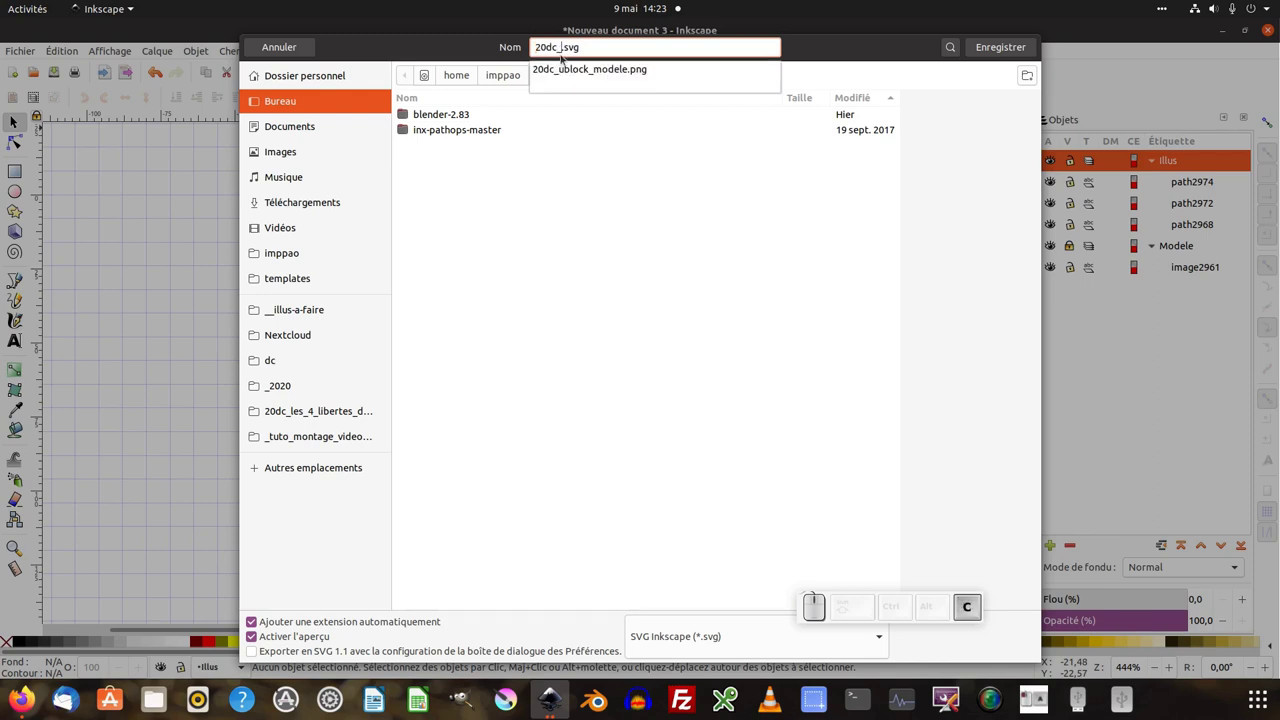
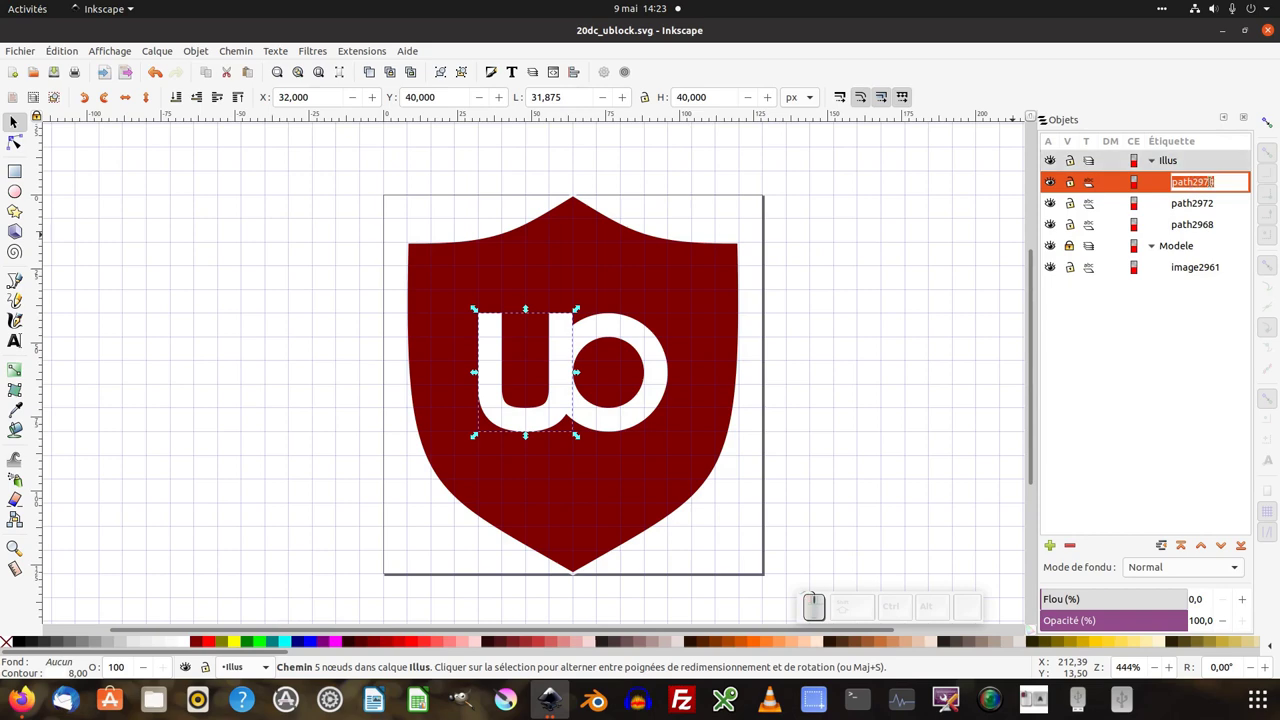
# Rename the first letter path U and the shield path blason in the Objects panel.
pyautogui.press('shift+u')
pyautogui.press('shift+Return')
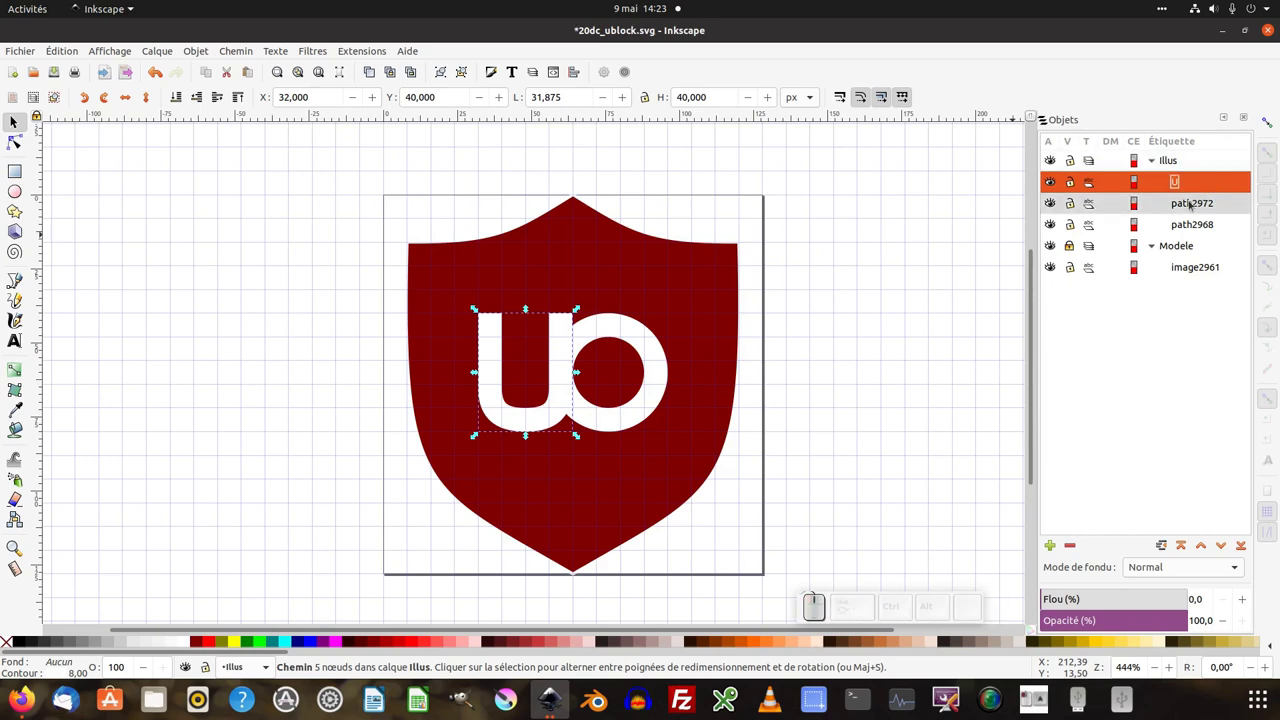
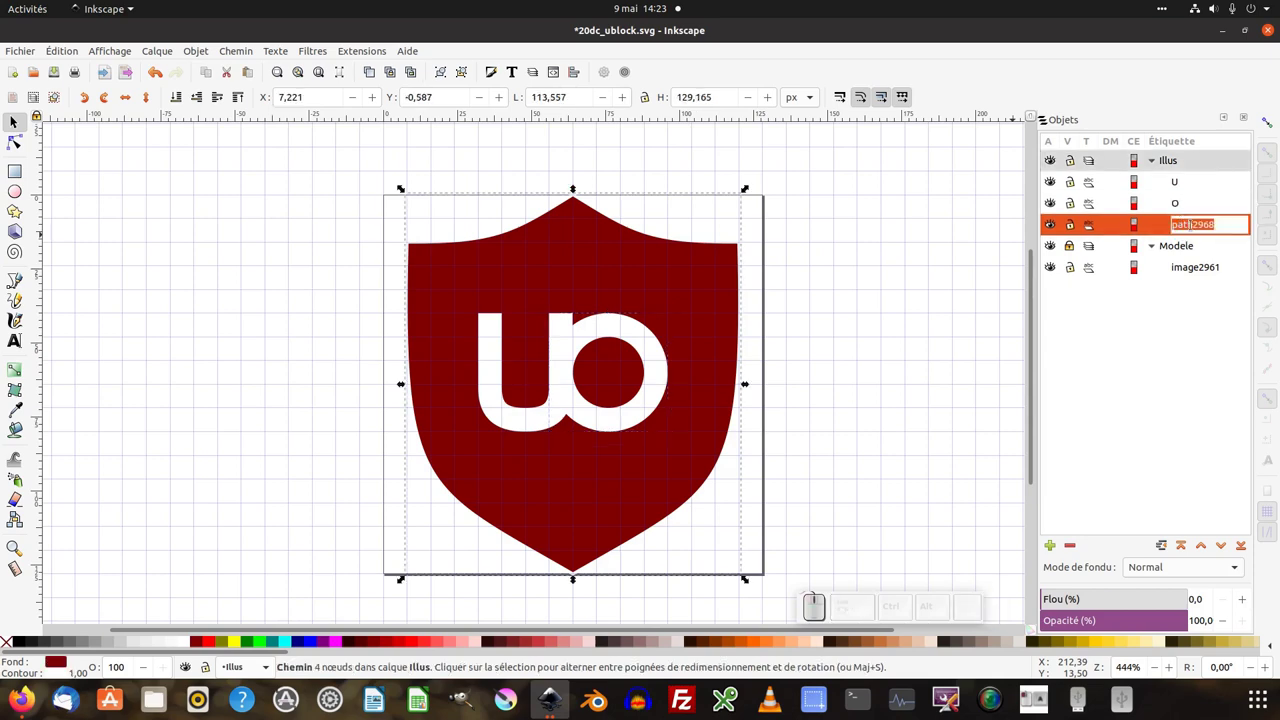
pyautogui.press('Return')
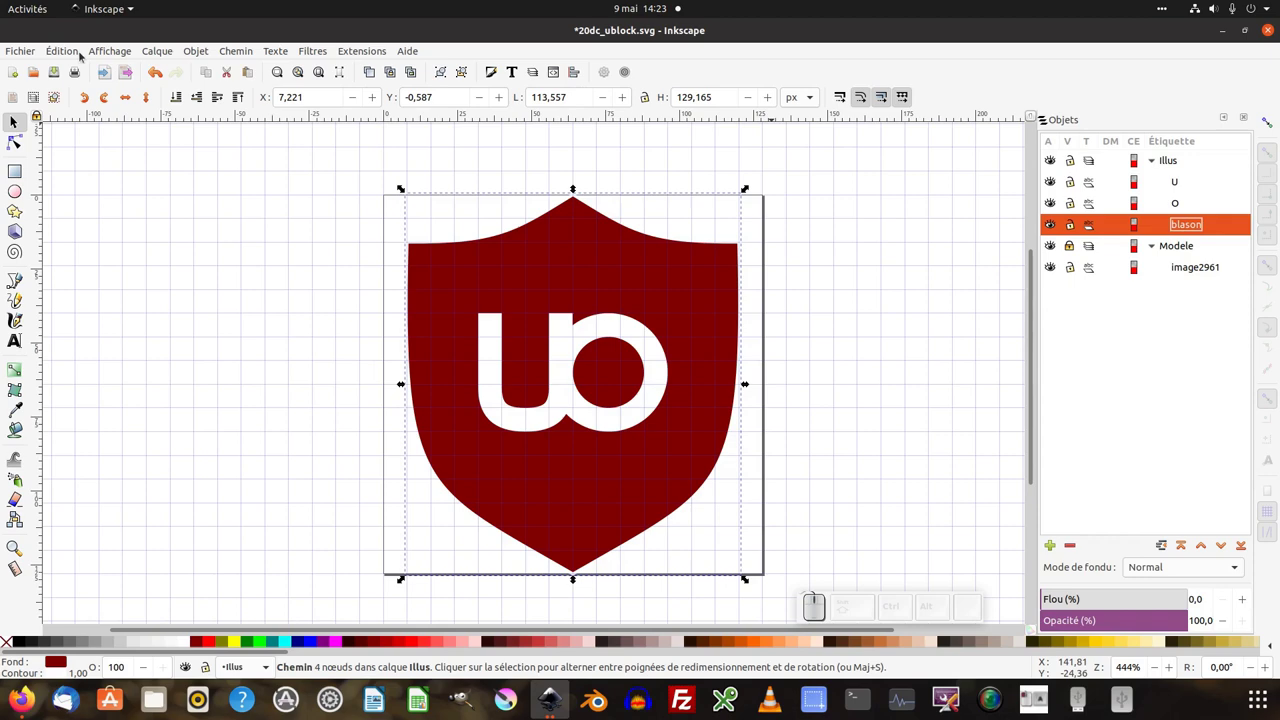
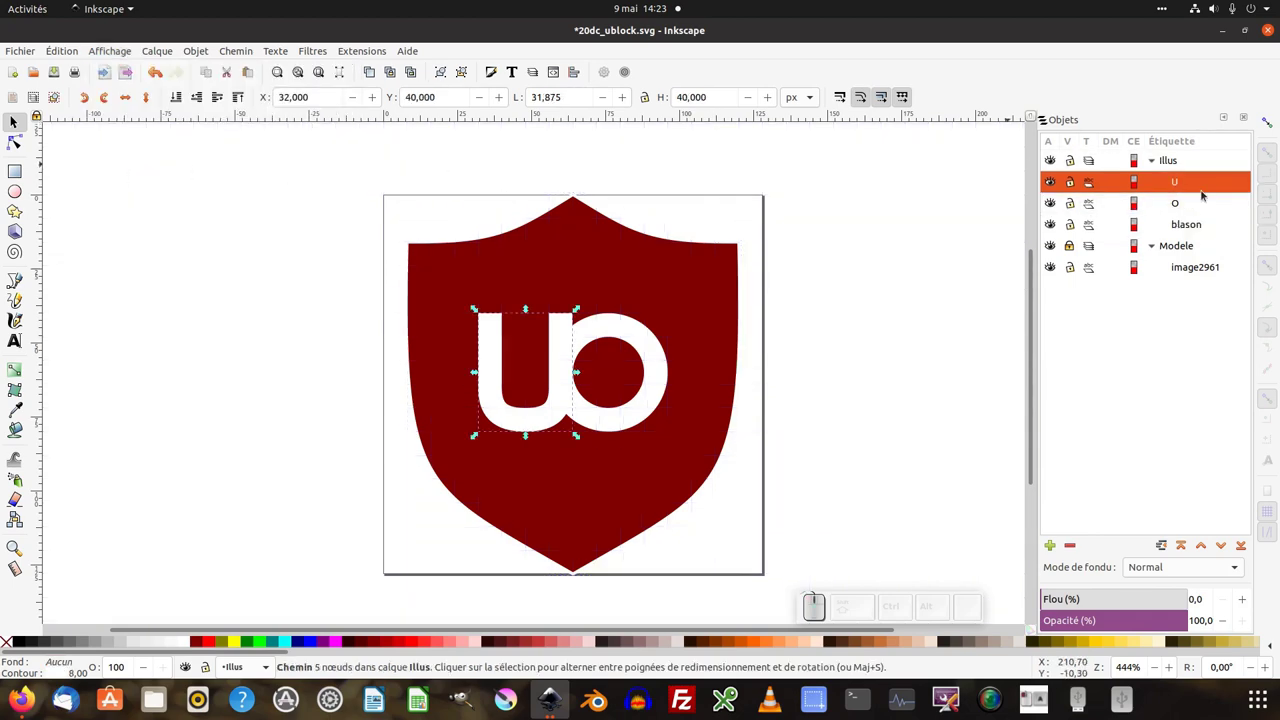
# Duplicate the U letter and select the lower copy as its shadow.
pyautogui.rightClick(1197, 186)
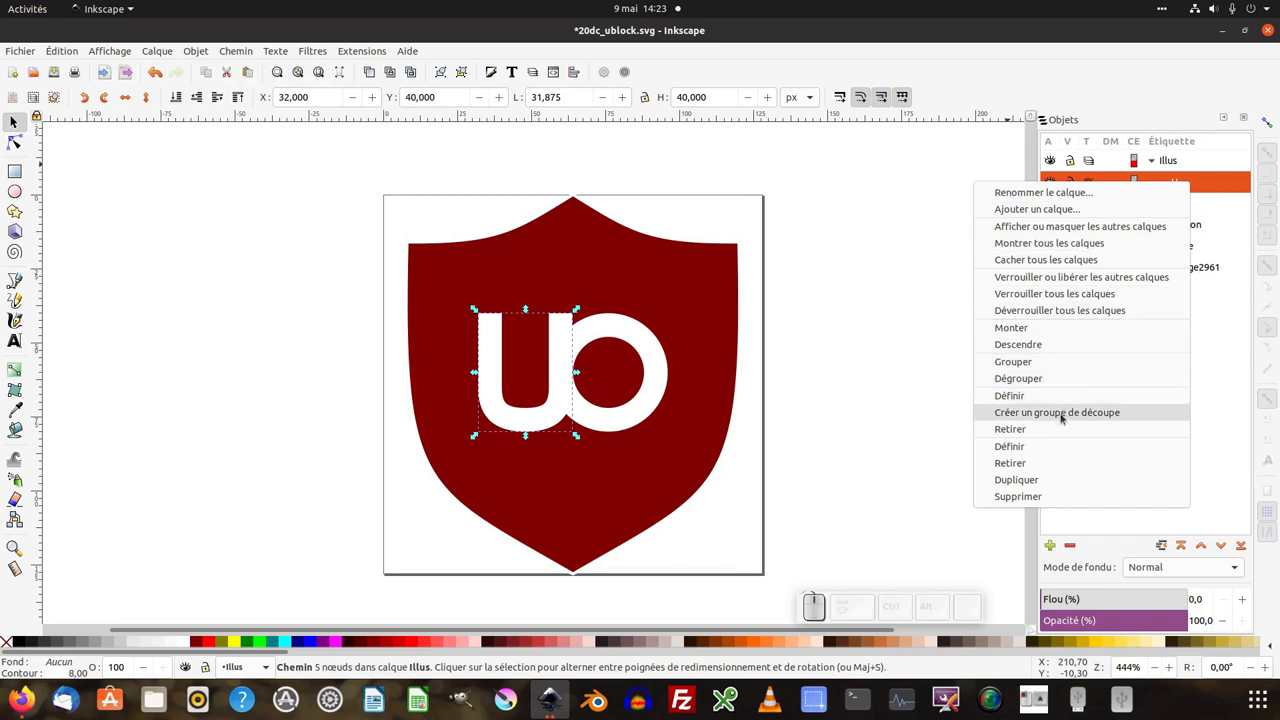
pyautogui.click(1053, 483)
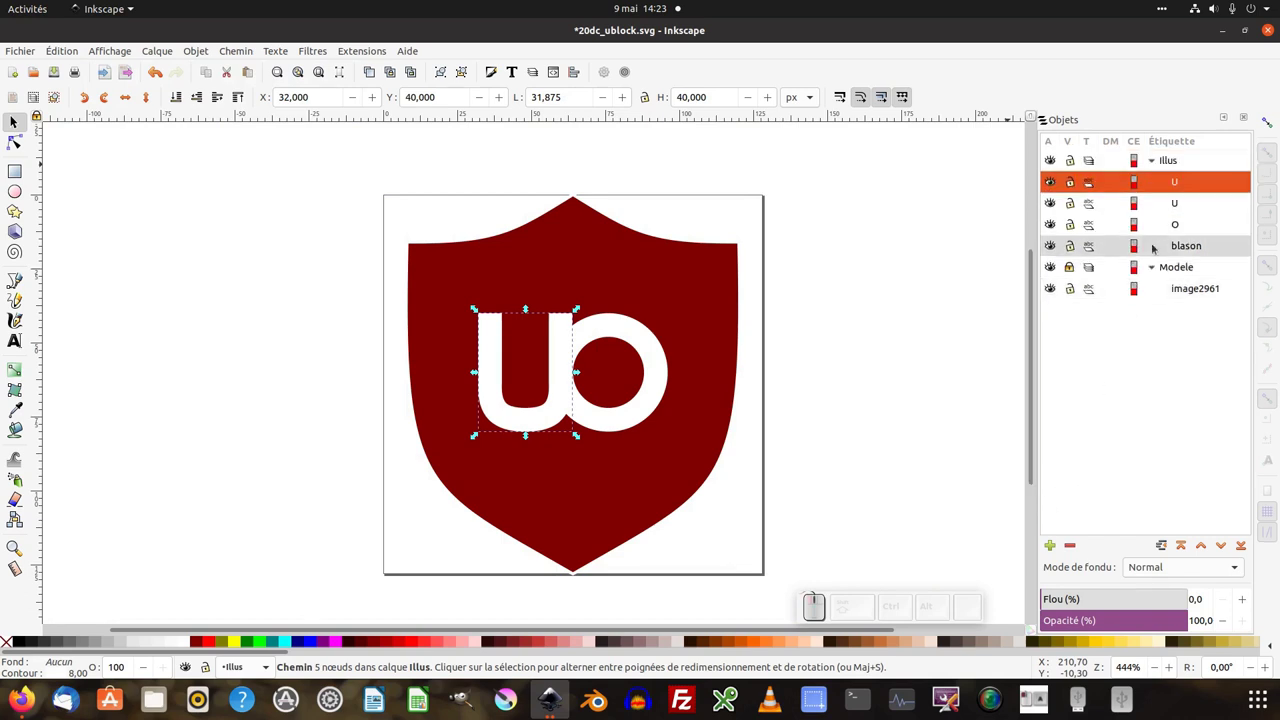
pyautogui.click(1186, 208)
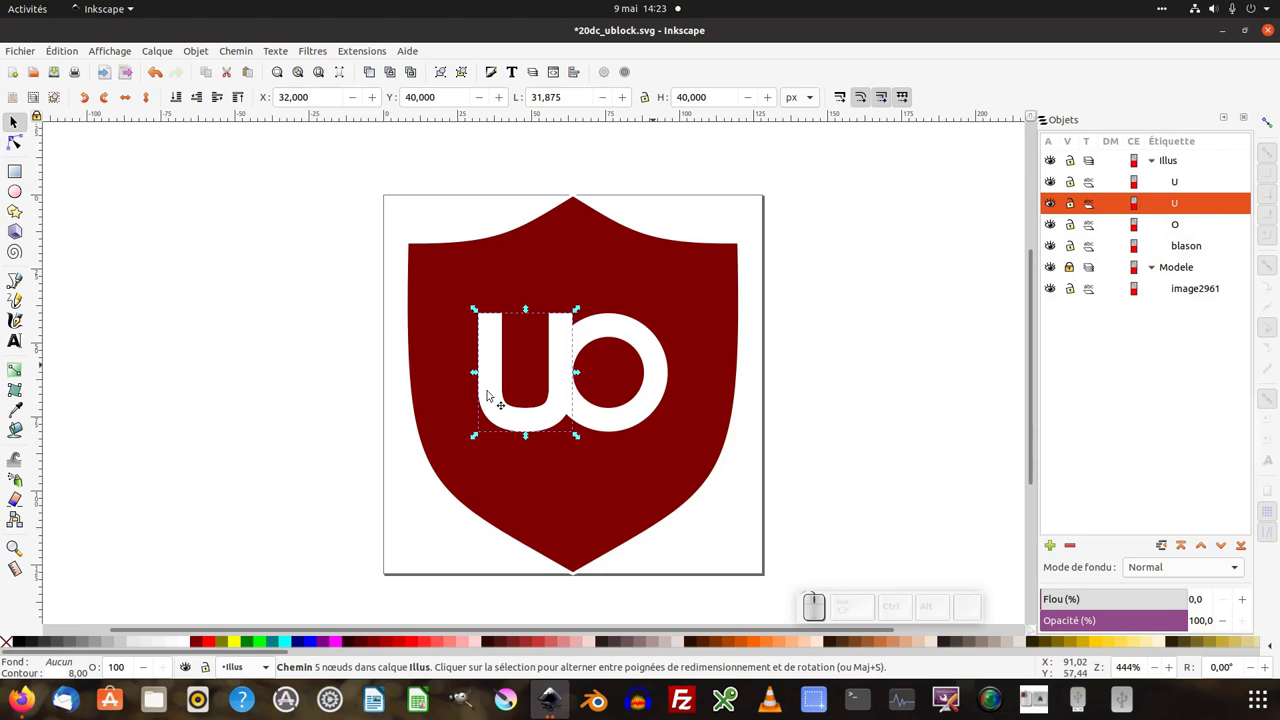
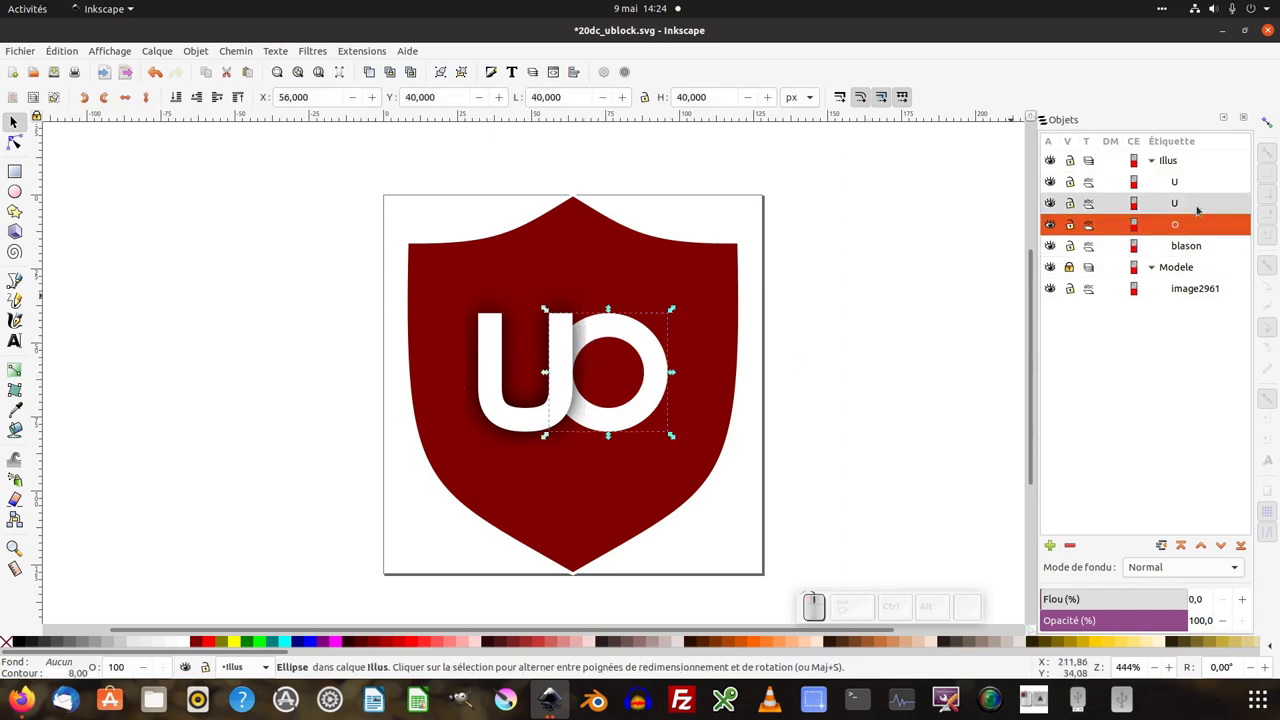
# Duplicate the O letter and lower the copy beneath the original O.
pyautogui.rightClick(1185, 227)
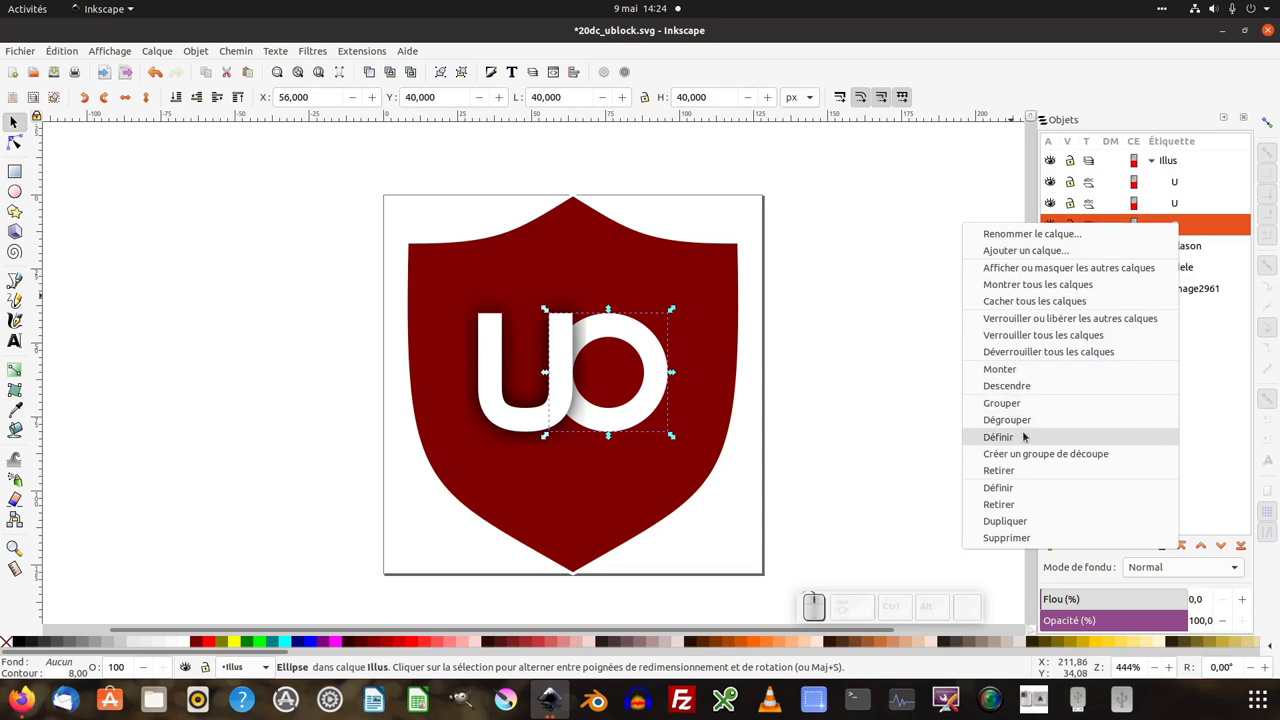
pyautogui.click(1030, 525)
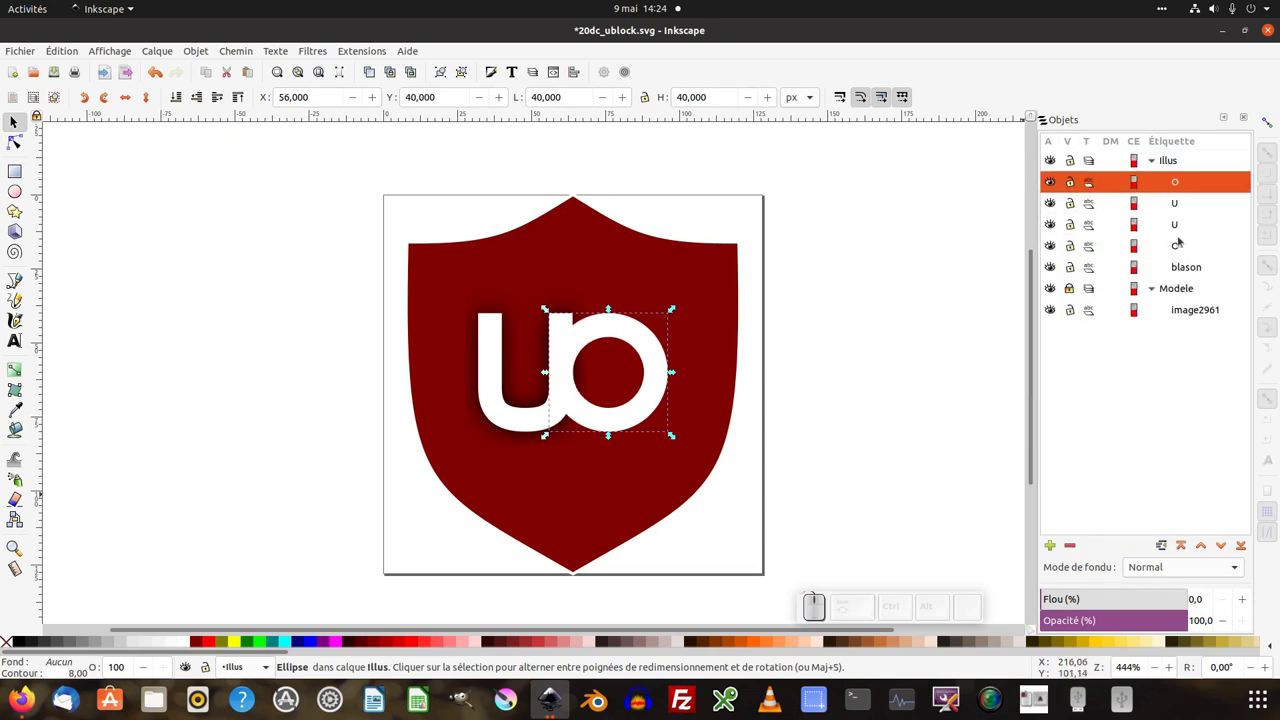
pyautogui.doubleClick(1222, 552)
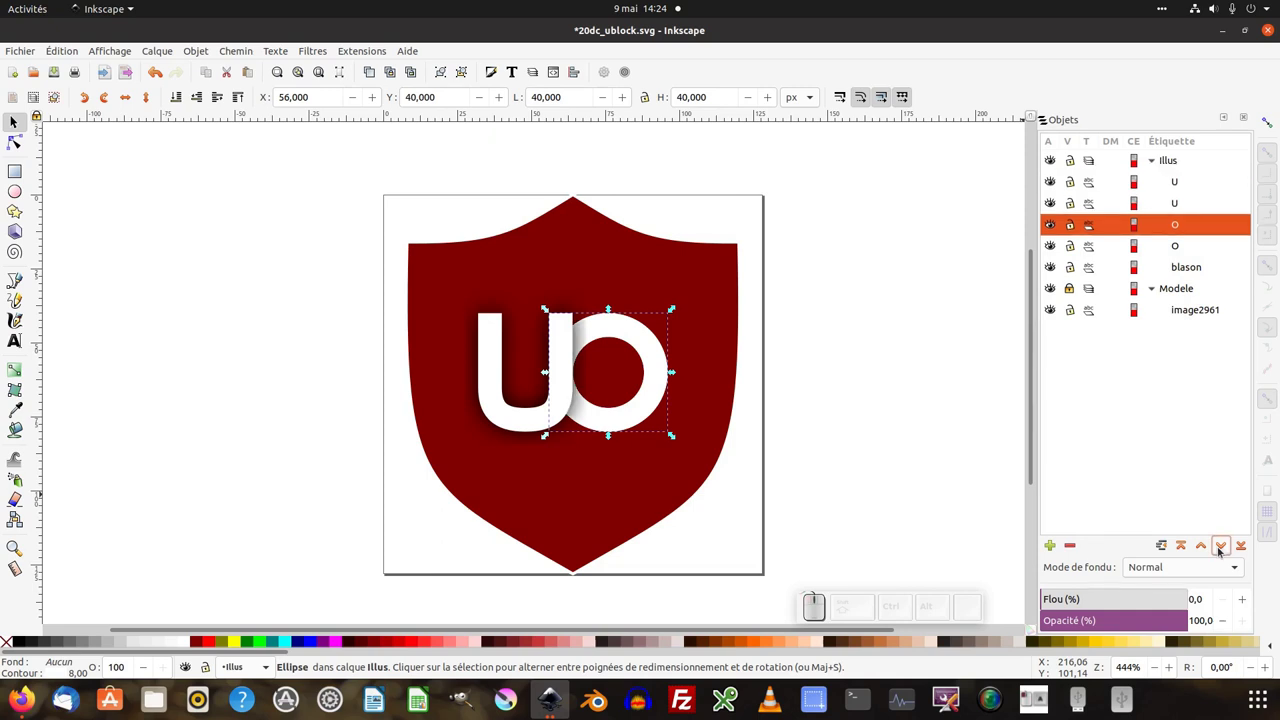
pyautogui.click(1222, 552)
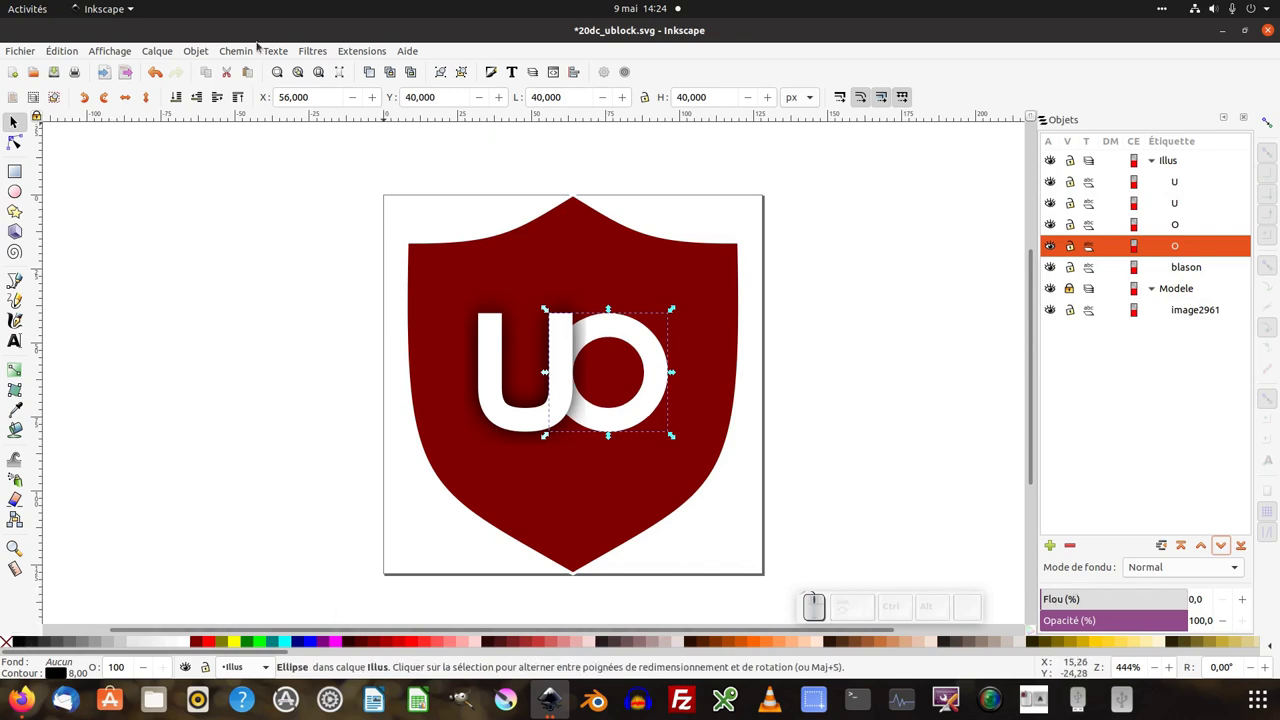
# Bring up the filter editor and select the existing blur filter2998 with its Gaussian blur settings.
pyautogui.click(310, 54)
pyautogui.click(344, 372)
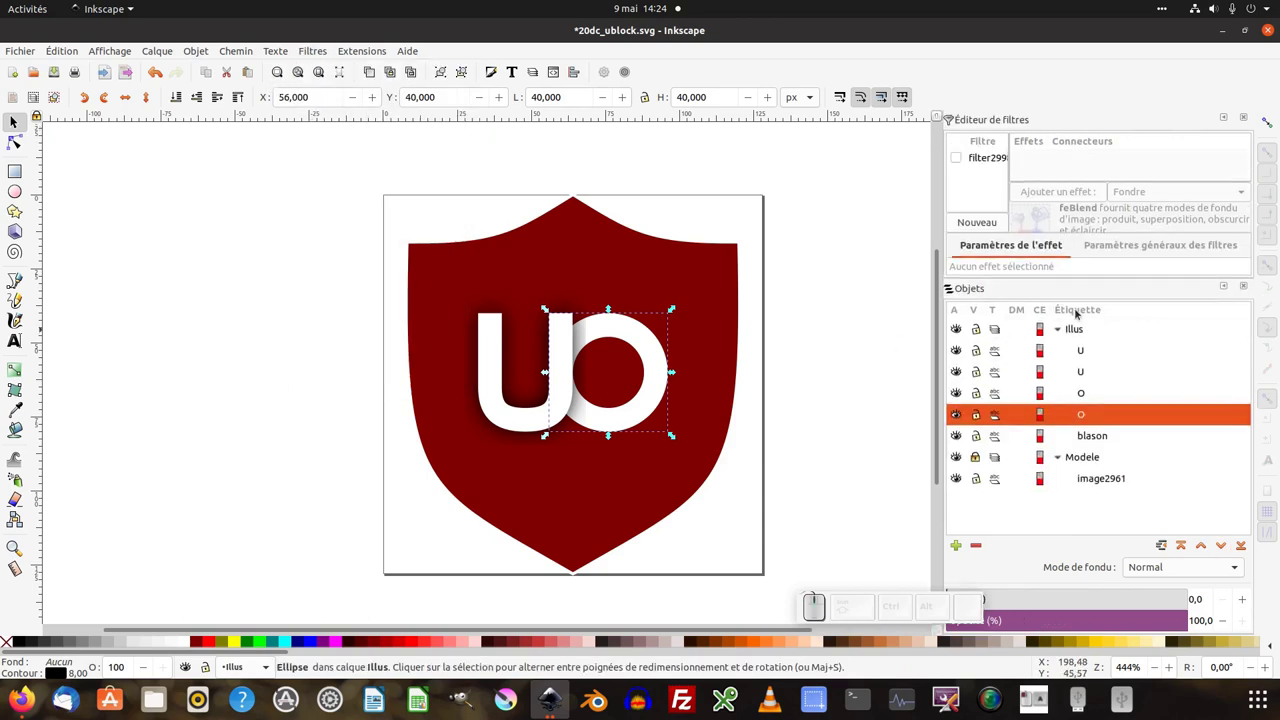
pyautogui.click(959, 161)
pyautogui.click(794, 442)
pyautogui.middleClick(799, 457)
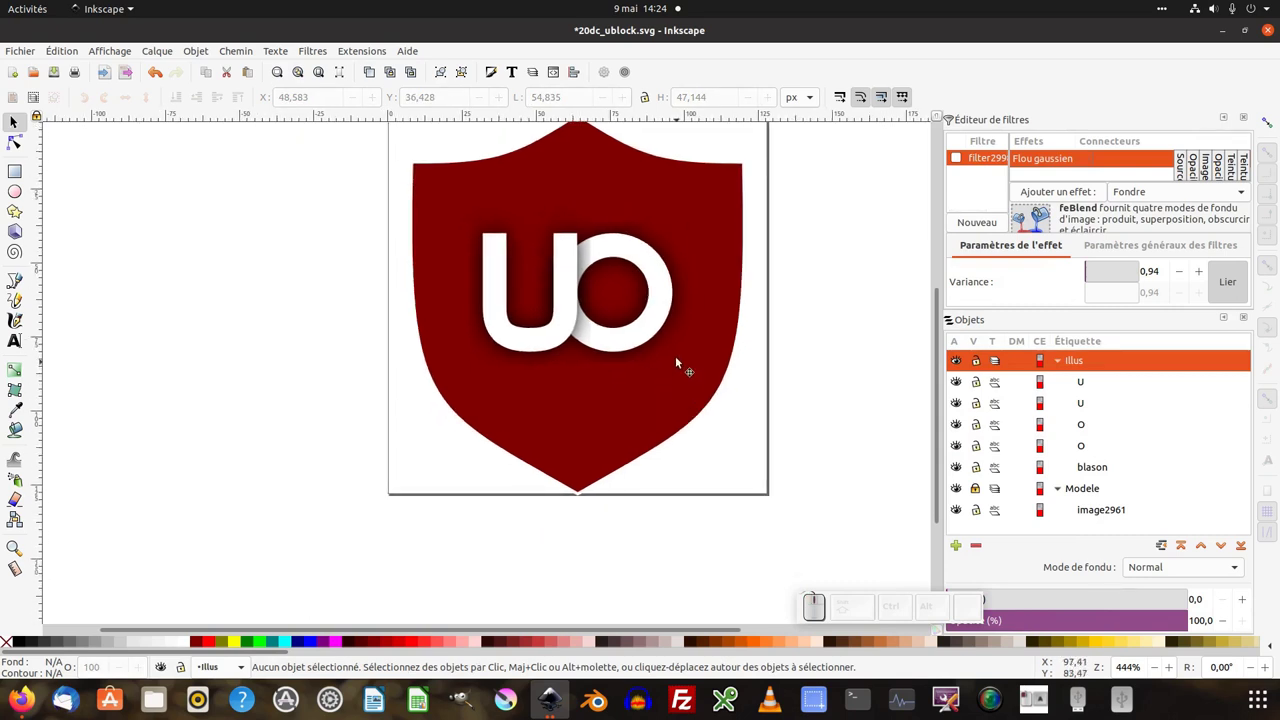
# Select the lowered O shadow copy and apply filter2998 to it.
pyautogui.click(673, 350)
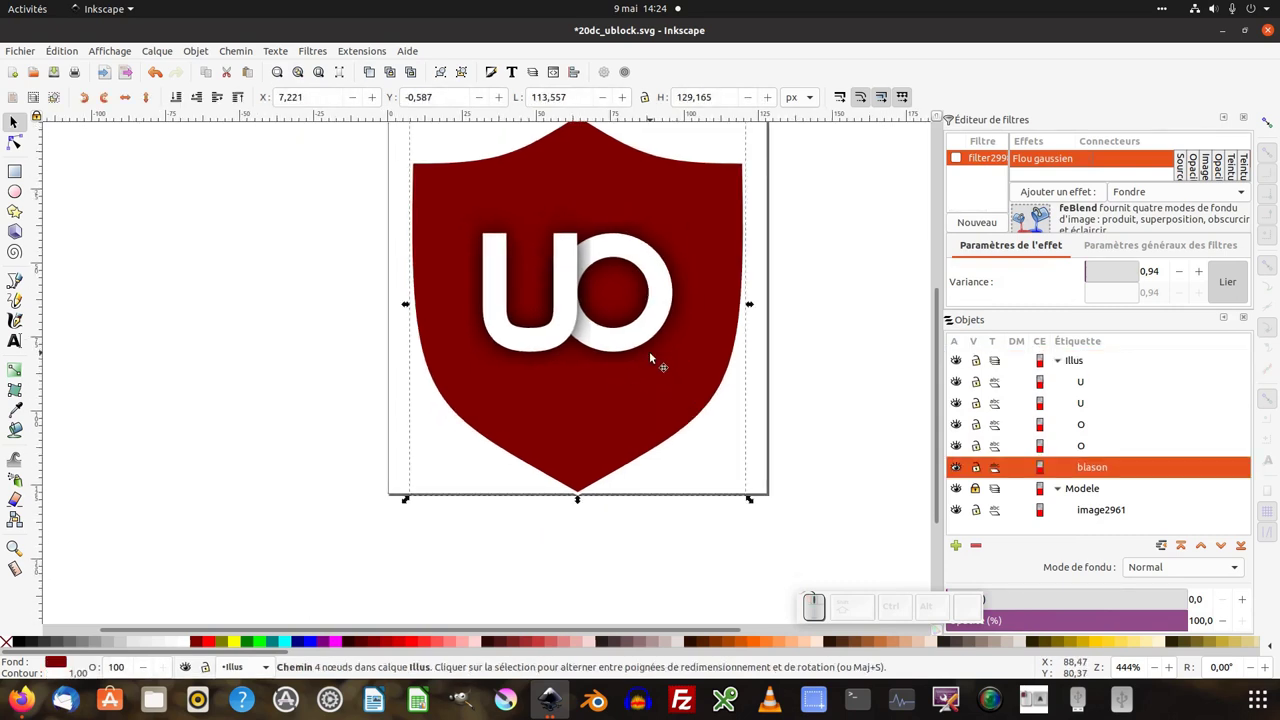
pyautogui.click(656, 359)
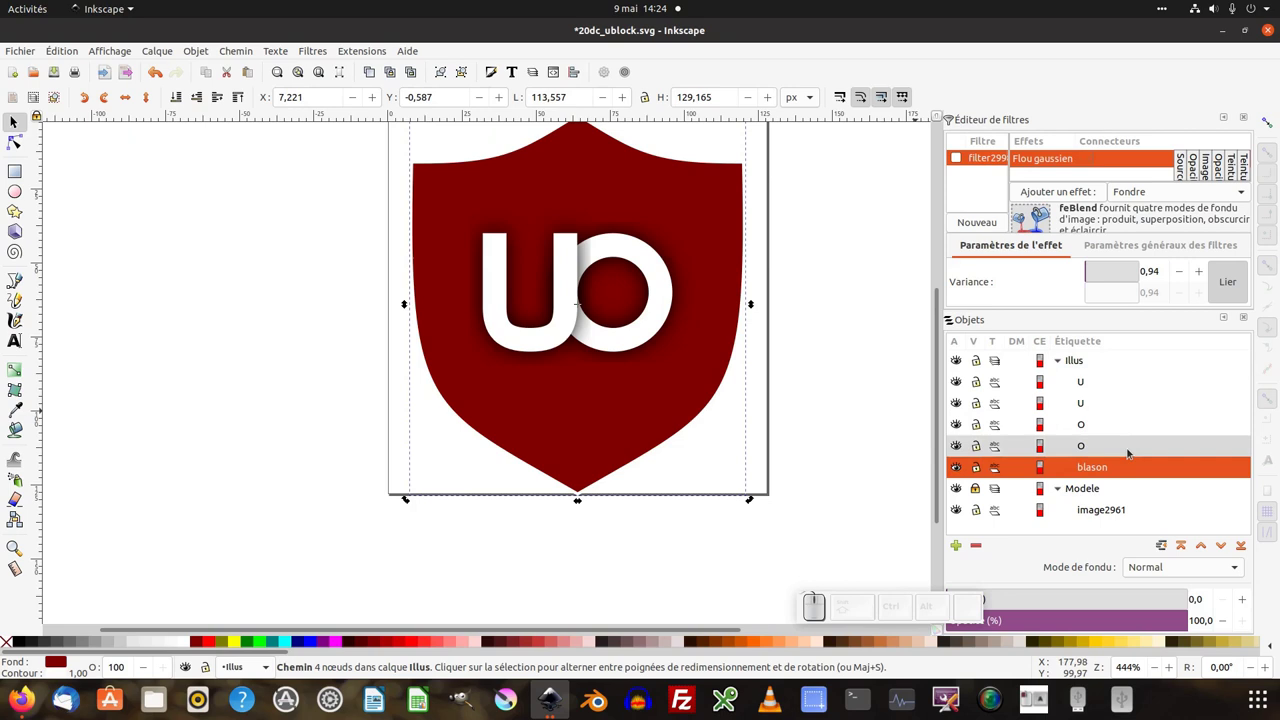
pyautogui.click(1104, 452)
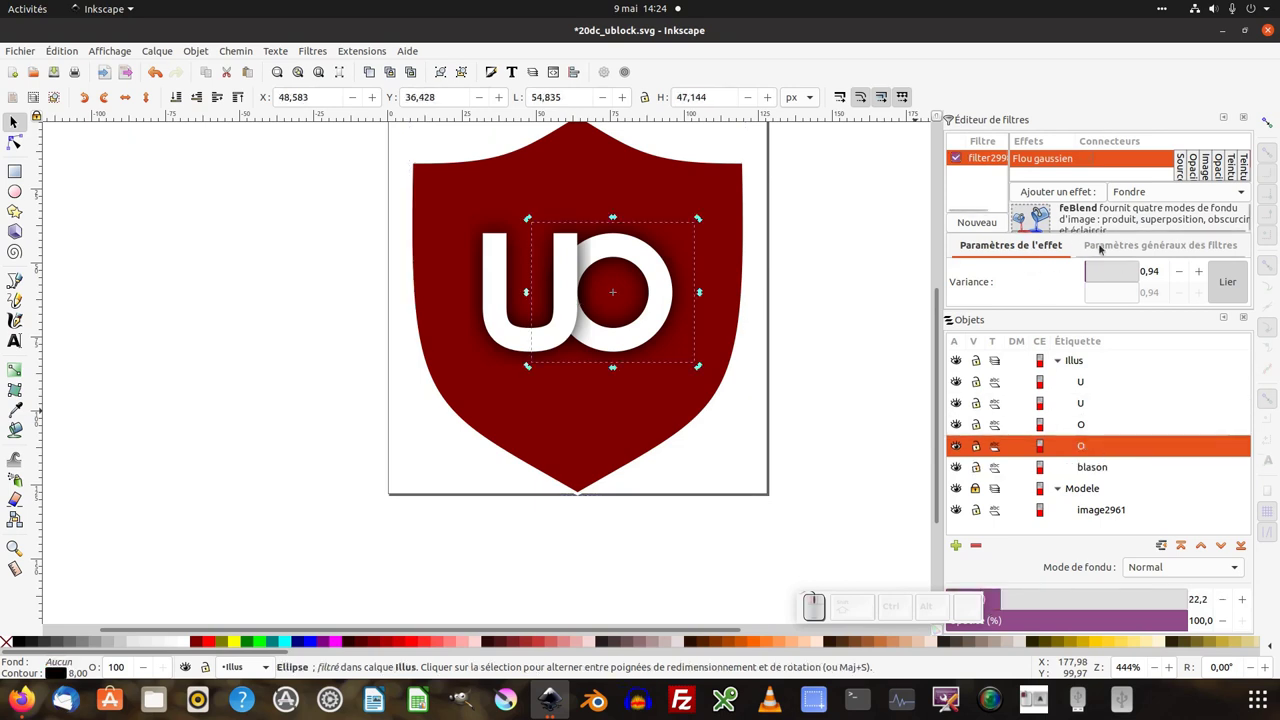
# Widen the filter region's coordinates leftward so the O's shadow is not clipped.
pyautogui.click(1110, 250)
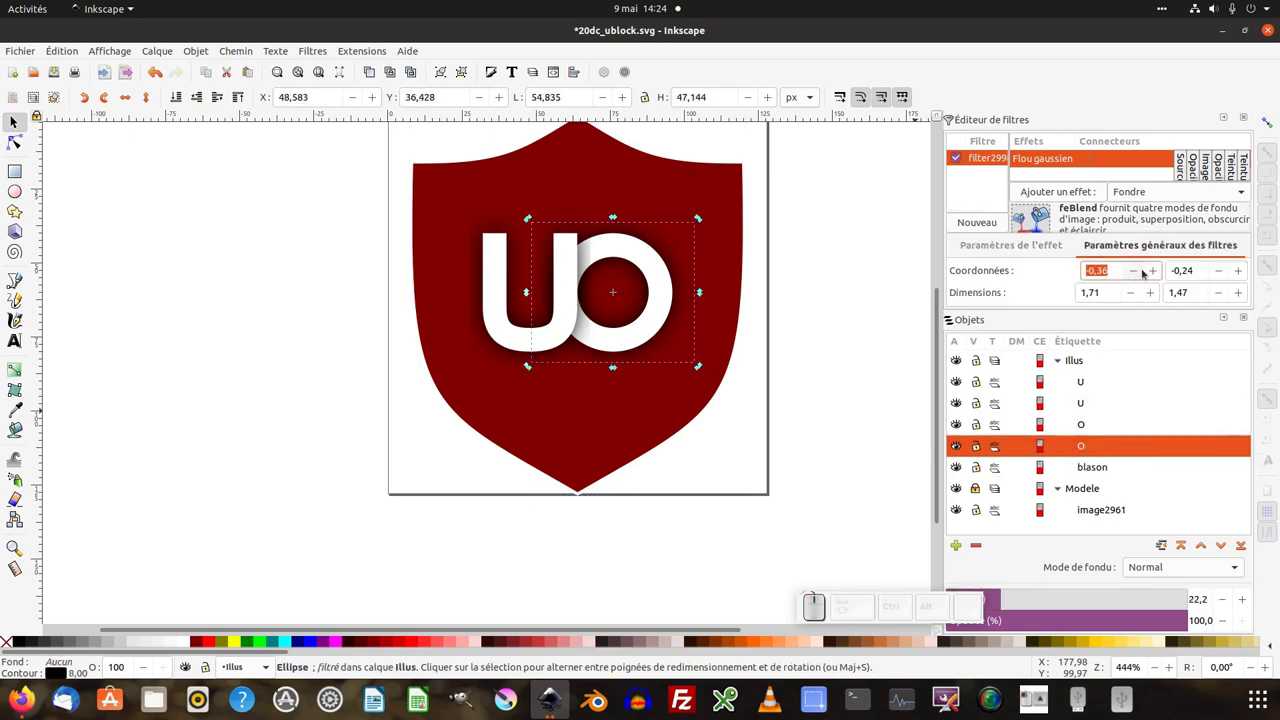
pyautogui.click(1152, 273)
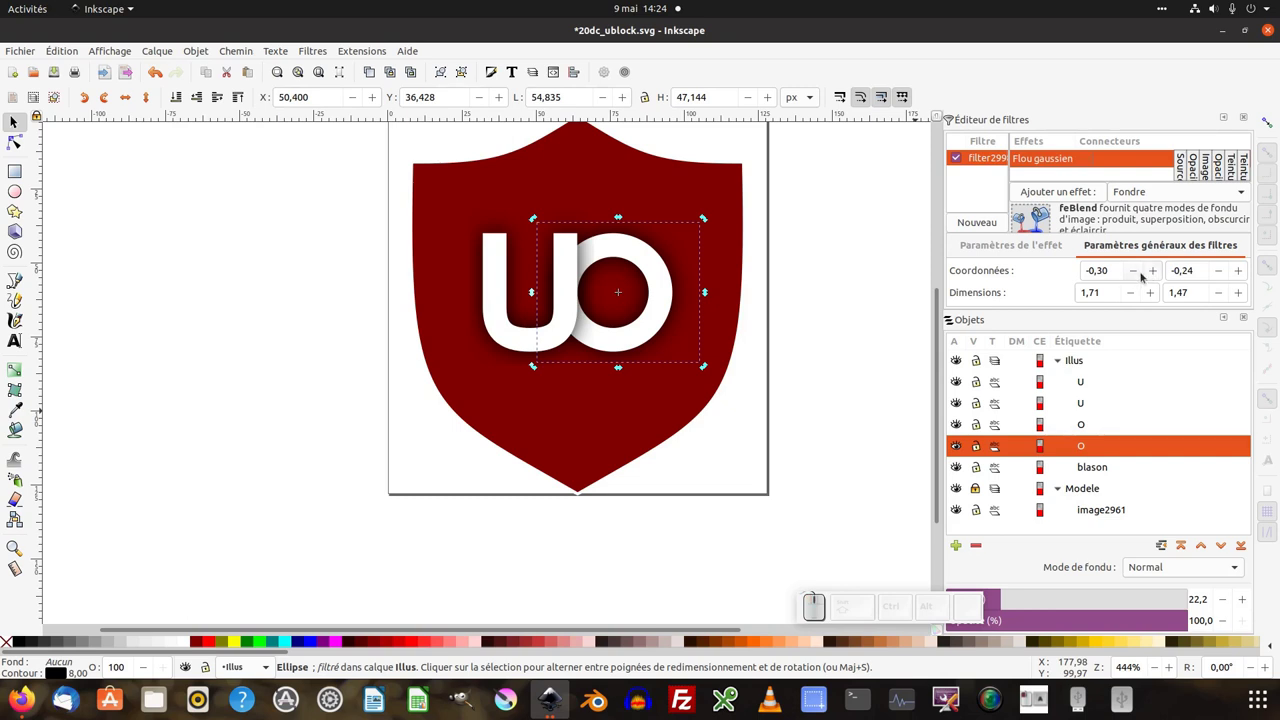
pyautogui.click(1138, 274)
pyautogui.click(1138, 274)
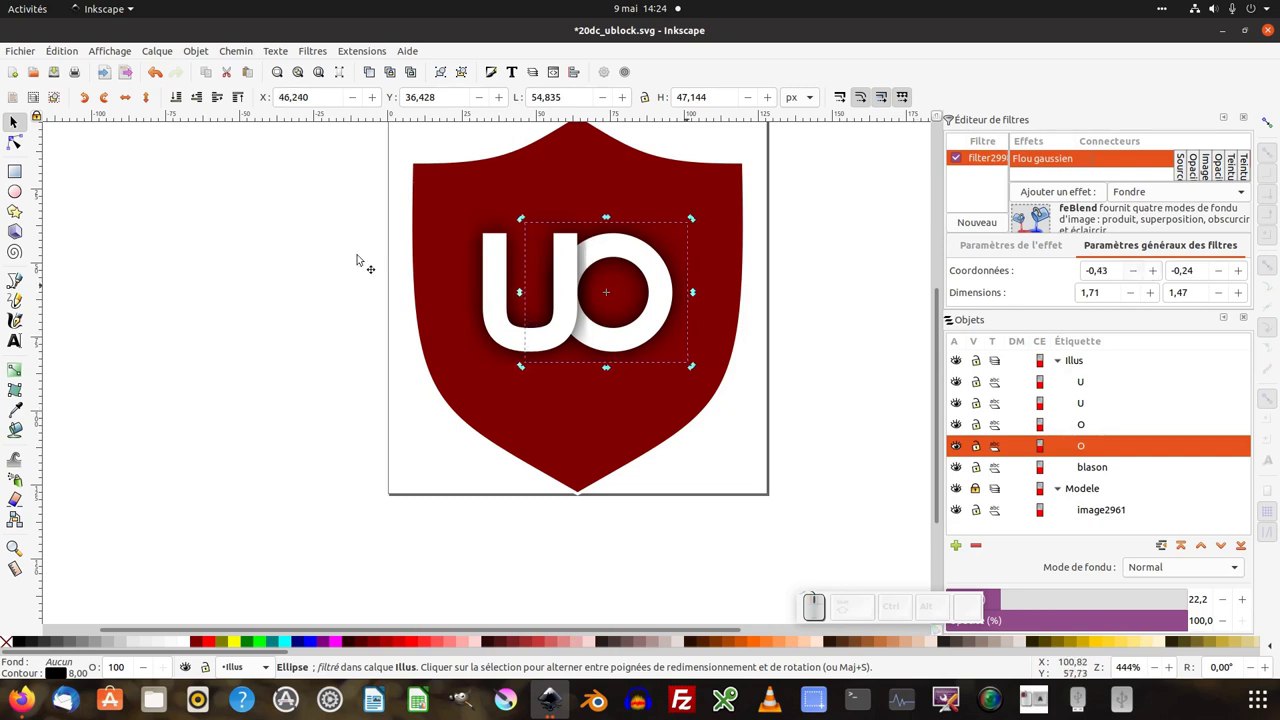
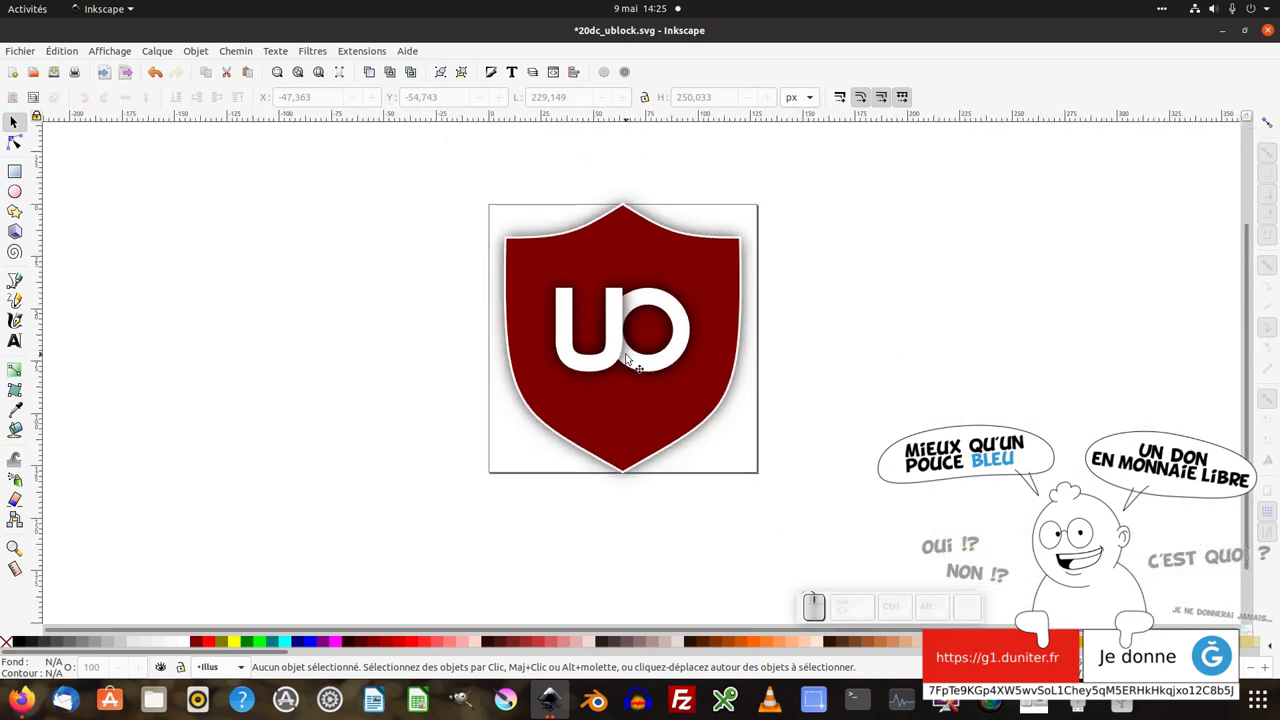
# Save the finished uBlock logo as SVG with Ctrl+S.
pyautogui.press('ctrl+s')
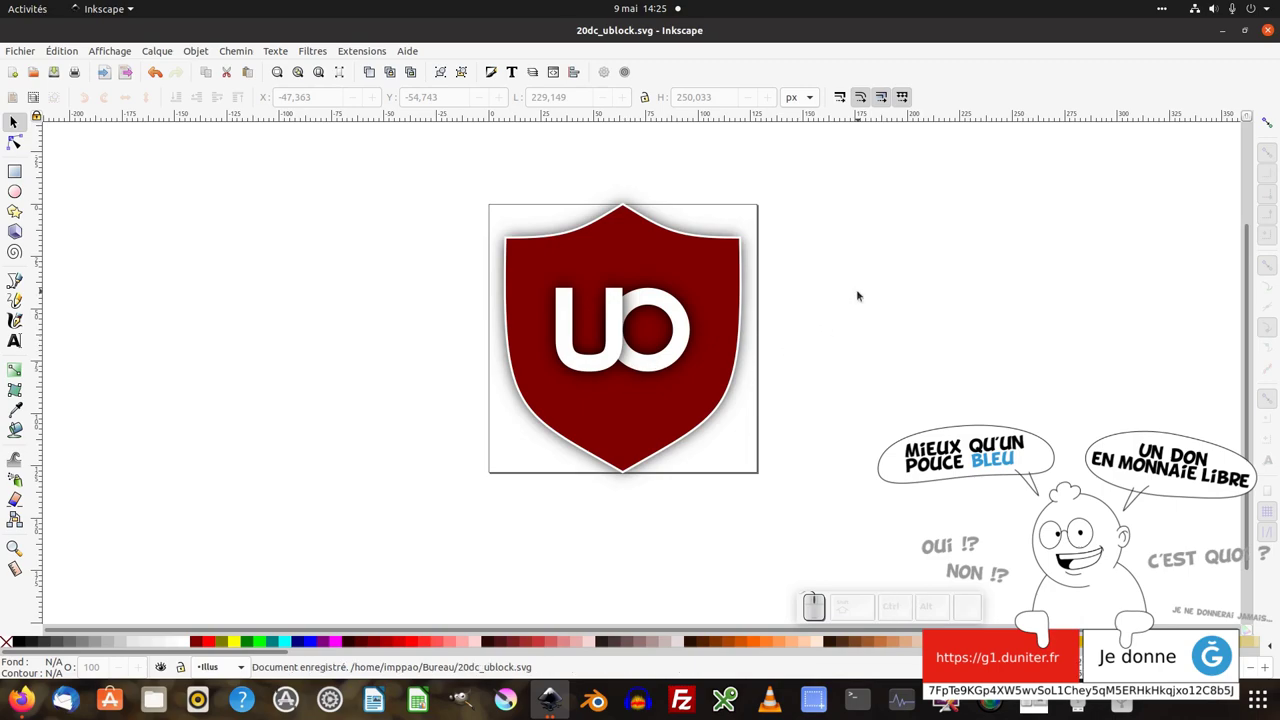